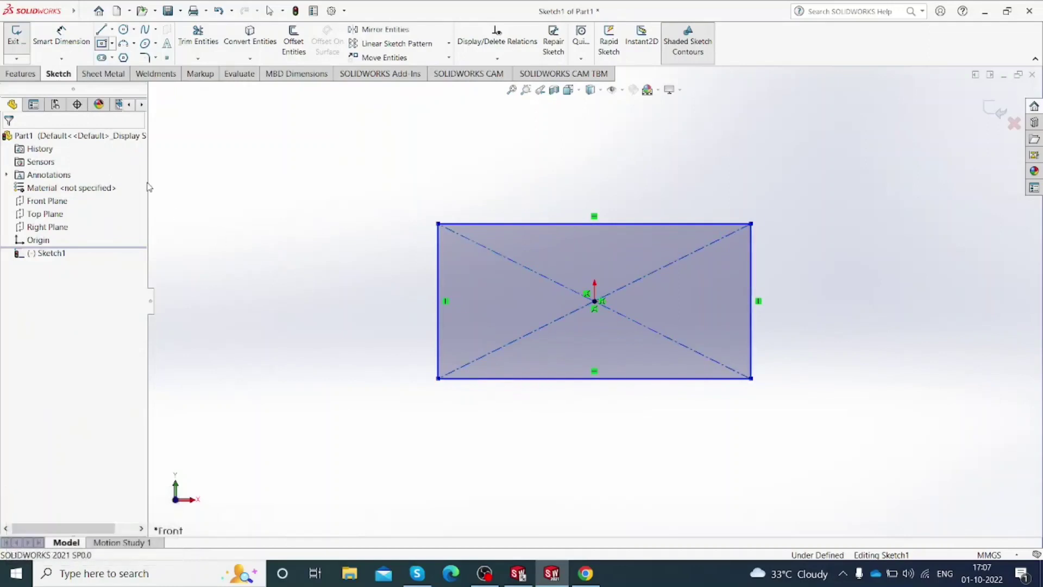
Step: Dimension the rectangle to 600 × 600 and make it a 2.00 mm base flange
left_click(66, 37)
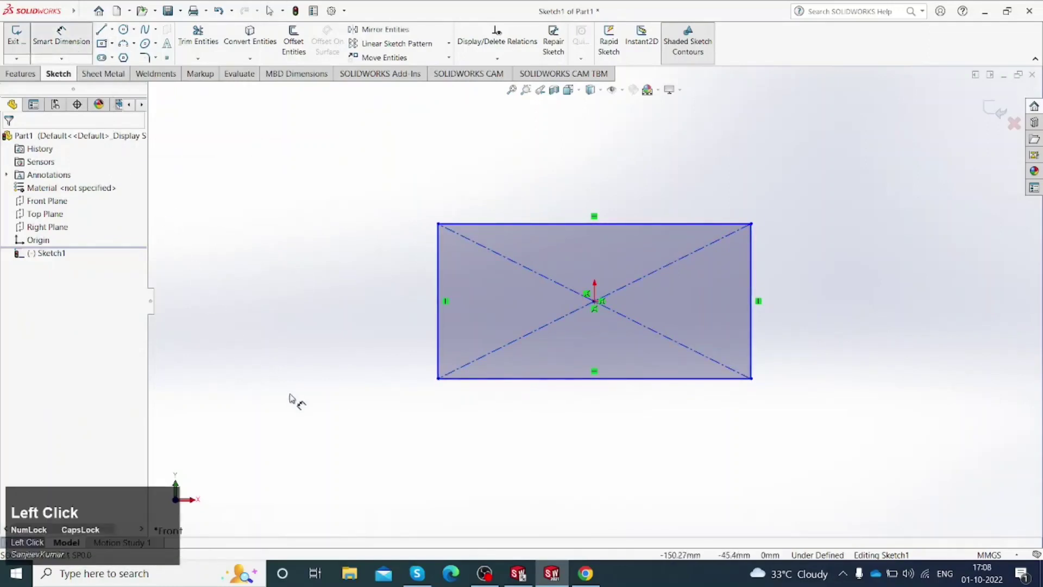
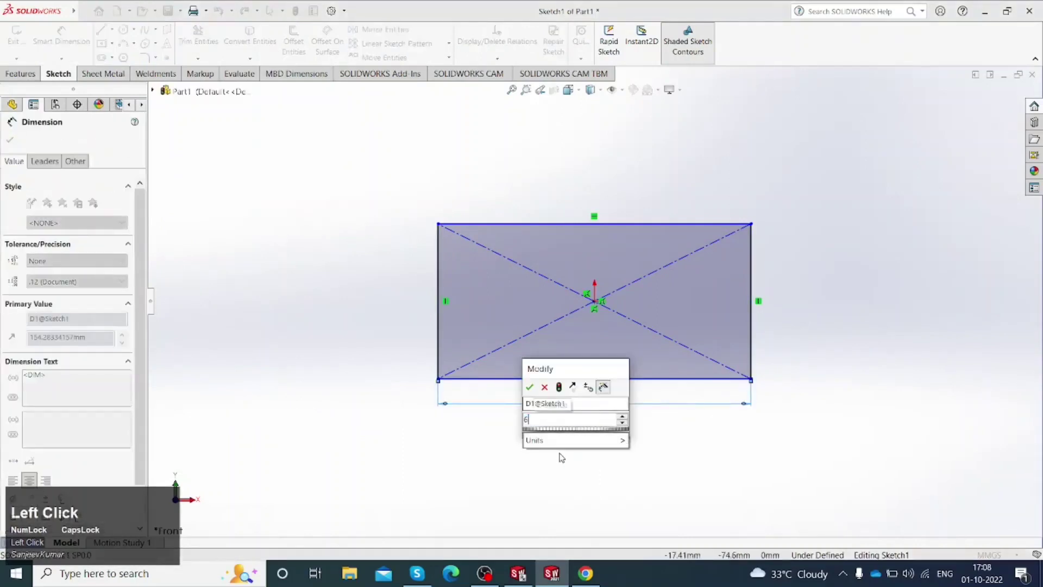
left_click(562, 455)
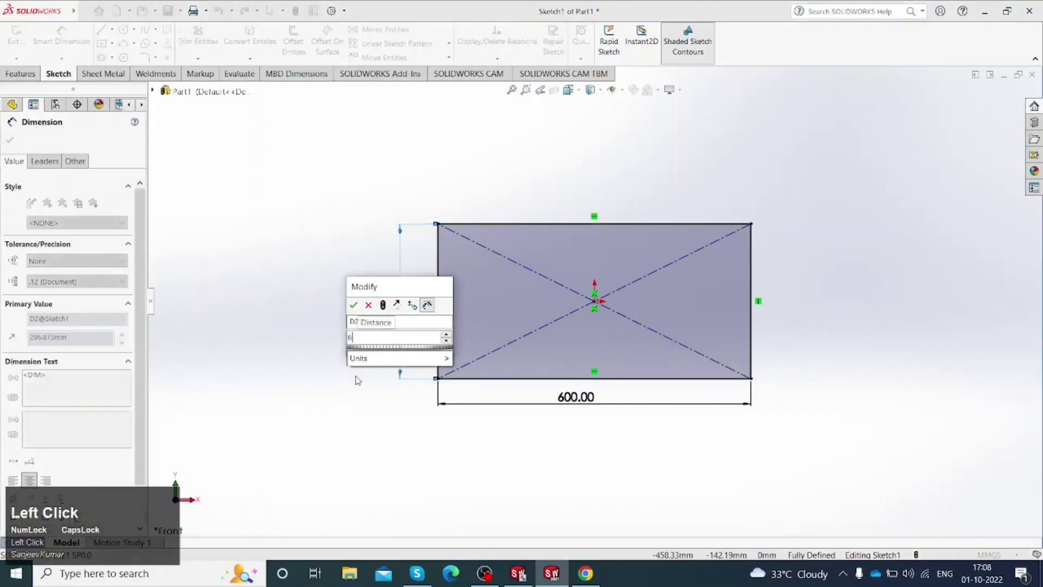
left_click(342, 370)
scroll("up", 3)
left_click(106, 77)
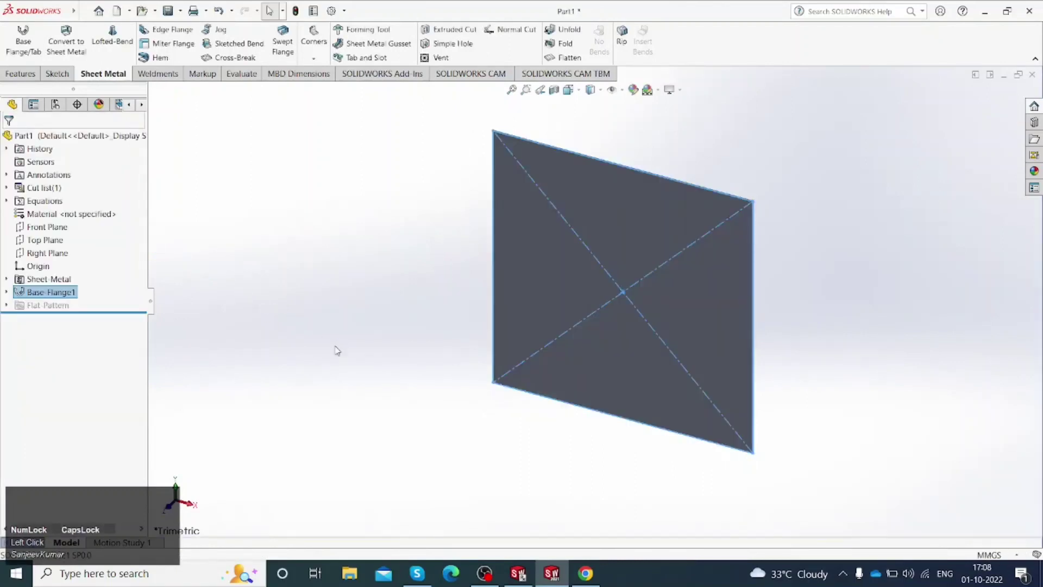
Step: Orbit the plate to a tilted view and start the Edge Flange command
left_click(337, 349)
scroll("up", 3)
left_click_drag(534, 347, 693, 380)
scroll("up", 3)
left_click_drag(648, 379, 619, 306)
scroll("down", 3)
middle_click(629, 308)
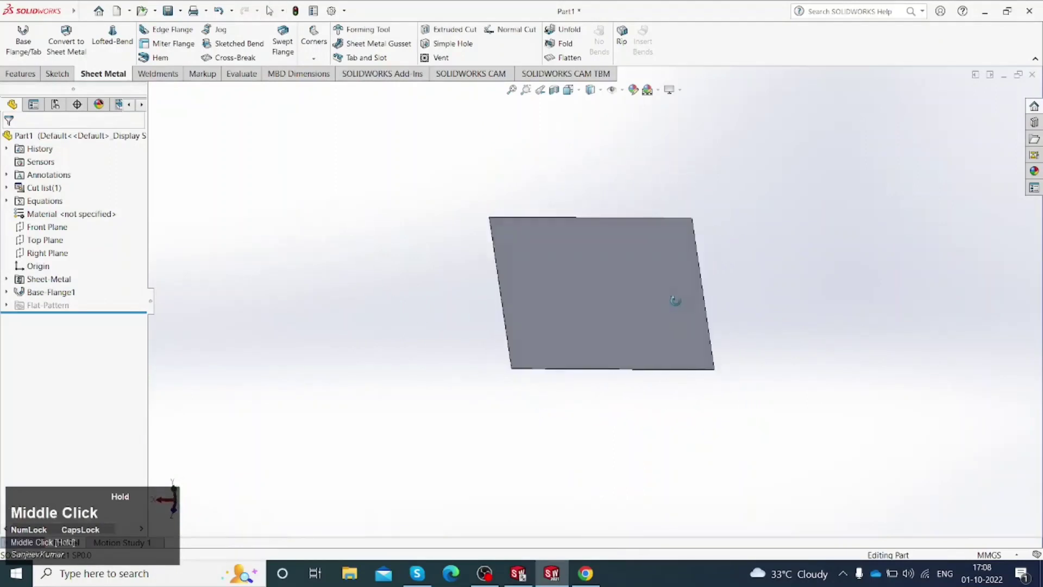
scroll("down", 3)
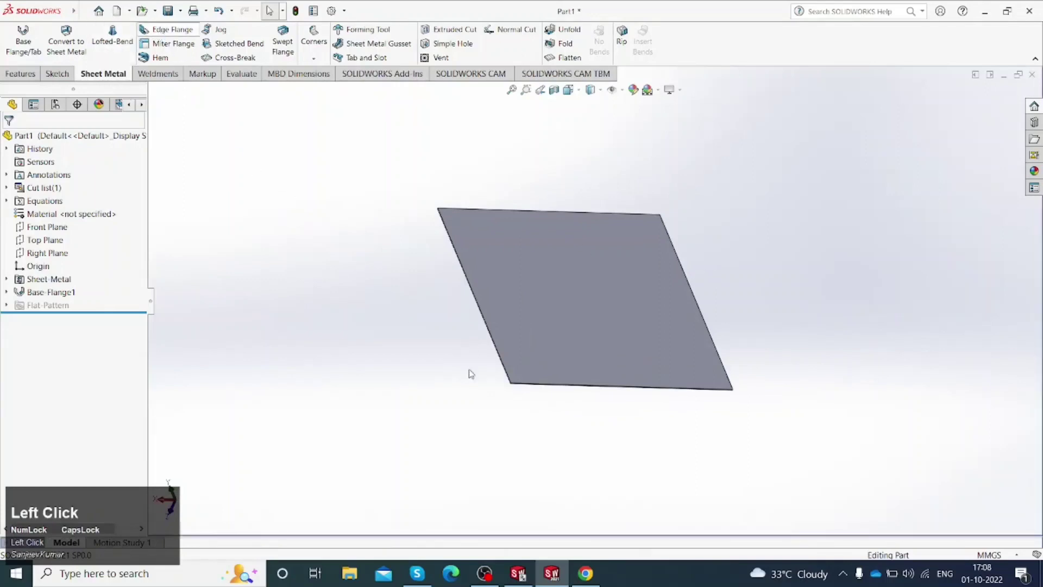
scroll("down", 3)
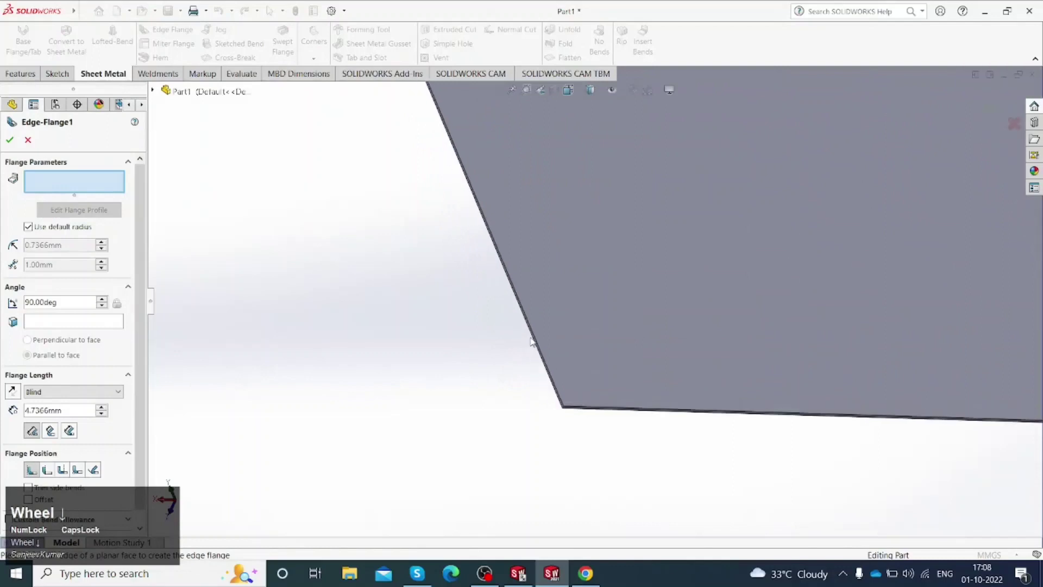
Step: Select two opposite plate edges for 150 mm blind flanges rising above the plate
left_click(534, 338)
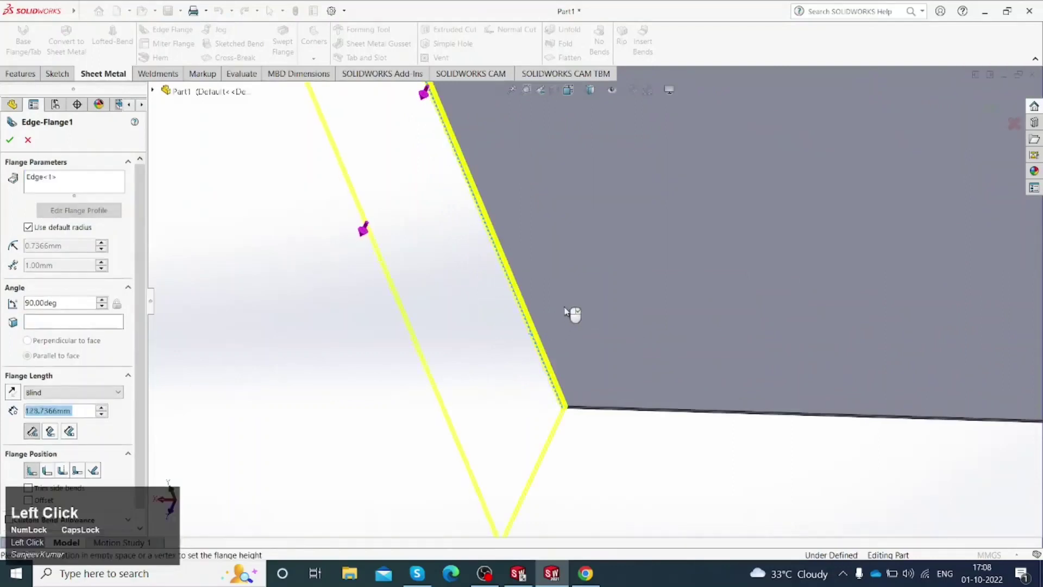
scroll("up", 3)
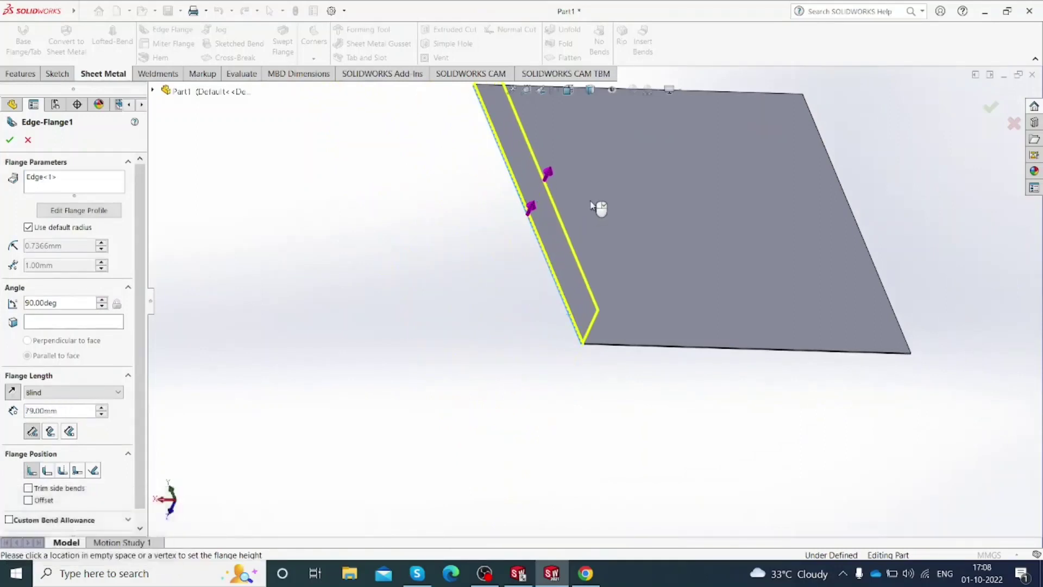
left_click(594, 205)
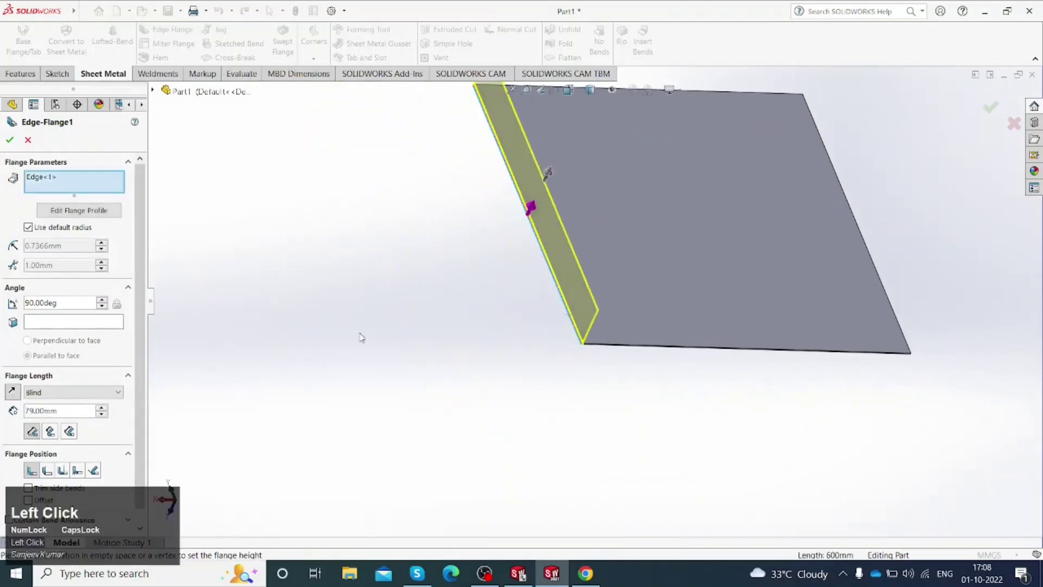
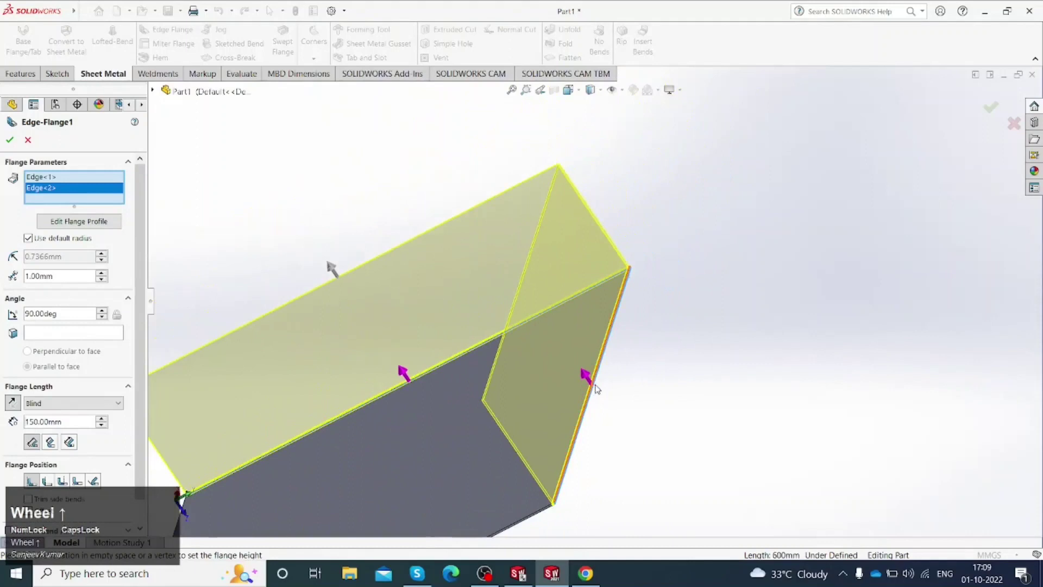
scroll("up", 3)
scroll("down", 3)
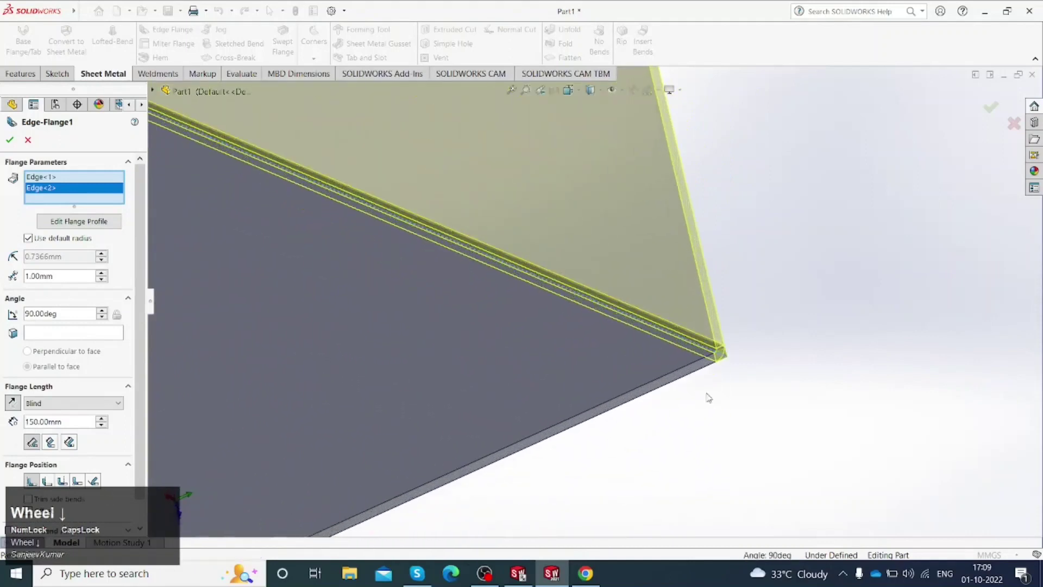
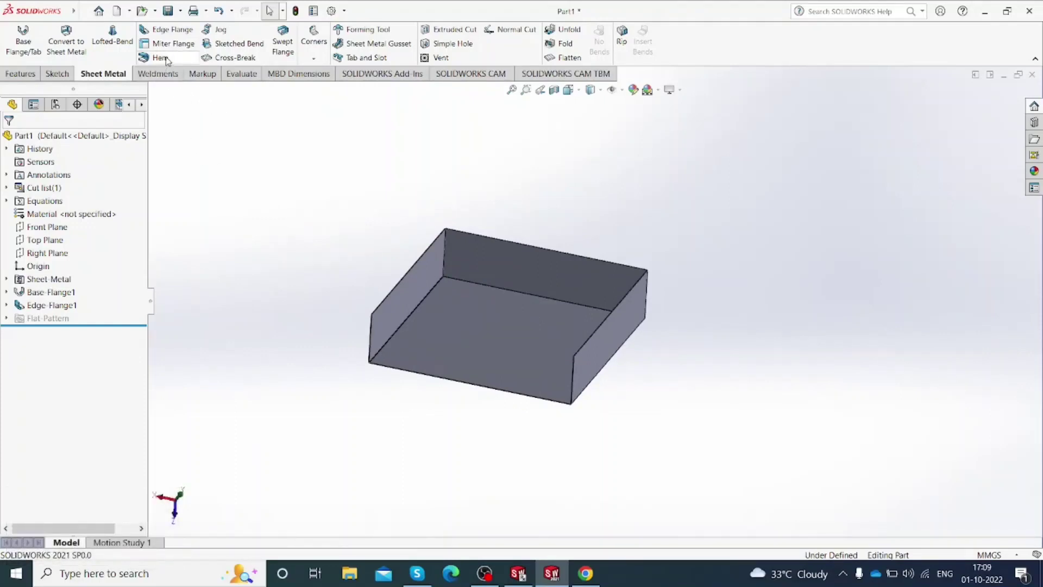
Step: Hem the top edges of both walls at 5.00 mm, rolled 270 degrees
scroll("up", 3)
left_click_drag(168, 59, 174, 67)
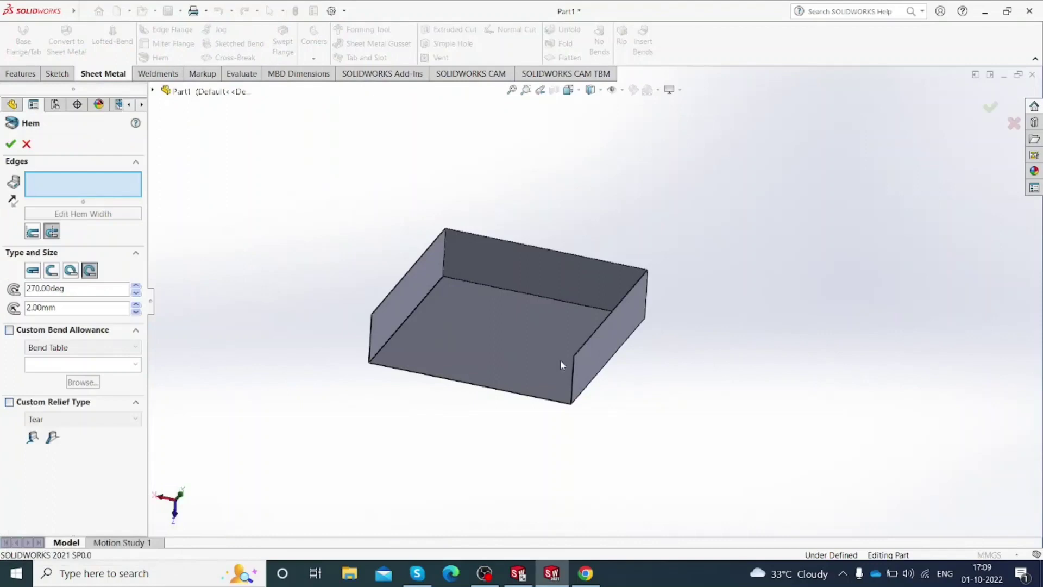
left_click_drag(568, 362, 598, 335)
left_click(598, 335)
scroll("up", 3)
left_click_drag(535, 357, 384, 273)
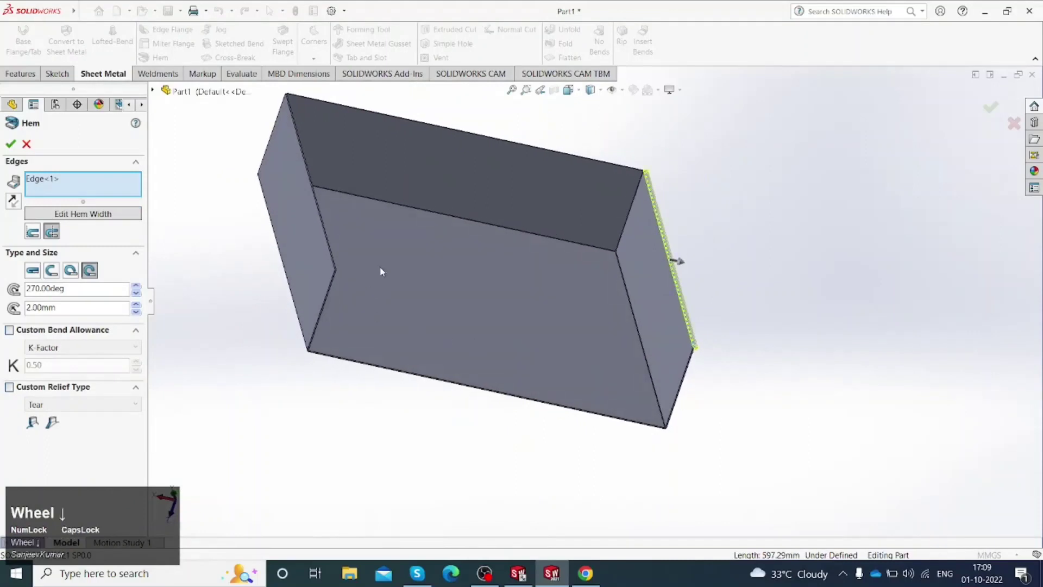
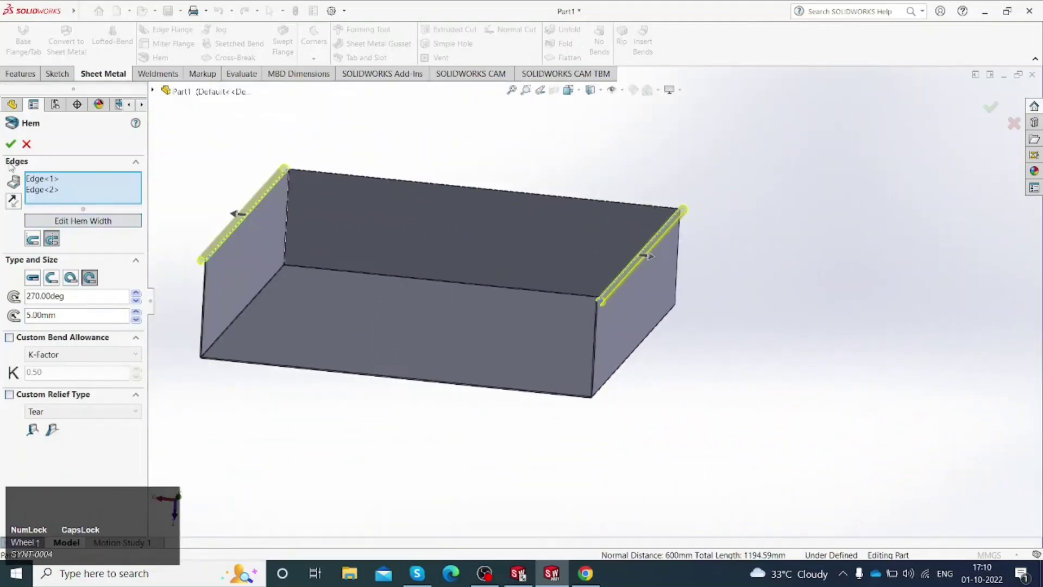
scroll("up", 3)
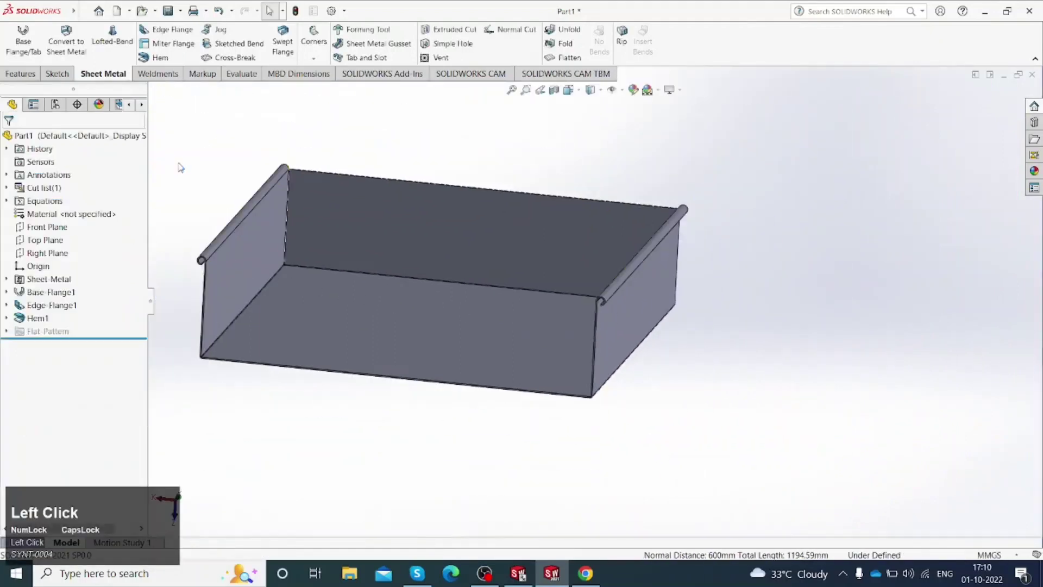
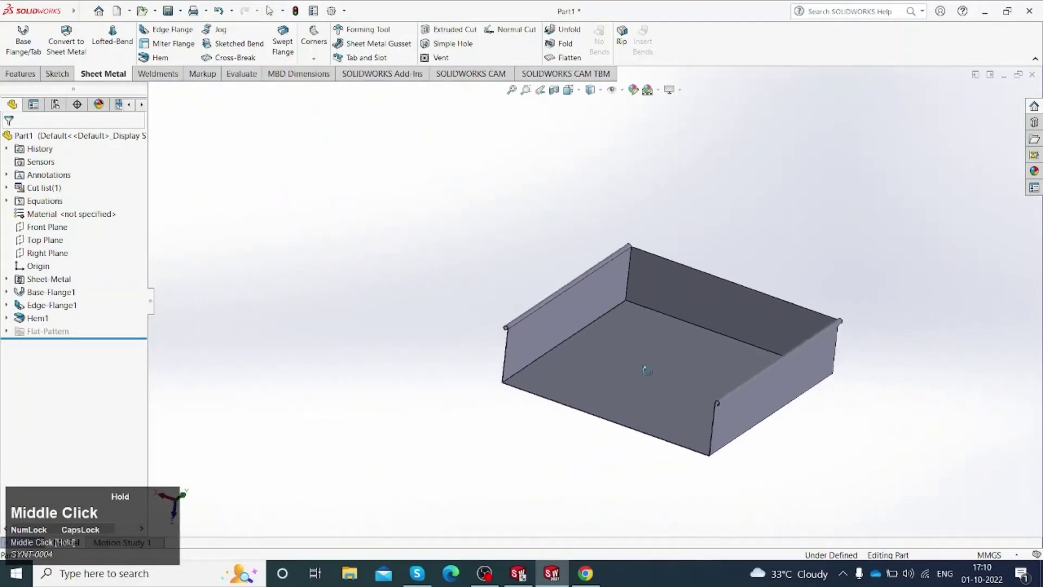
Step: Start a Miter Flange and pick the wall's end edge as the profile sketch plane
scroll("up", 3)
scroll("down", 3)
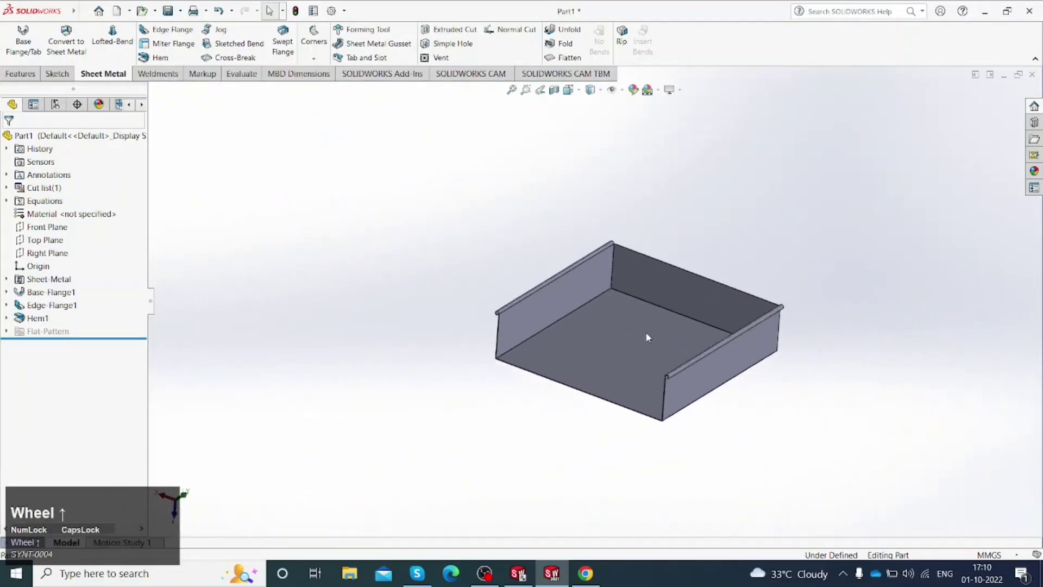
scroll("up", 3)
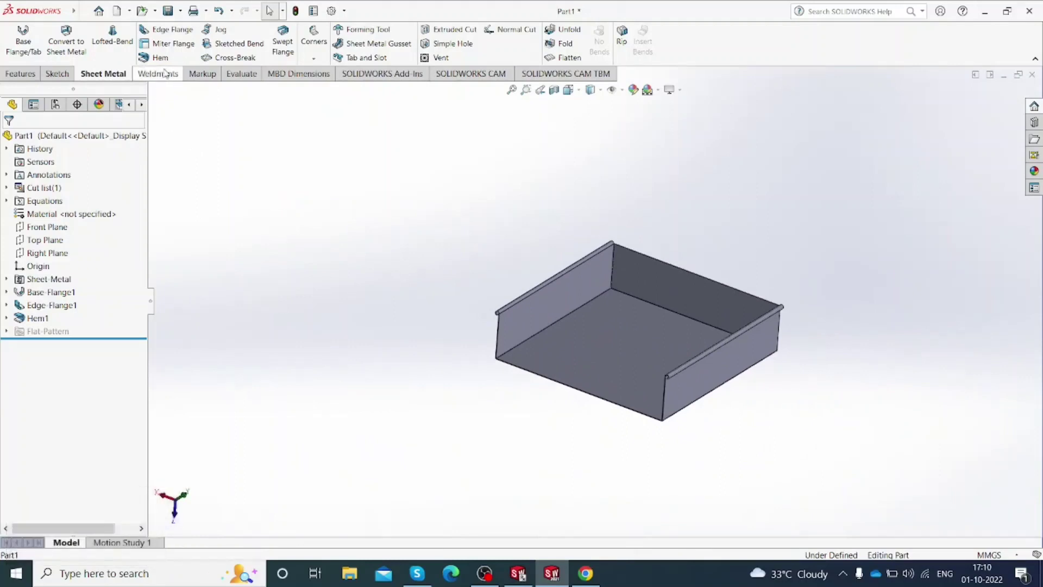
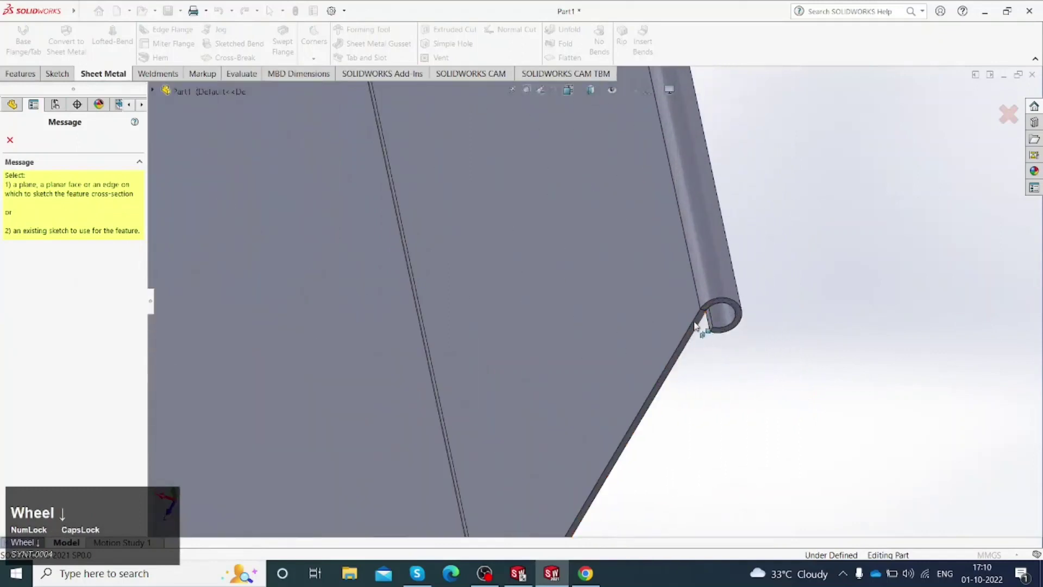
left_click(697, 323)
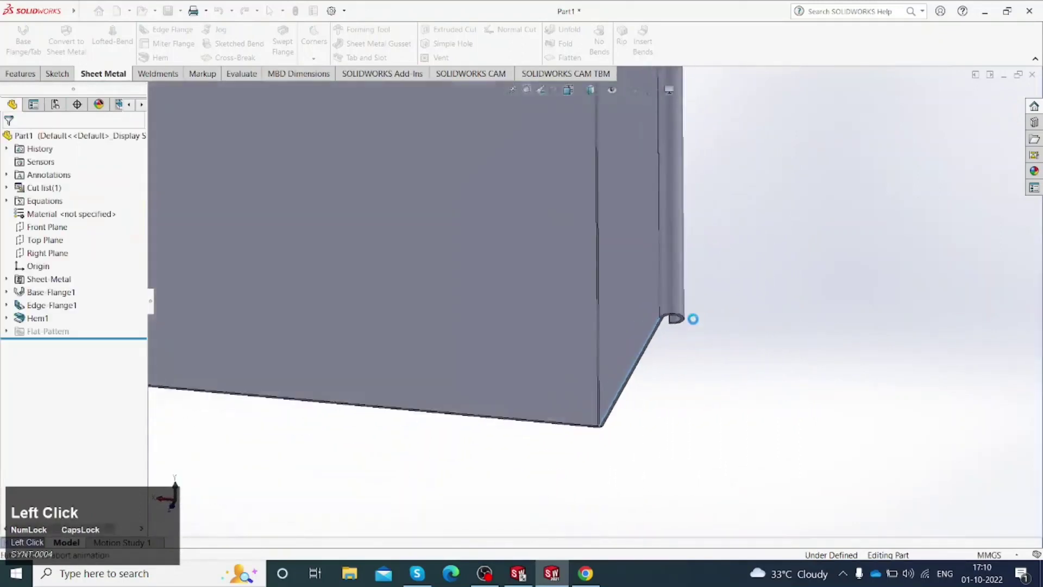
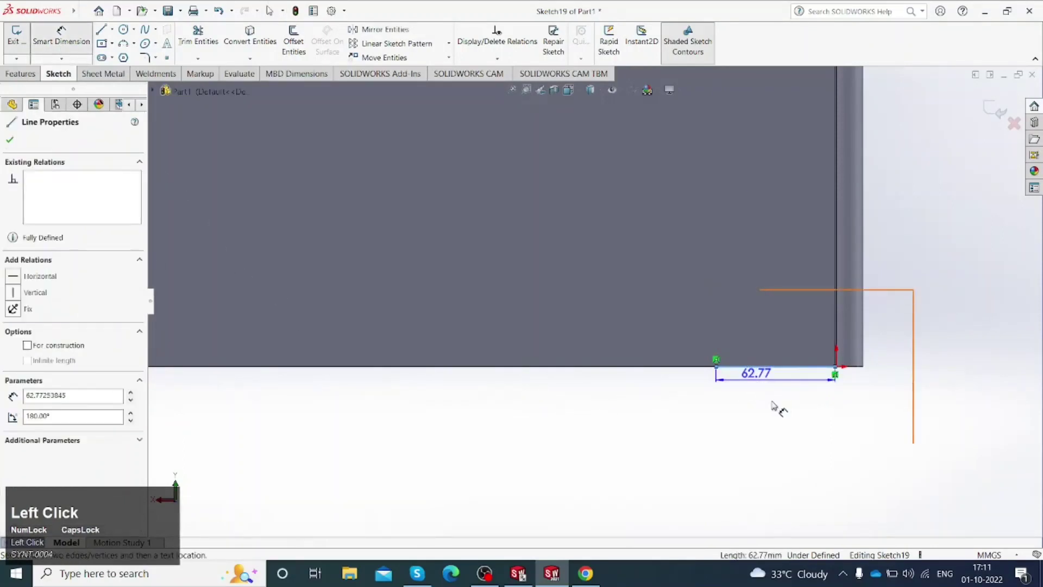
Step: Dimension the profile line to 60 mm and exit the sketch to the Miter Flange
left_click(776, 403)
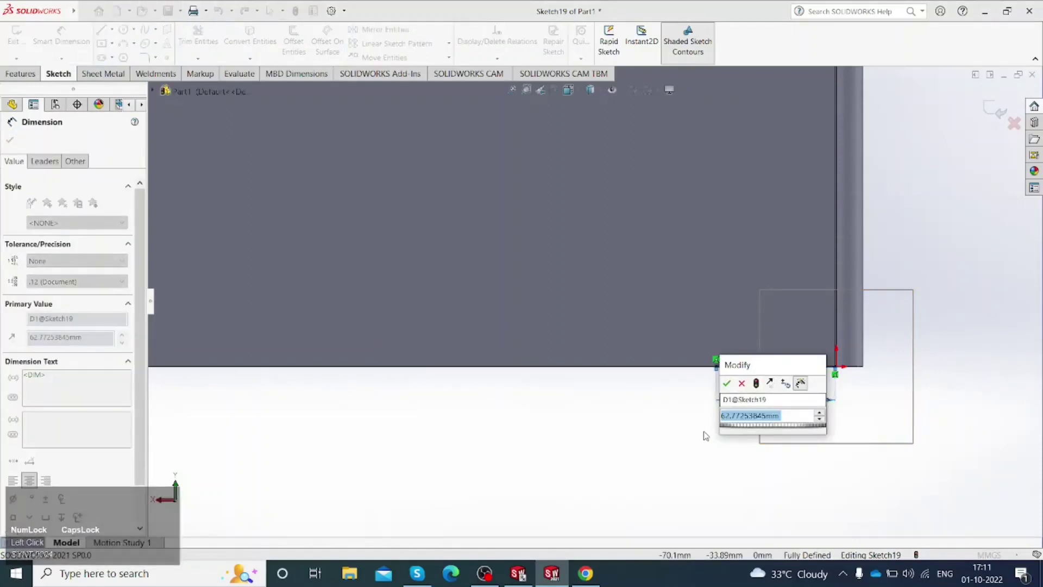
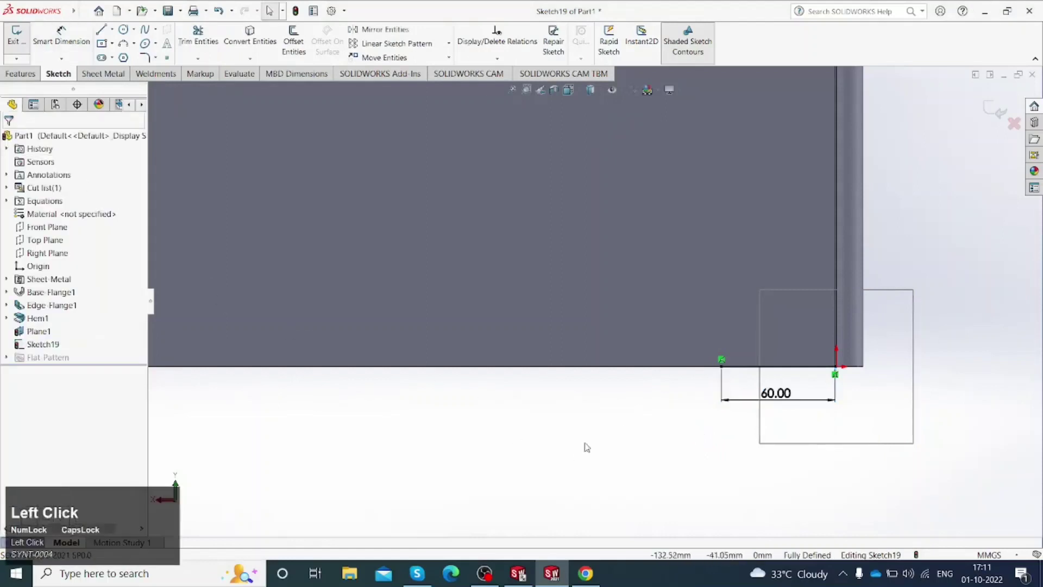
scroll("up", 3)
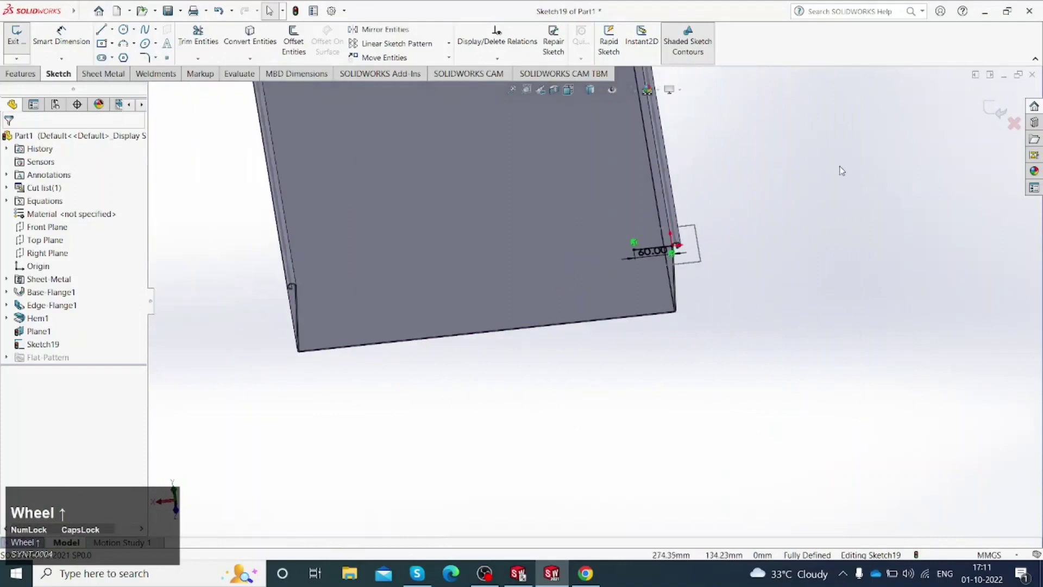
left_click(997, 105)
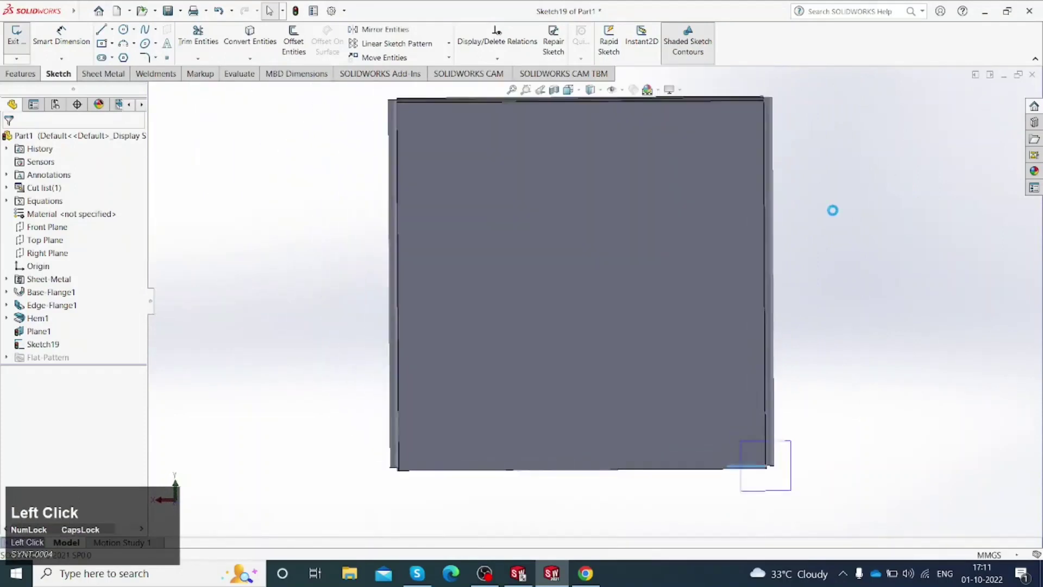
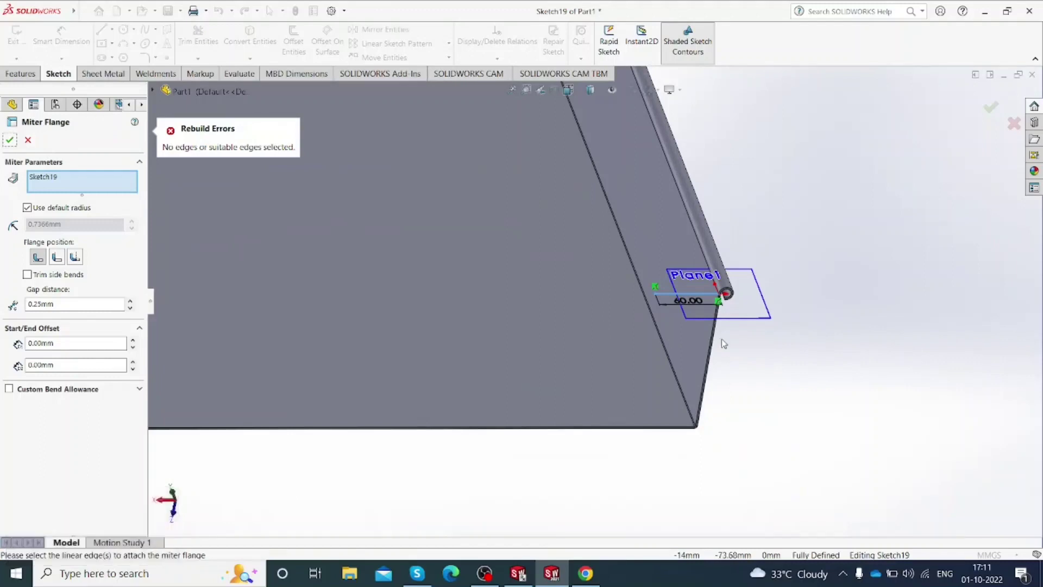
Step: Orbit around the hemmed corner to inspect the hem end after cancelling the miter flange
scroll("down", 3)
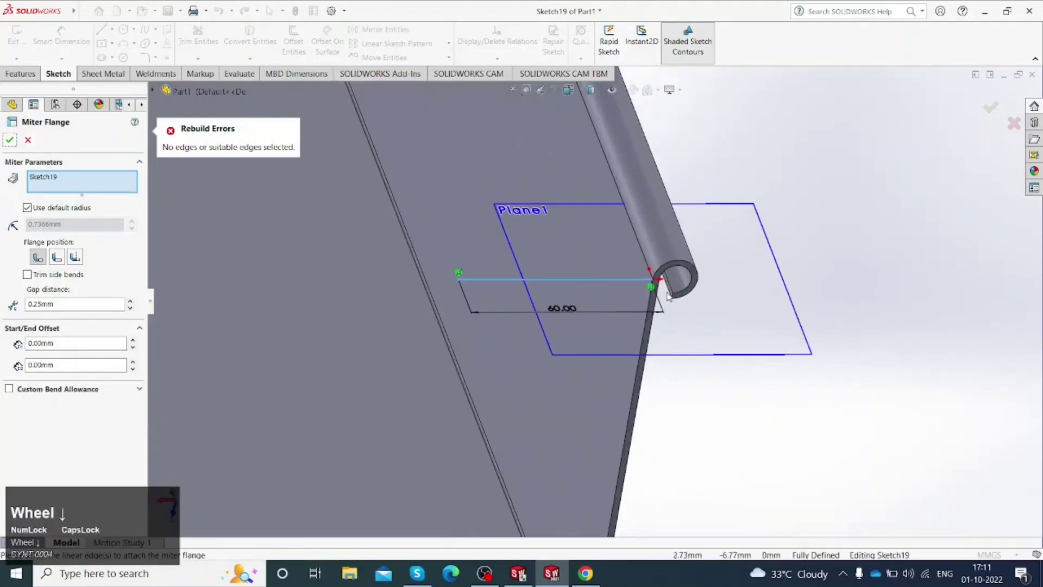
left_click_drag(639, 287, 631, 295)
scroll("down", 3)
left_click_drag(613, 288, 640, 275)
scroll("up", 3)
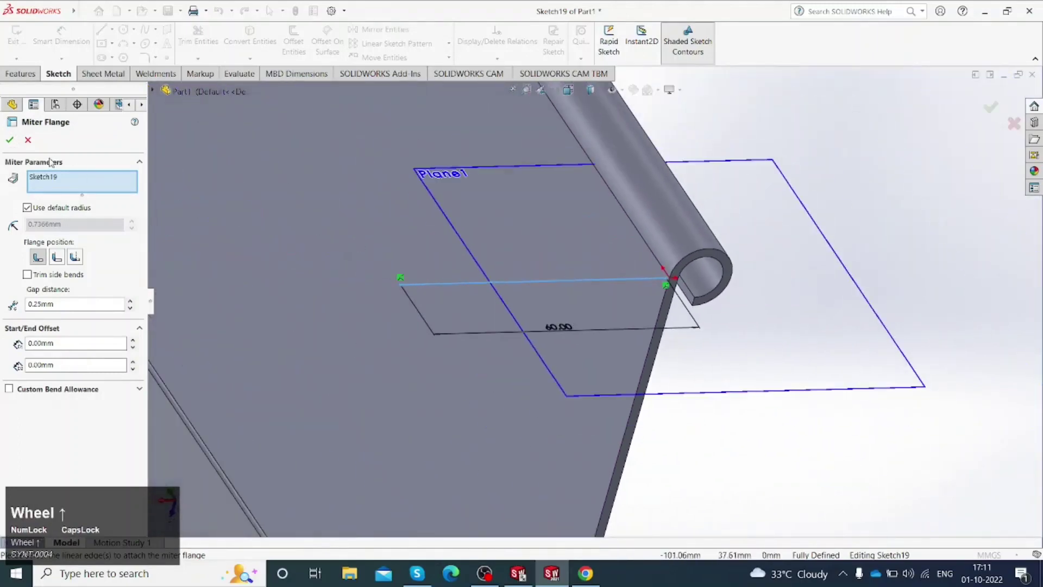
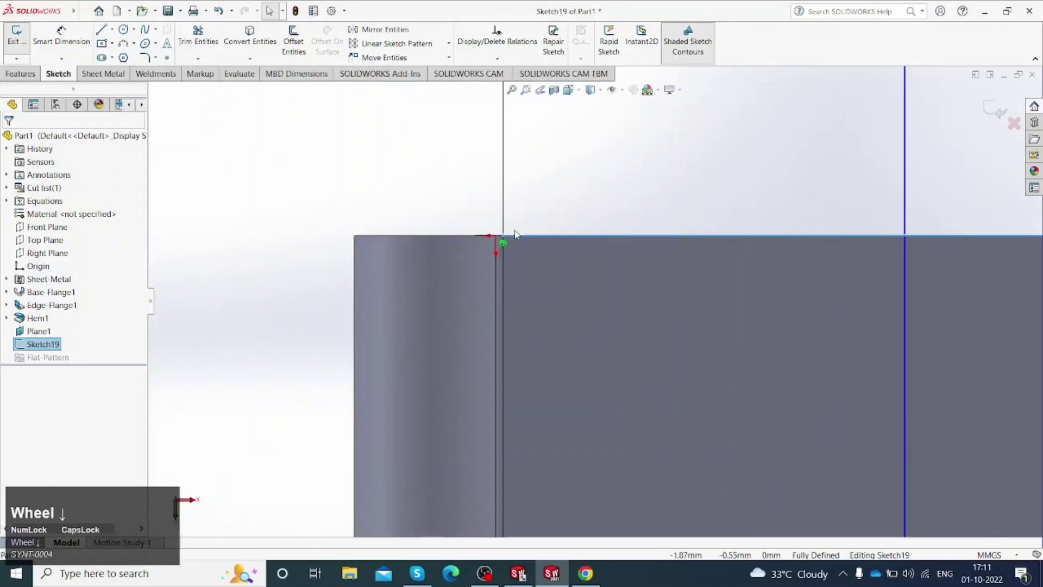
Step: Drag the 60 mm line's endpoint to the flange corner and finish Sketch19
left_click(508, 246)
left_click_drag(508, 247, 543, 374)
left_click(543, 374)
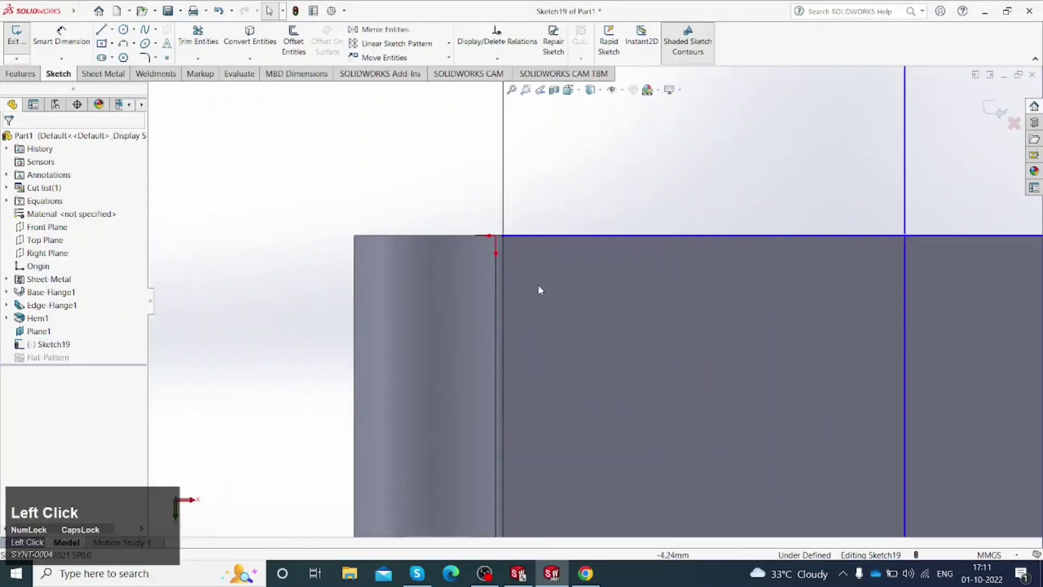
scroll("down", 3)
left_click(495, 246)
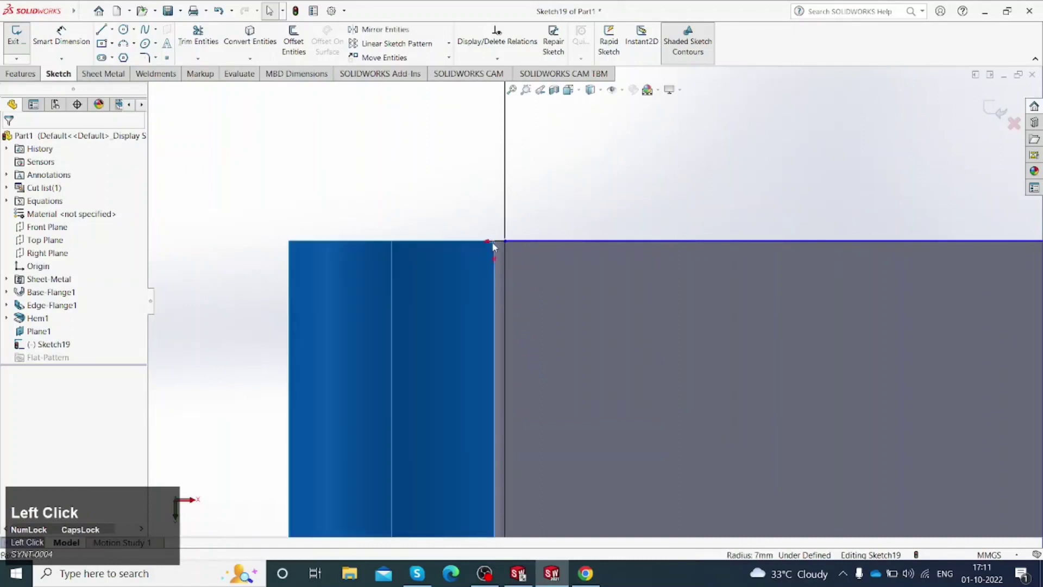
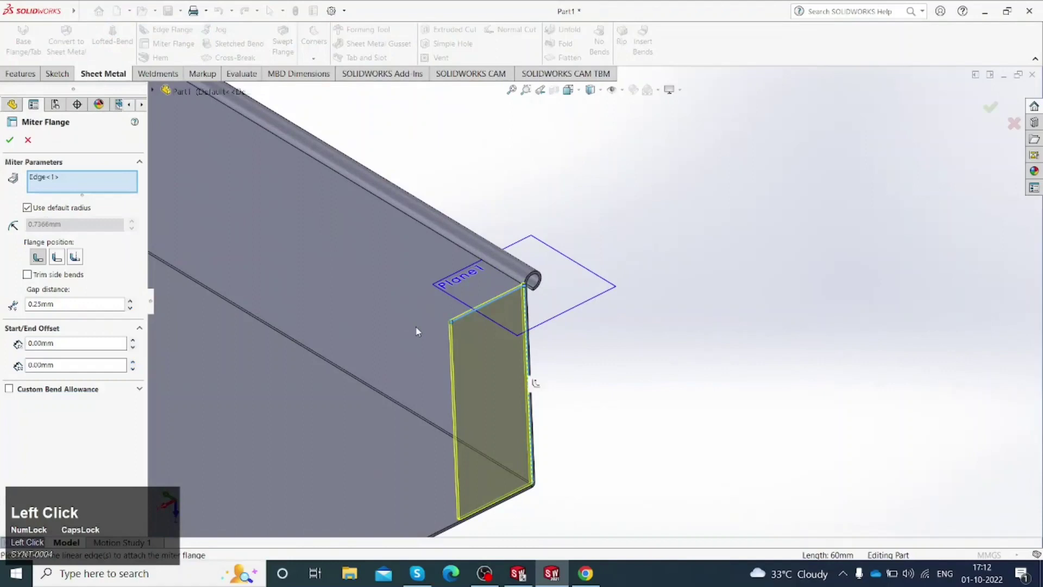
Step: Add a tray edge to the miter flange and remove two unwanted edges from its list
scroll("up", 3)
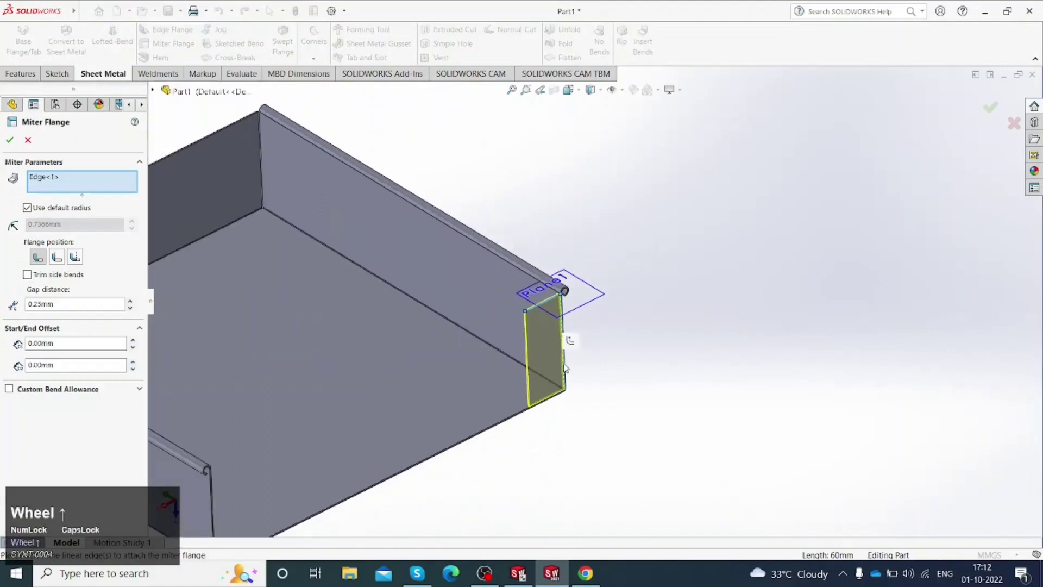
left_click(578, 341)
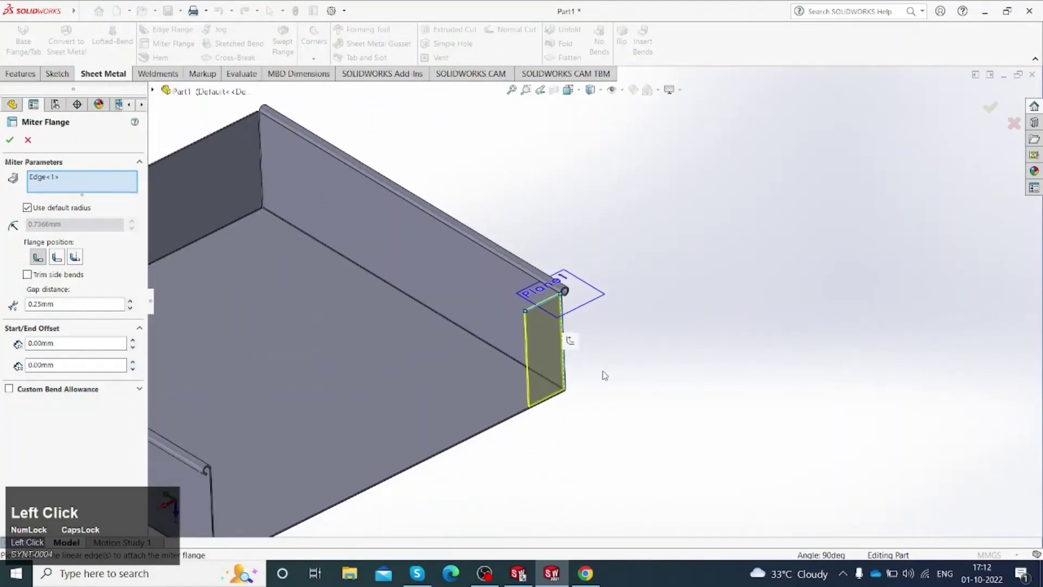
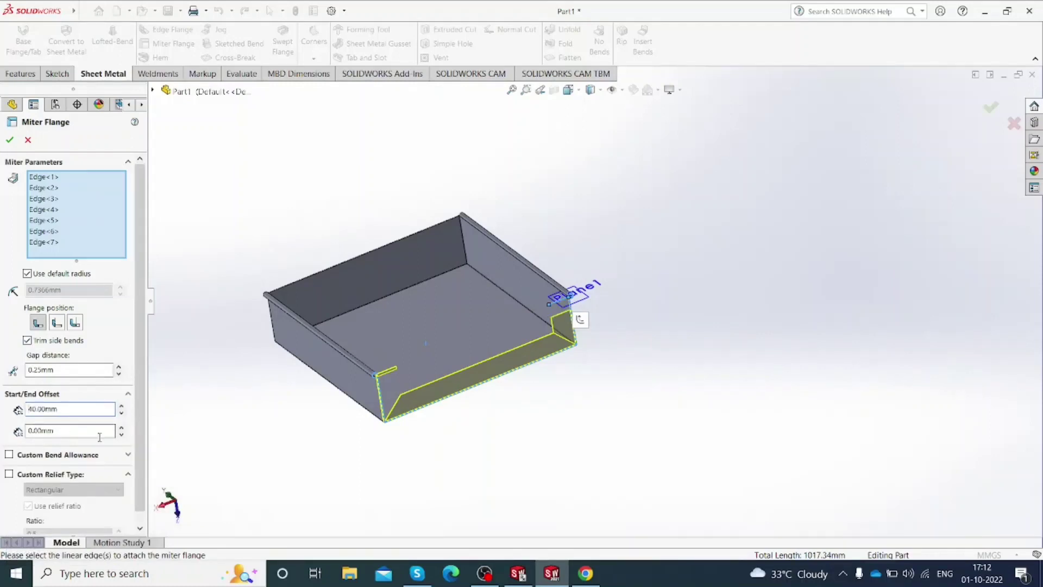
left_click(36, 242)
right_click(37, 242)
left_click(65, 265)
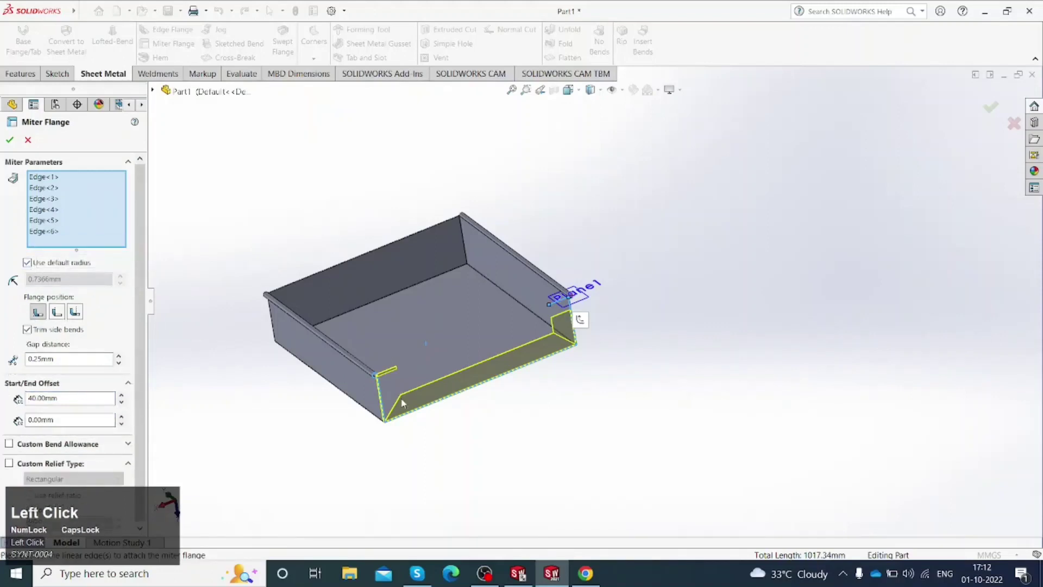
scroll("down", 3)
left_click(49, 235)
right_click(48, 235)
left_click(83, 259)
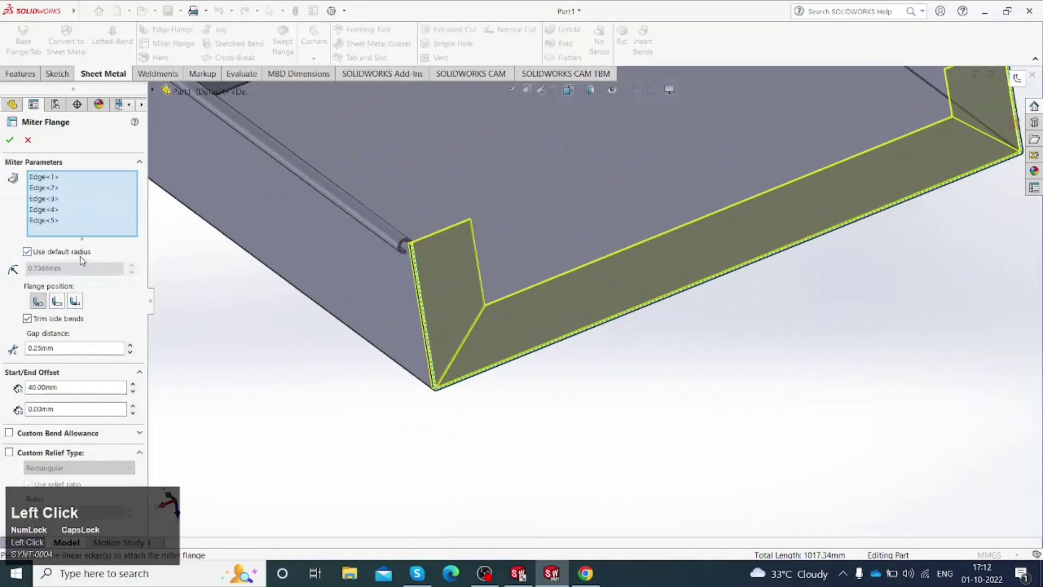
Step: Remove the remaining extra edges so the flange runs along three edges with a 40 mm start offset
left_click(47, 222)
right_click(46, 223)
left_click(84, 247)
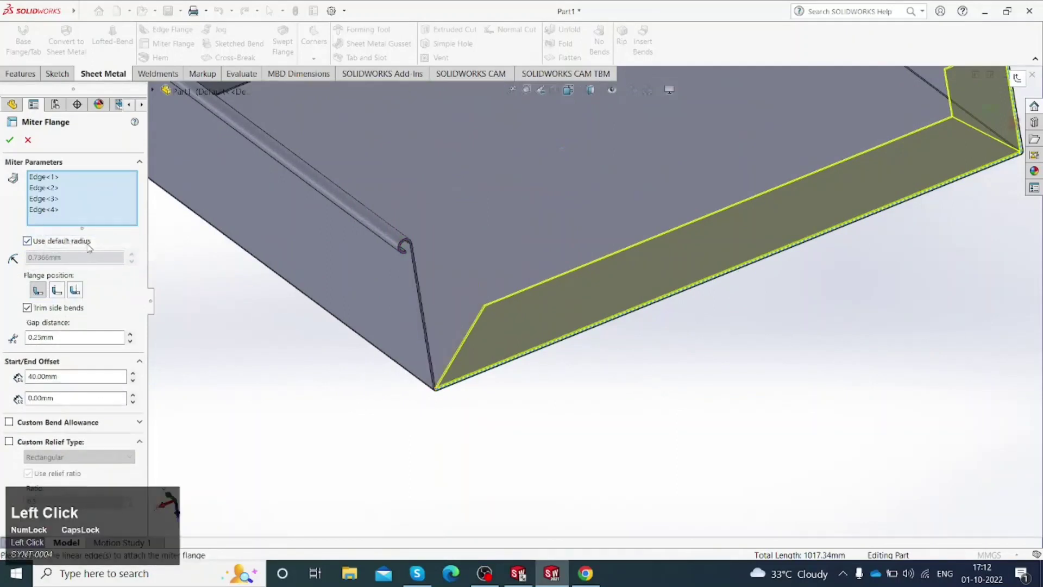
left_click(431, 367)
middle_click(464, 366)
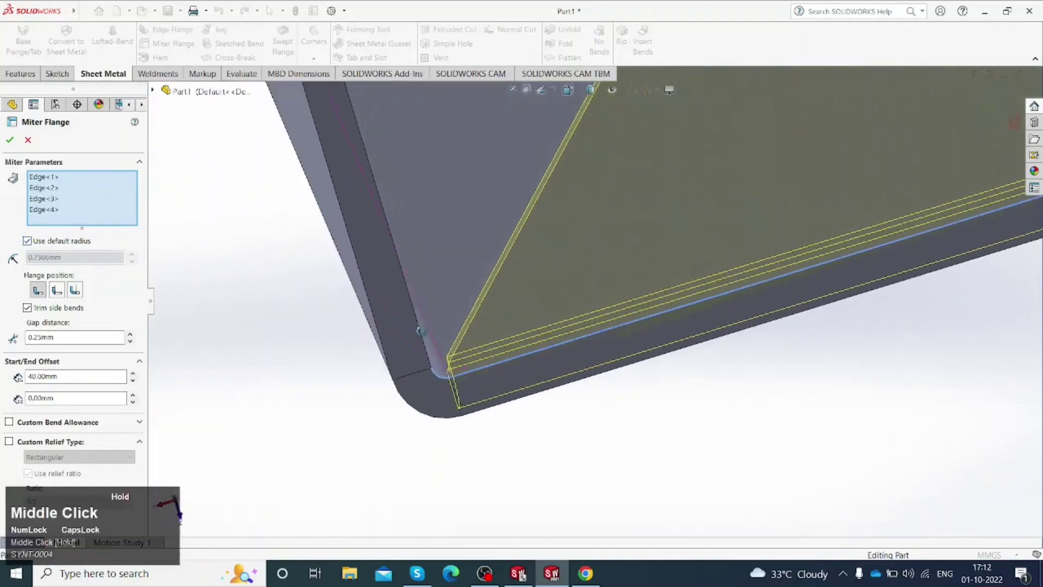
scroll("up", 3)
left_click(49, 213)
left_click_drag(43, 211, 81, 233)
left_click(81, 233)
scroll("up", 3)
middle_click(628, 330)
scroll("up", 3)
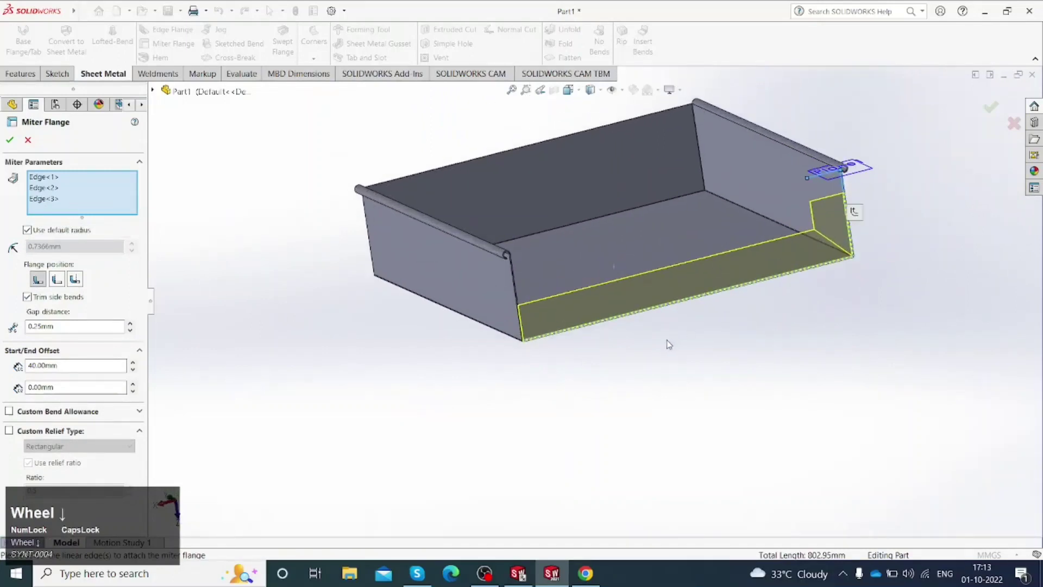
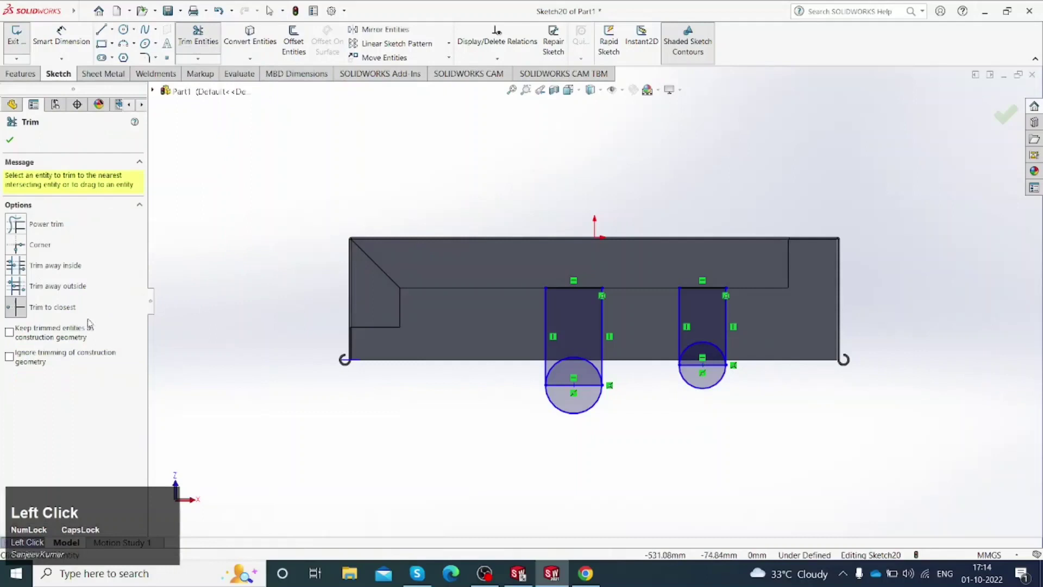
Step: Power-trim the inner circle halves, leaving two slot profiles with an R25 end arc
left_click(599, 366)
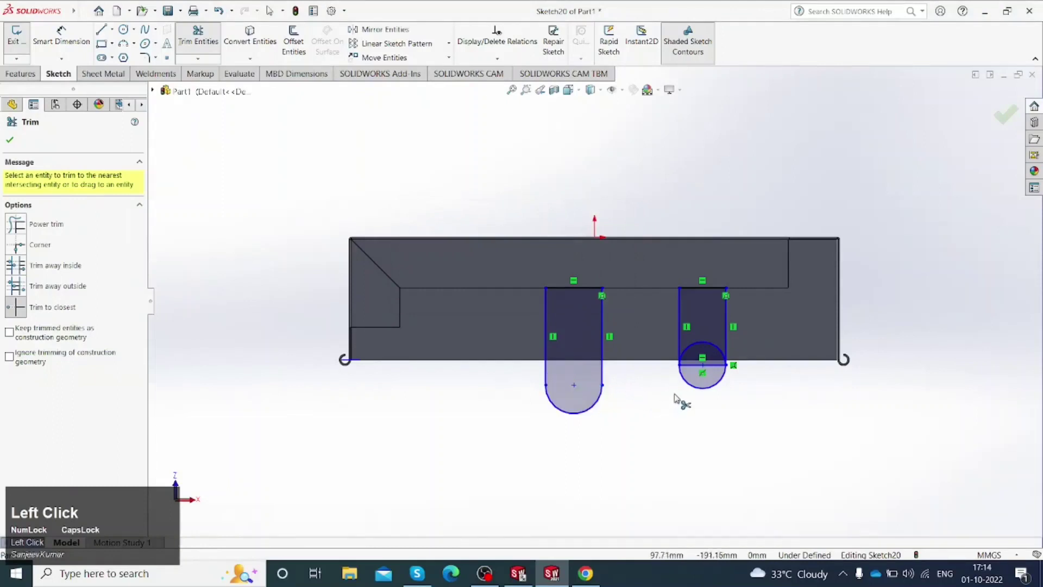
scroll("down", 3)
Step: Trim the right circle's inner half and give the left slot's arc a 25 mm radius
left_click(719, 358)
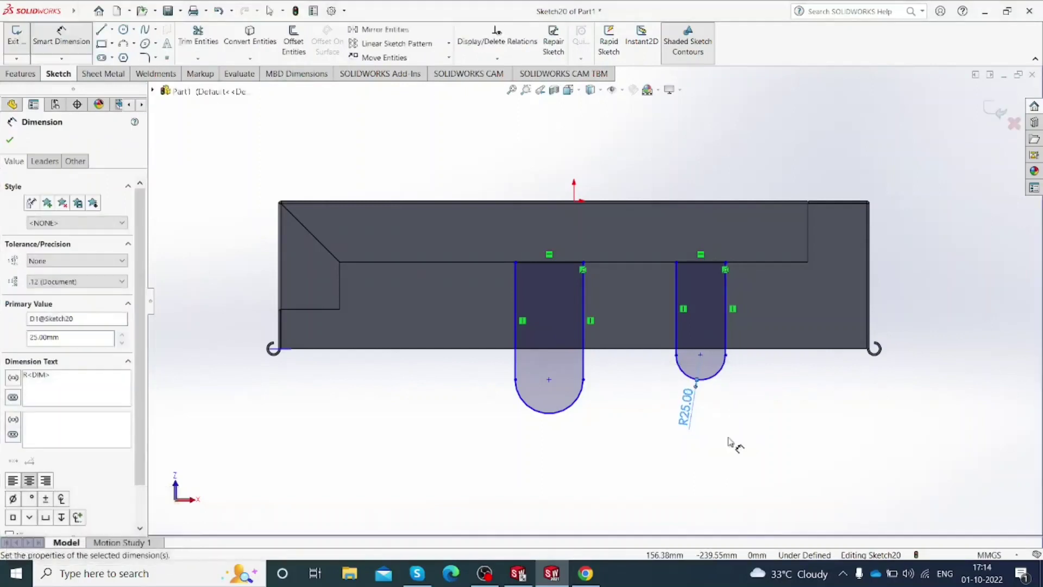
left_click(731, 439)
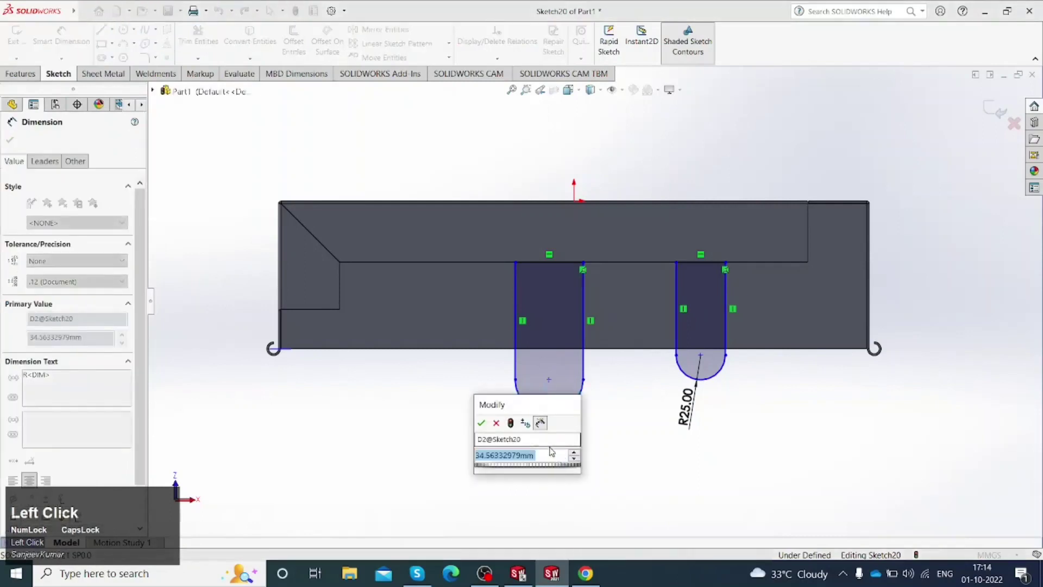
left_click(592, 439)
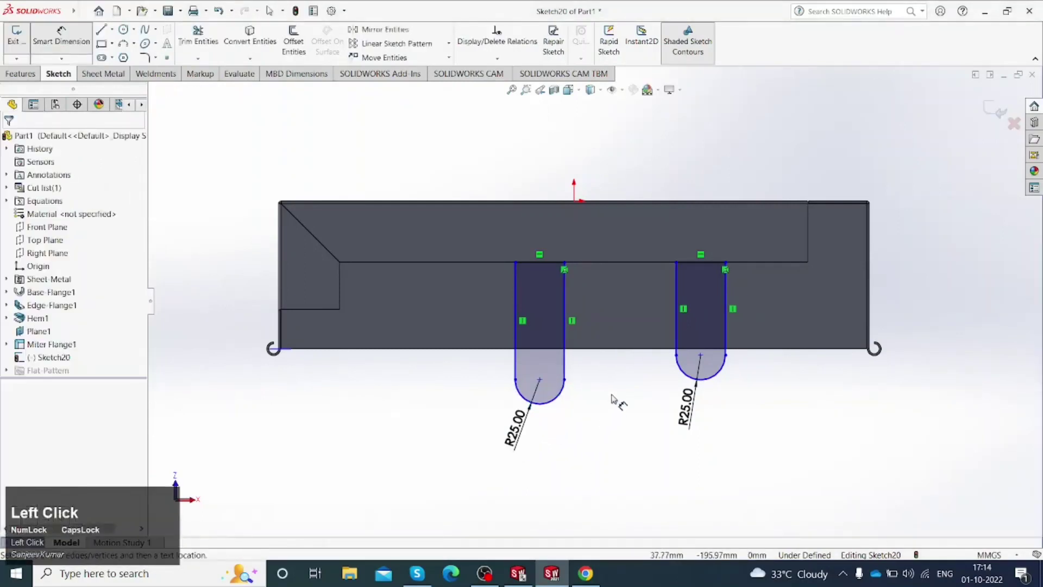
scroll("down", 3)
Step: Set the right slot 70 mm from the flange end and 90 mm long
left_click(753, 269)
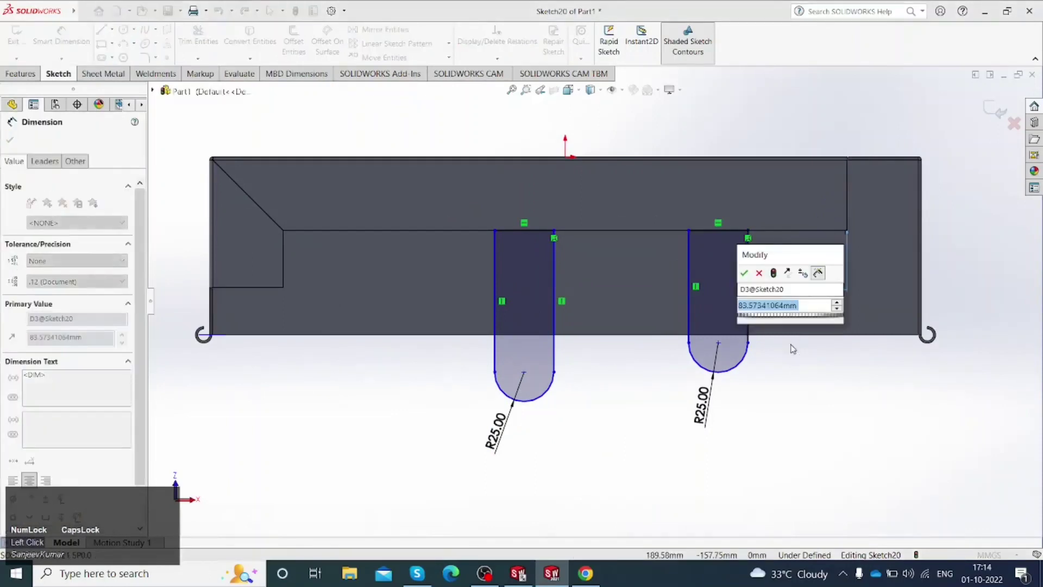
left_click(804, 389)
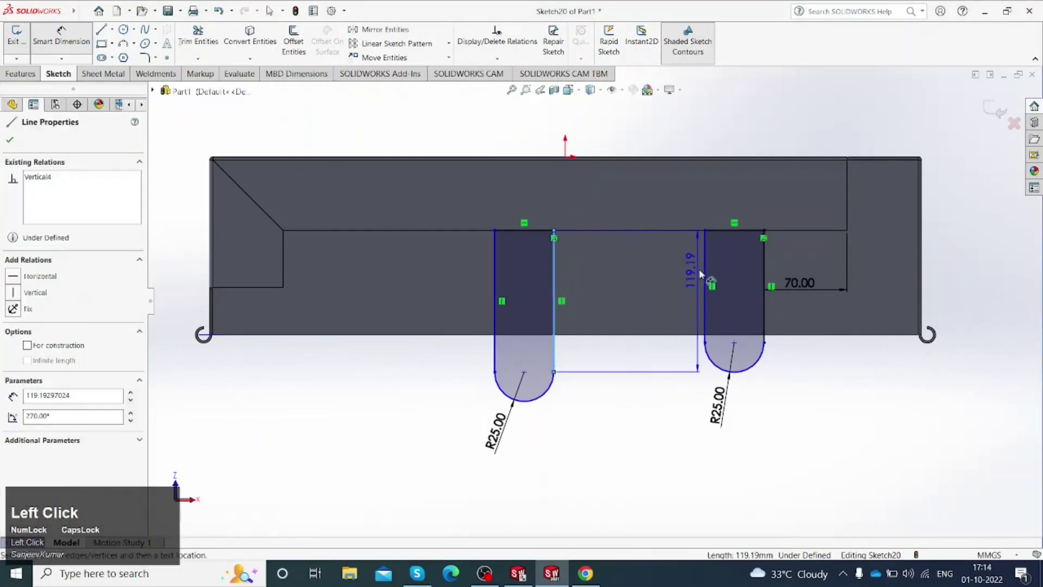
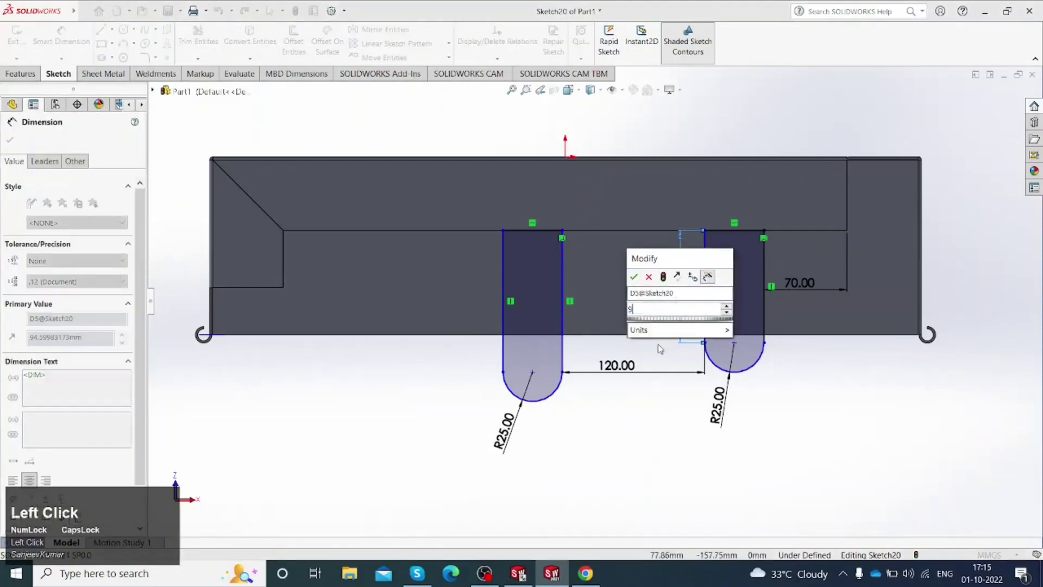
double_click(654, 416)
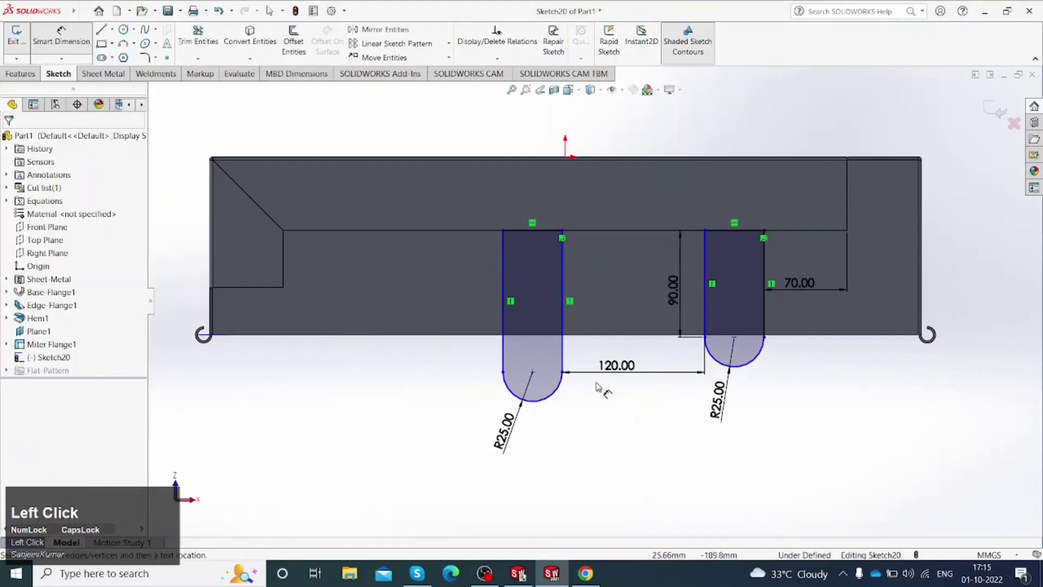
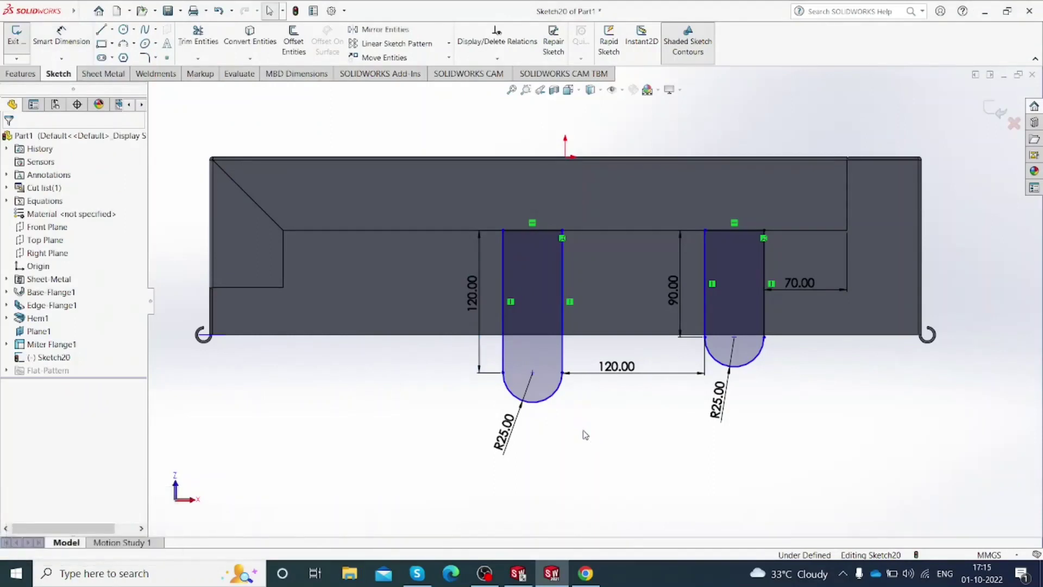
Step: Relate the right slot's side lines and arc so Sketch20 becomes Fully Defined with the left slot at 120 mm
left_click(710, 300)
left_click(769, 316)
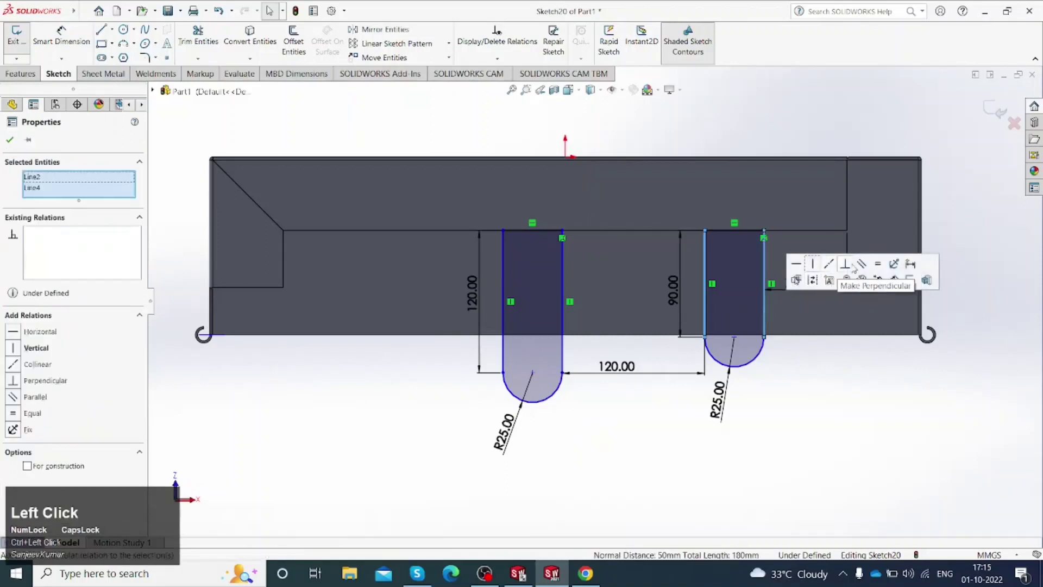
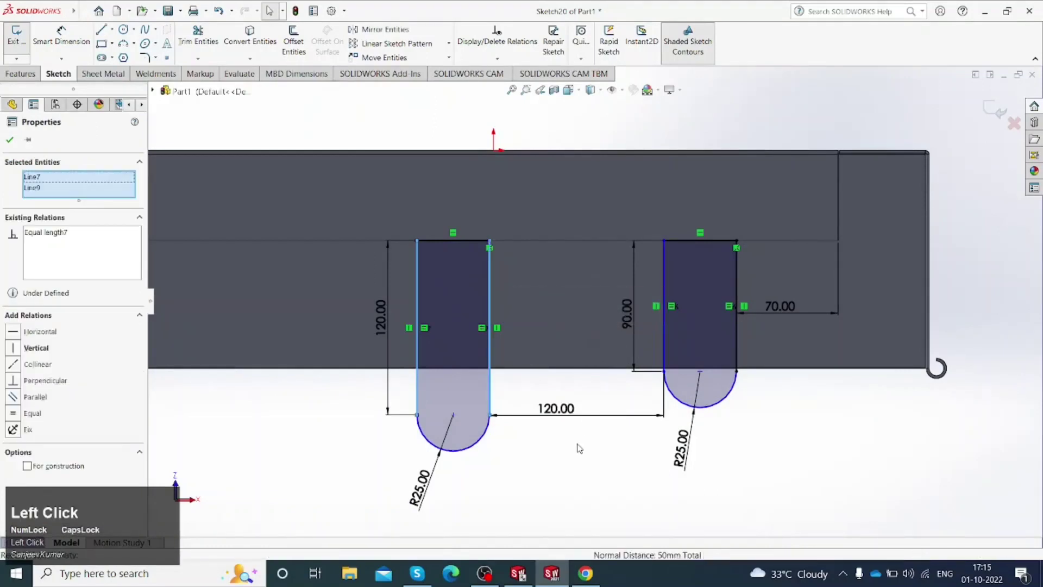
scroll("up", 3)
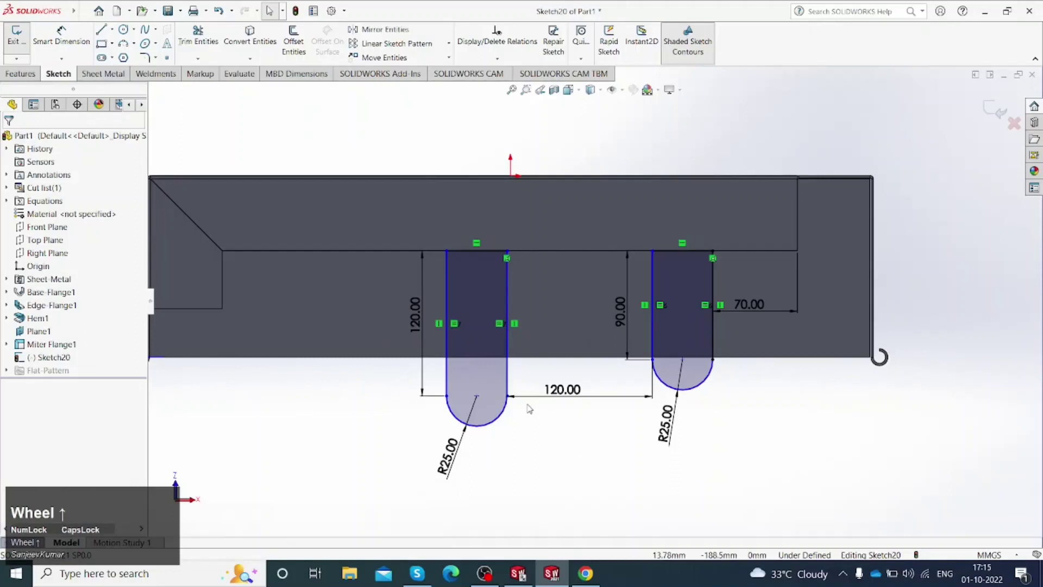
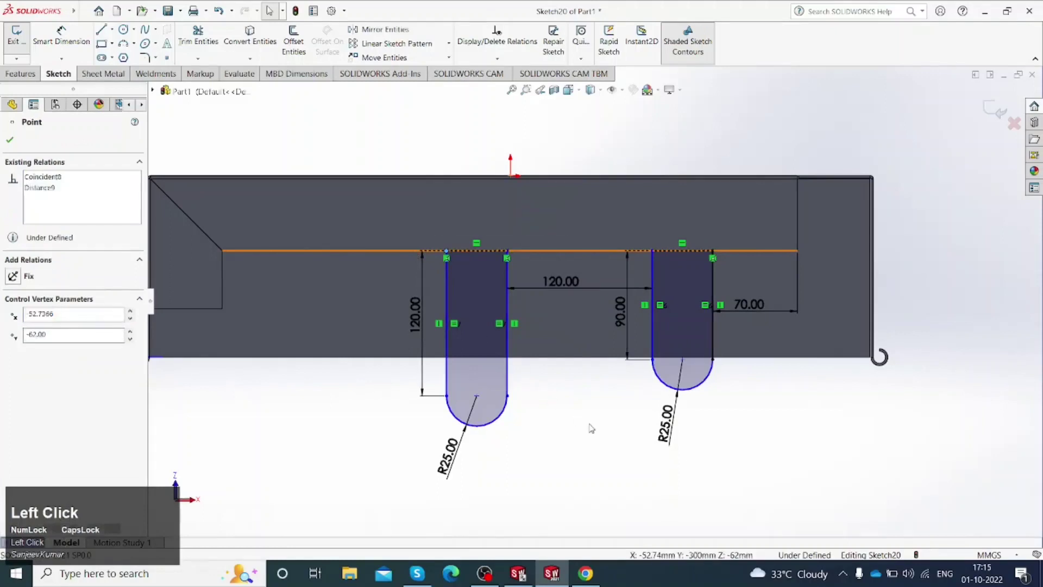
scroll("up", 3)
scroll("down", 3)
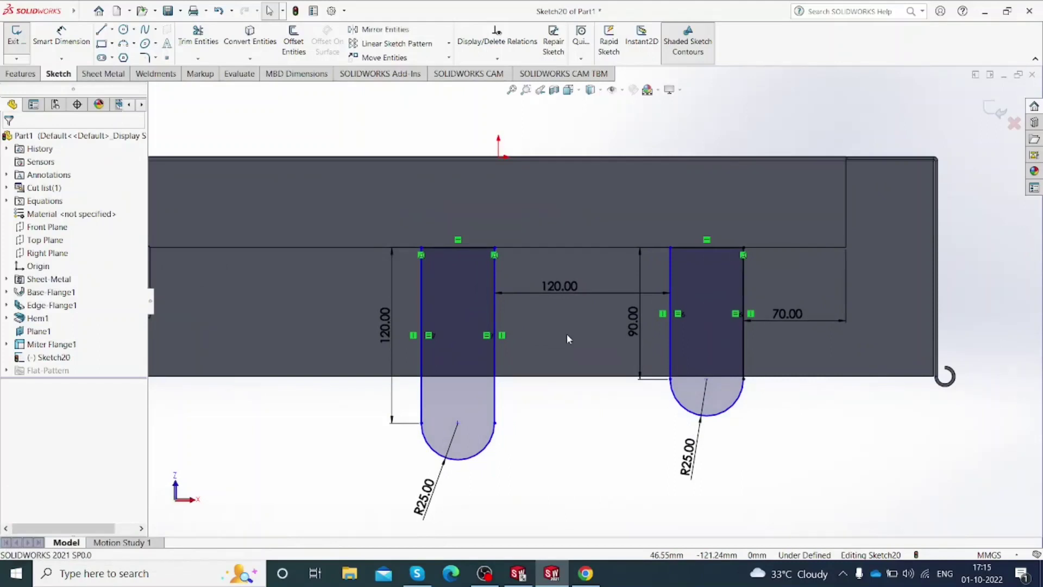
left_click(48, 41)
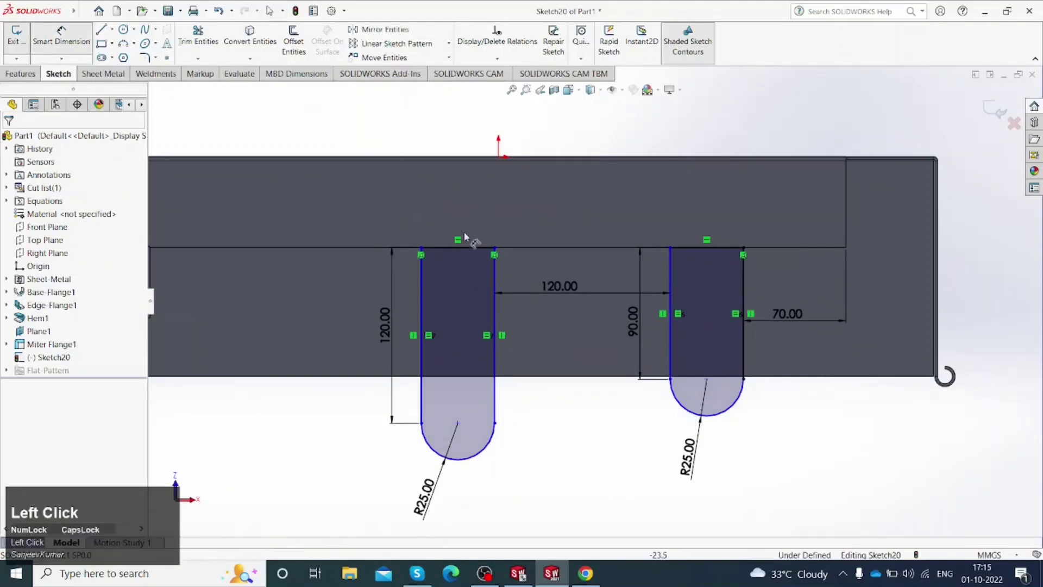
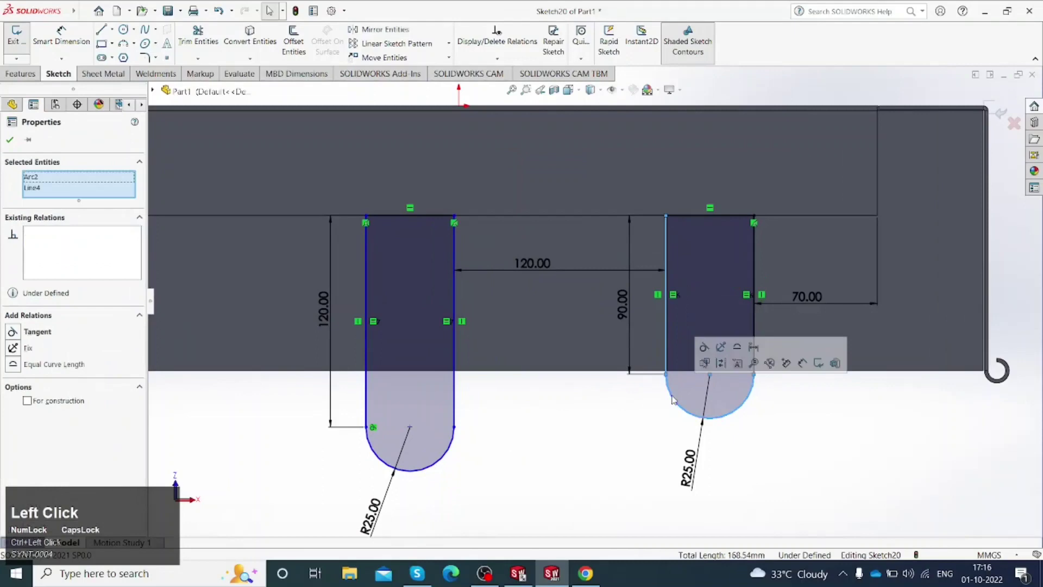
scroll("up", 3)
Step: Build Tab1 from Sketch20, adding the two rounded tabs to the side flange
middle_click(590, 426)
scroll("up", 3)
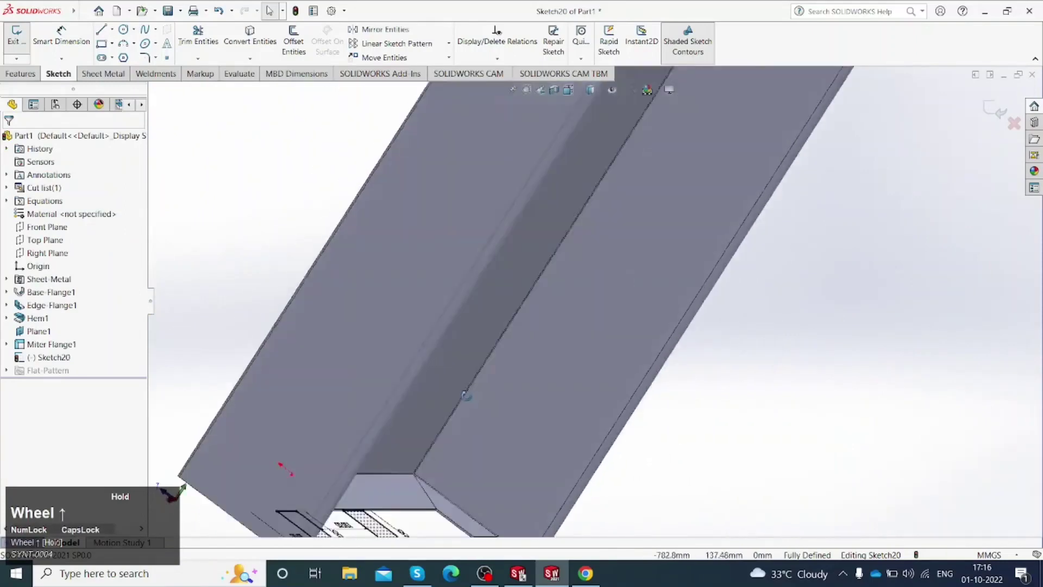
scroll("up", 3)
scroll("down", 3)
middle_click(550, 441)
scroll("down", 3)
scroll("up", 3)
middle_click(584, 415)
scroll("down", 3)
middle_click(585, 365)
scroll("up", 3)
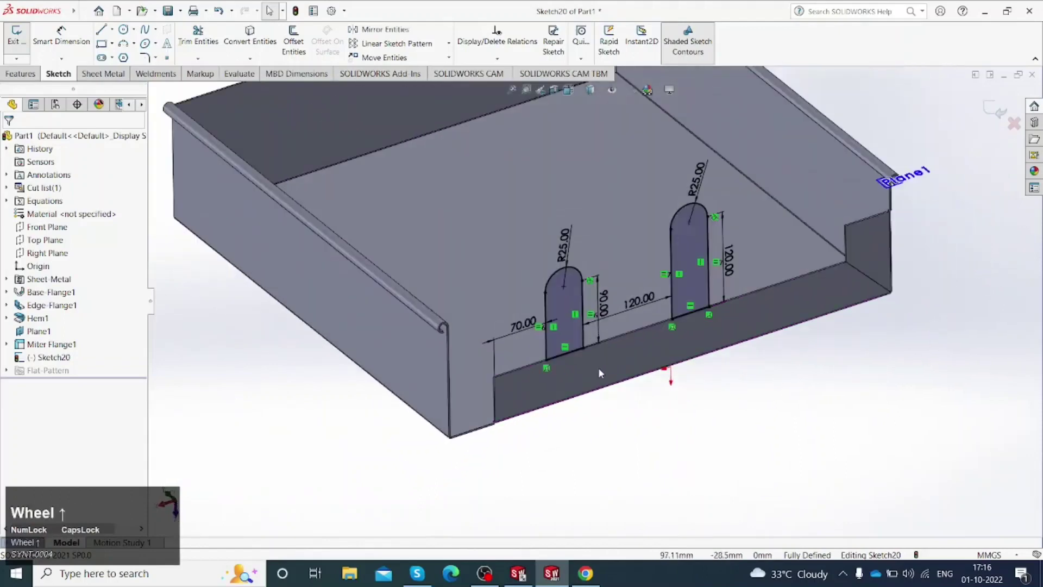
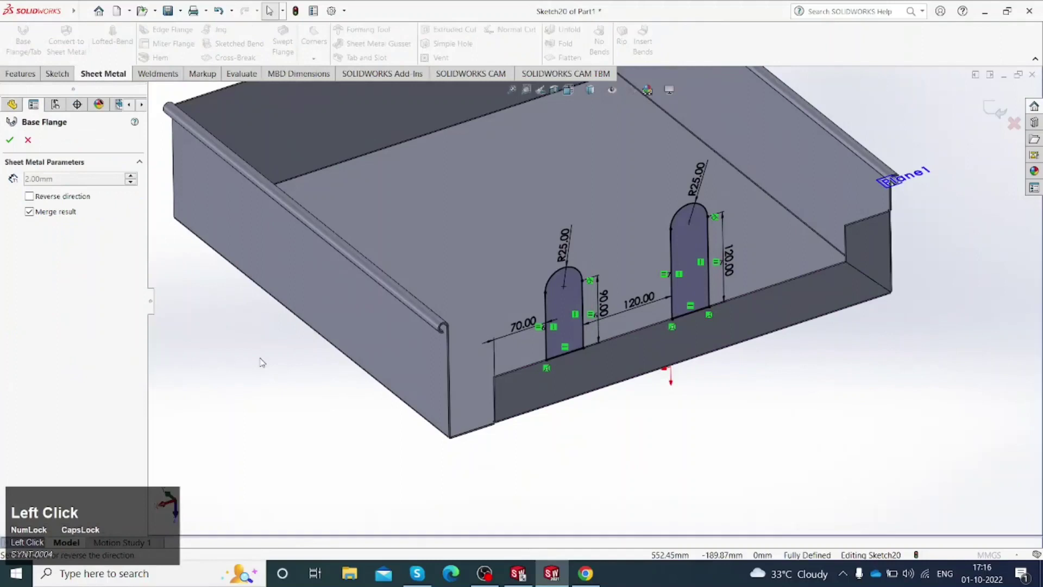
left_click(11, 142)
Step: Inspect the new tabs, then reopen Sketch20 viewed normal to the side flange
scroll("up", 3)
scroll("down", 3)
left_click_drag(628, 329, 605, 341)
scroll("up", 3)
left_click_drag(584, 399, 701, 239)
left_click_drag(700, 239, 61, 337)
left_click_drag(18, 322, 18, 322)
scroll("up", 3)
key("space")
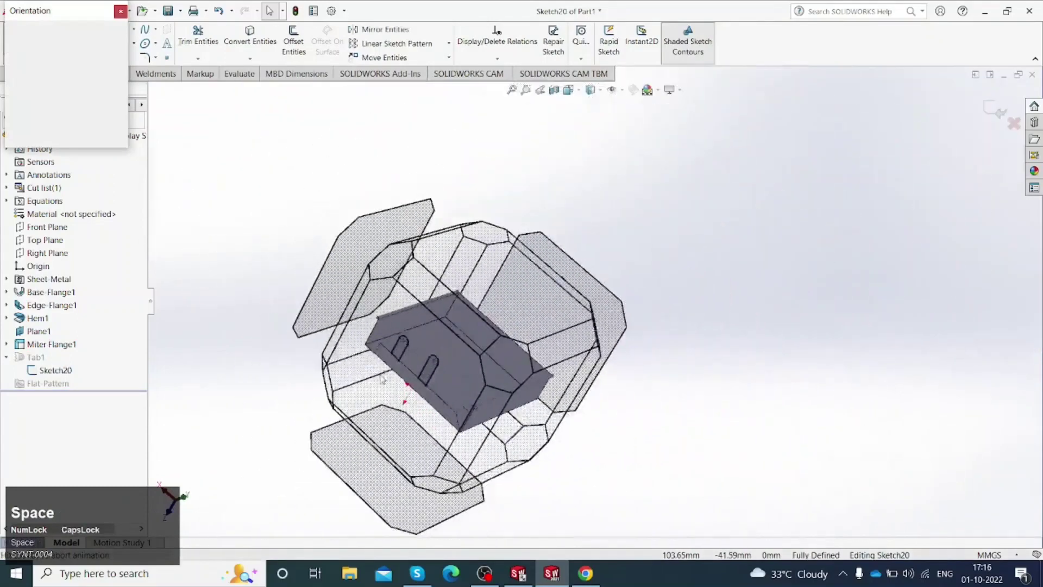
left_click(379, 390)
Step: Change both tab end radii to R30 and the first tab's offset to 100, then rebuild Tab1
scroll("down", 3)
left_click(17, 308)
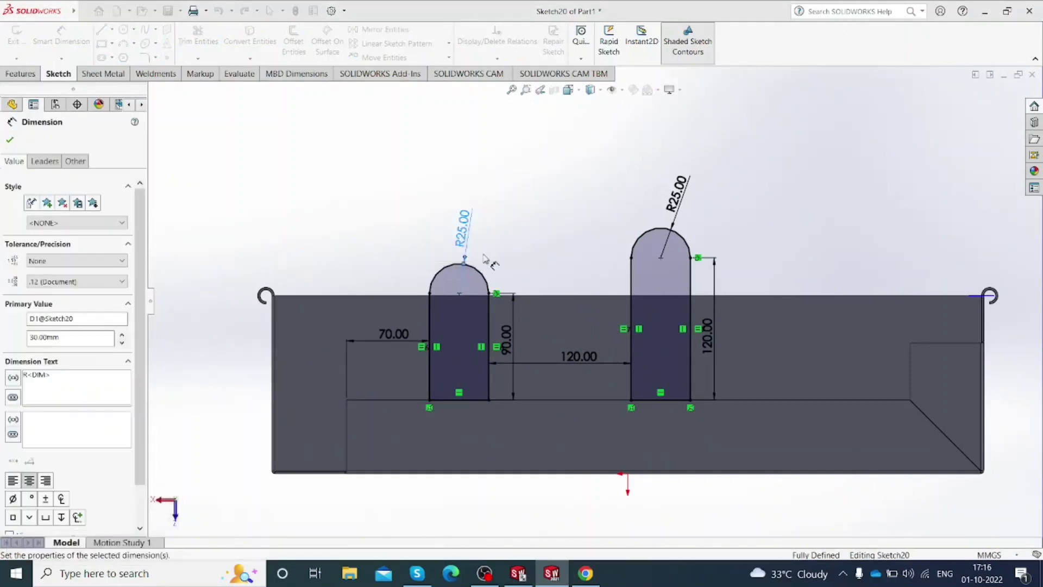
left_click(695, 198)
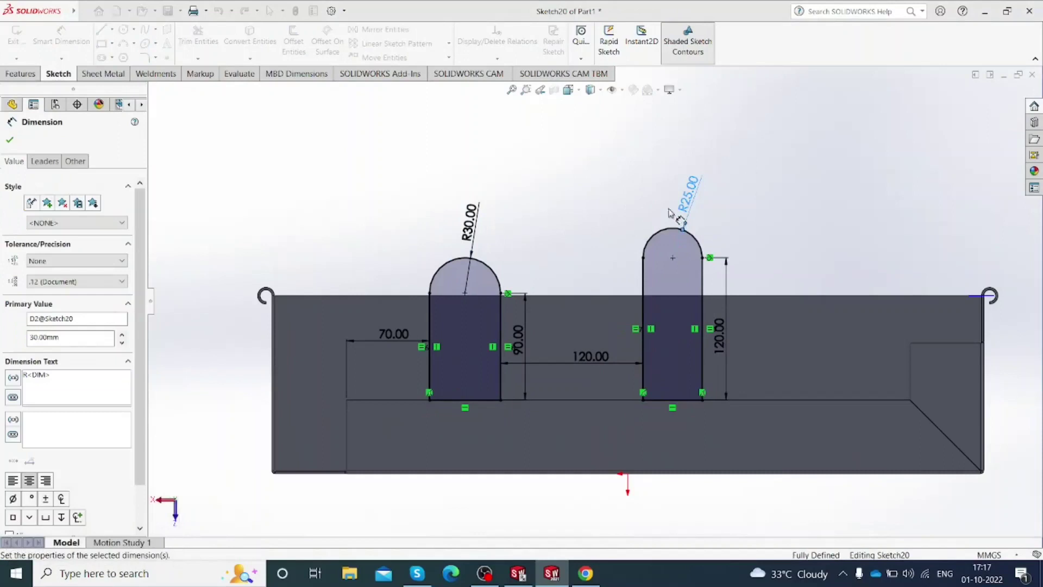
left_click(405, 340)
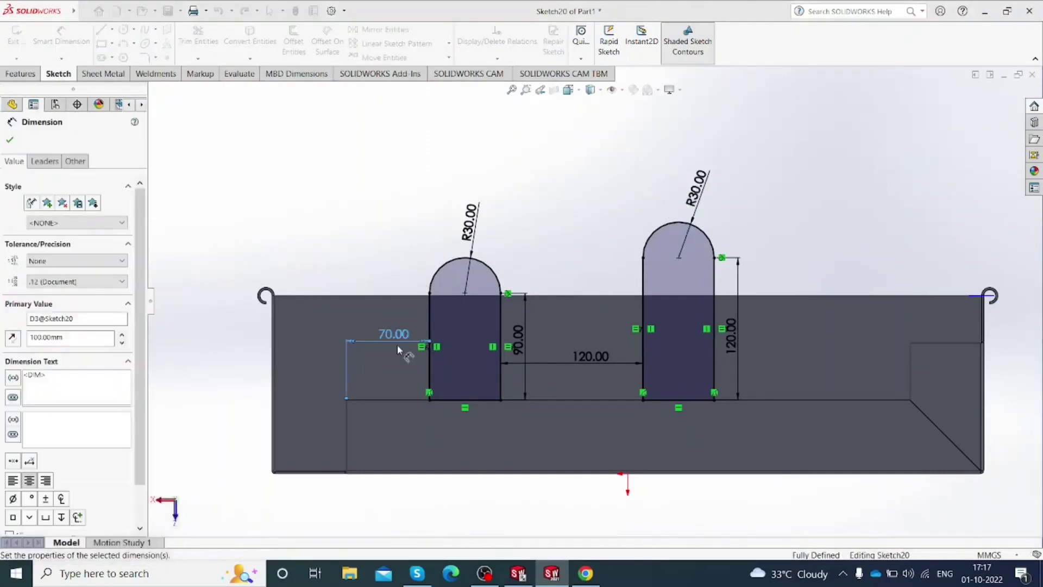
left_click(997, 104)
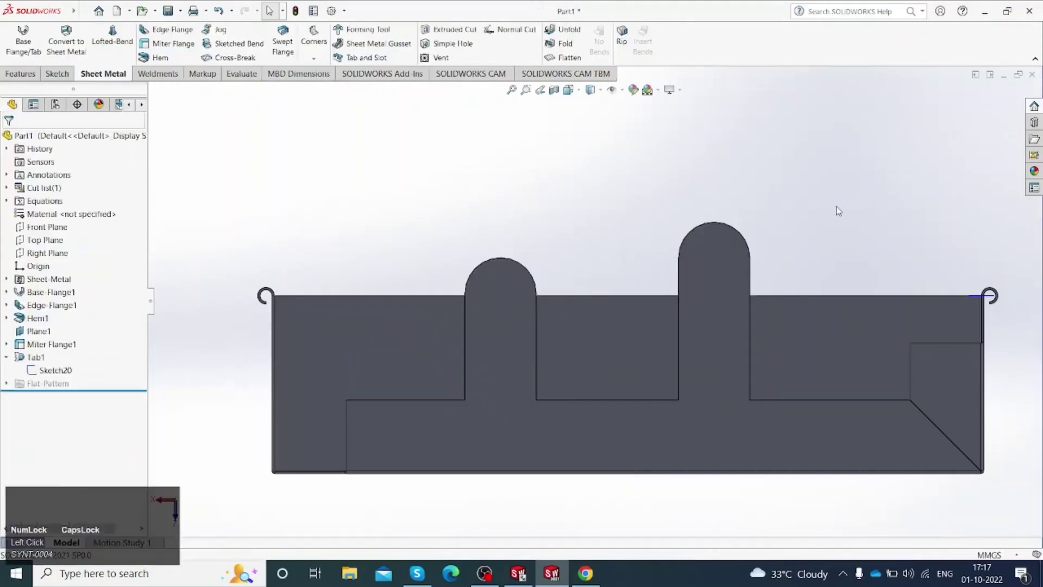
Step: Start a Sketched Bend on the side flange face across the shorter tab
left_click(816, 205)
scroll("up", 3)
scroll("down", 3)
scroll("up", 3)
double_click(270, 8)
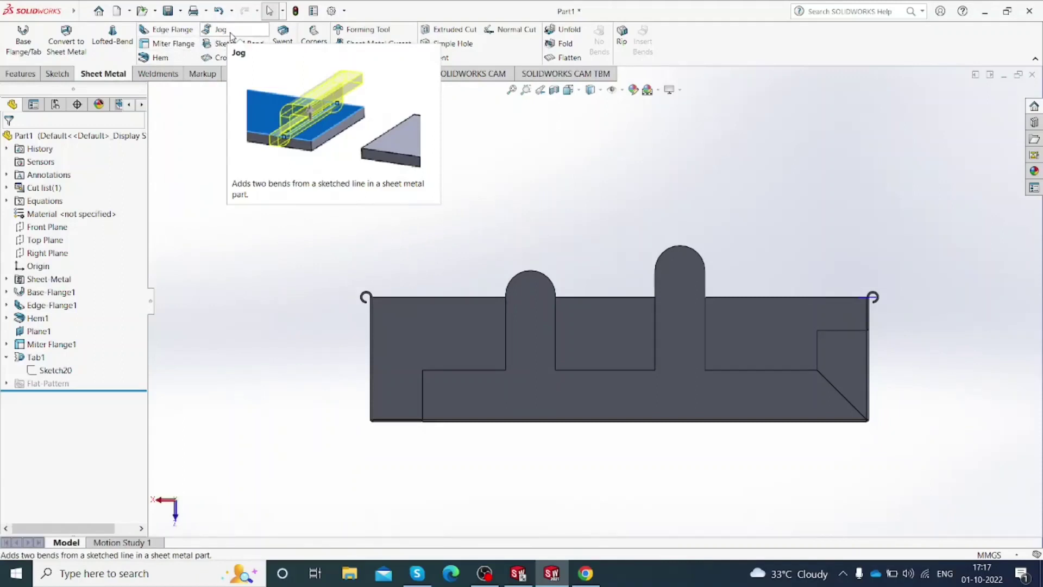
left_click(230, 48)
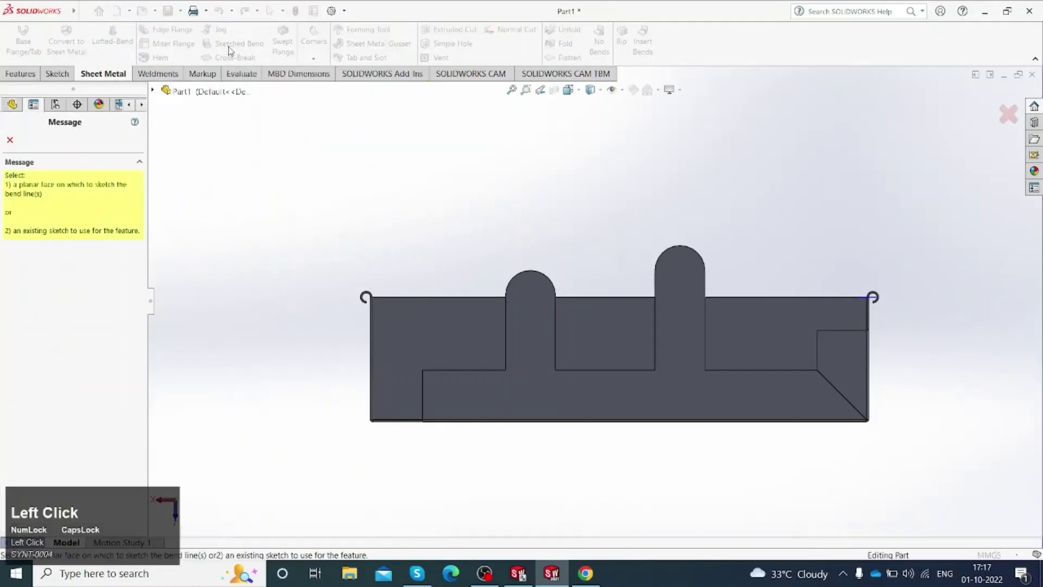
left_click(531, 340)
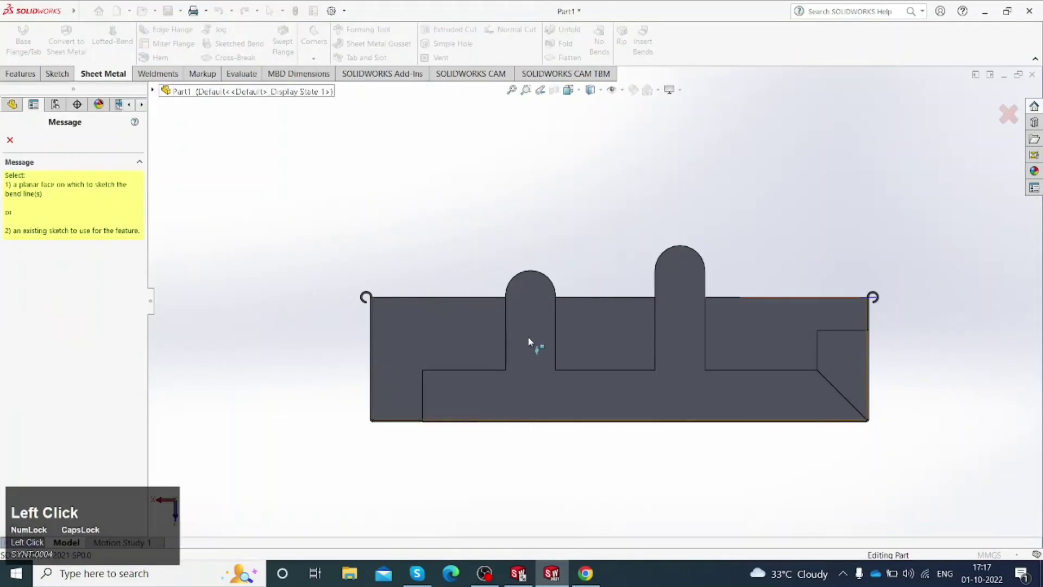
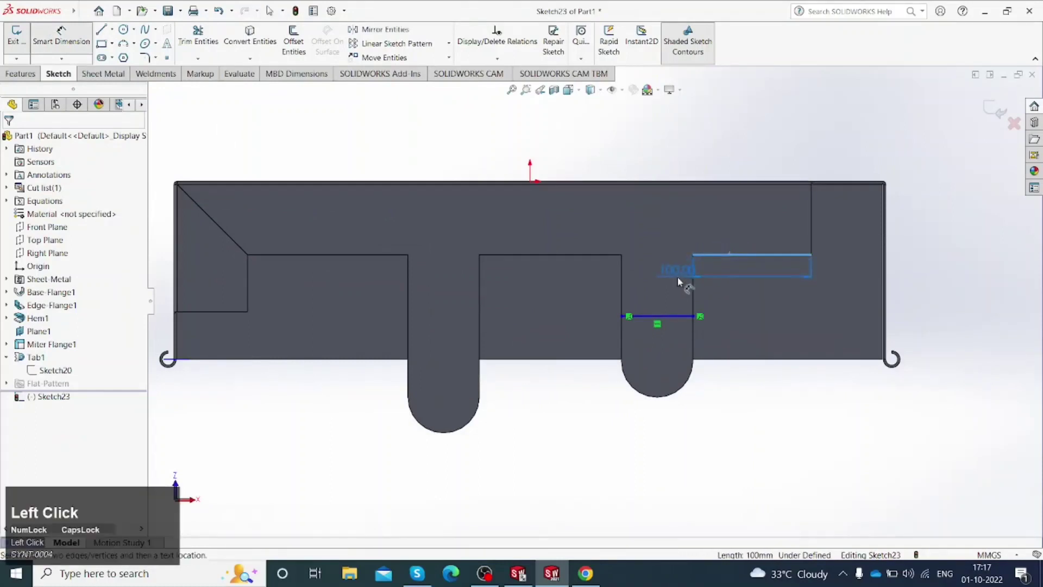
Step: Dimension the bend line 45 mm from the flange edge, fully defining Sketch23
left_click(674, 318)
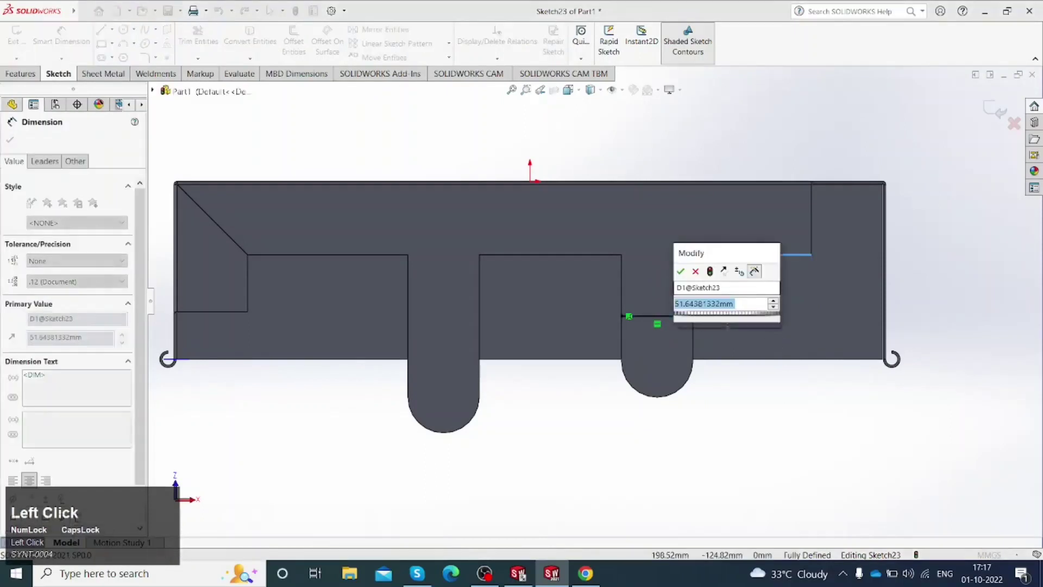
left_click(744, 409)
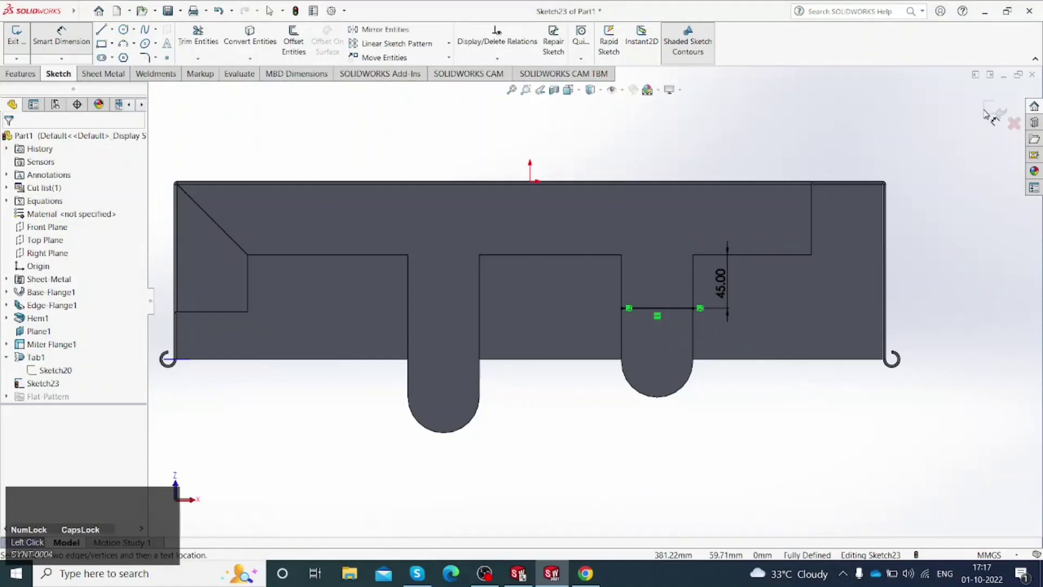
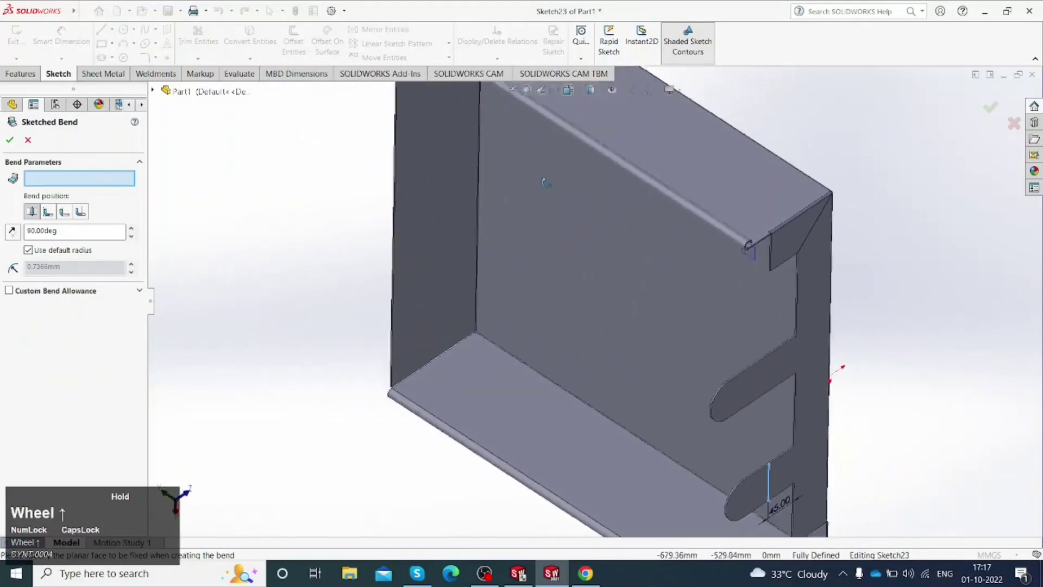
Step: Pick the flange face as the fixed face for a 90° bend at default radius
middle_click(509, 357)
scroll("up", 3)
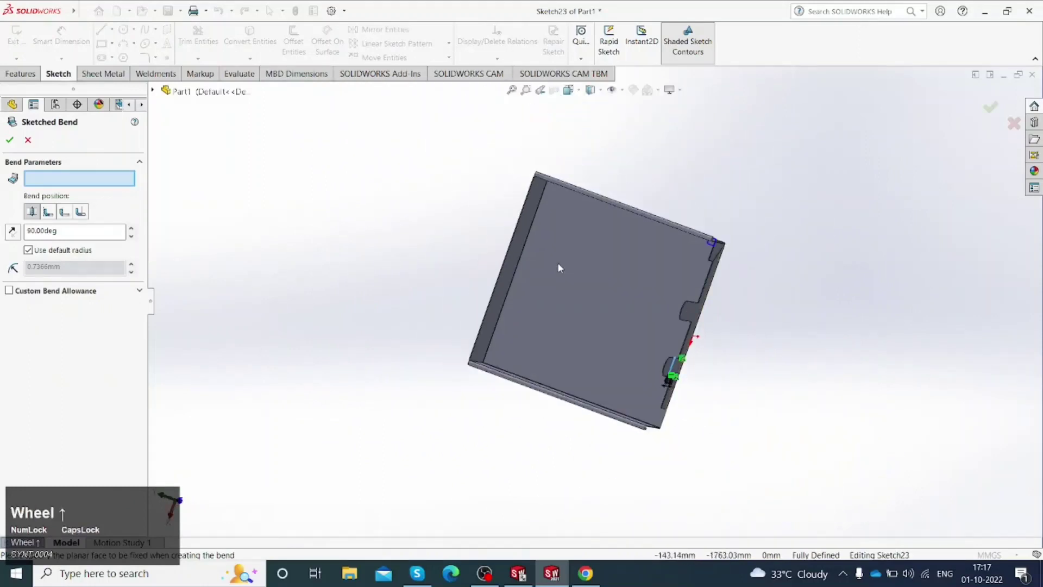
left_click_drag(544, 320, 588, 361)
scroll("down", 3)
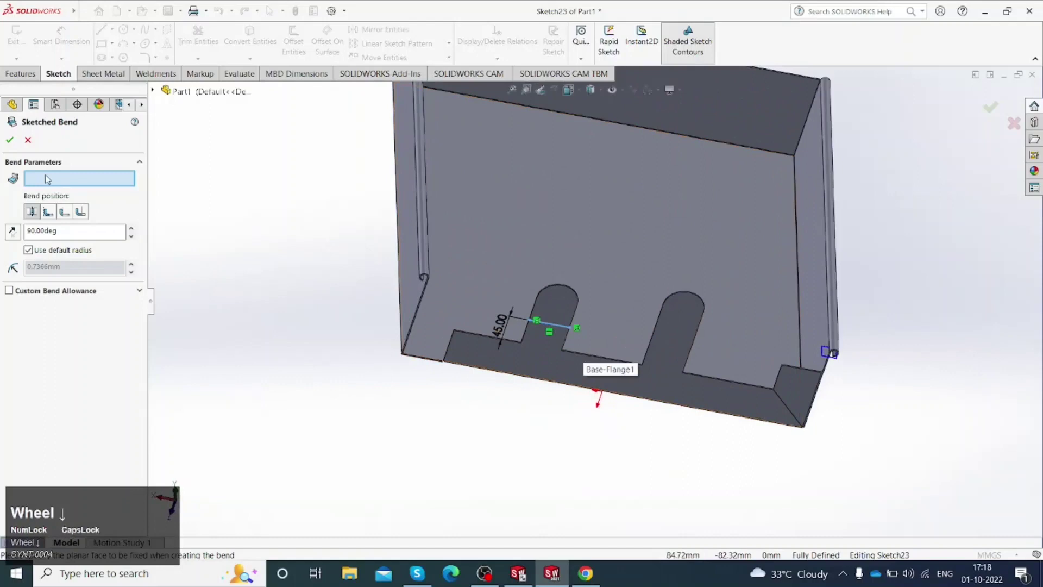
scroll("down", 3)
scroll("down", 3)
left_click(545, 351)
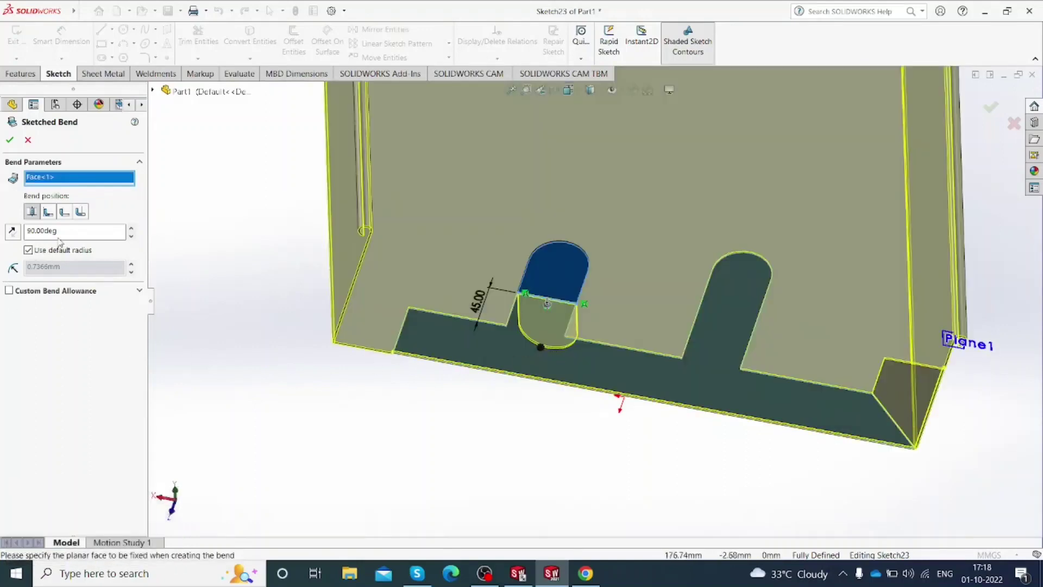
left_click(67, 236)
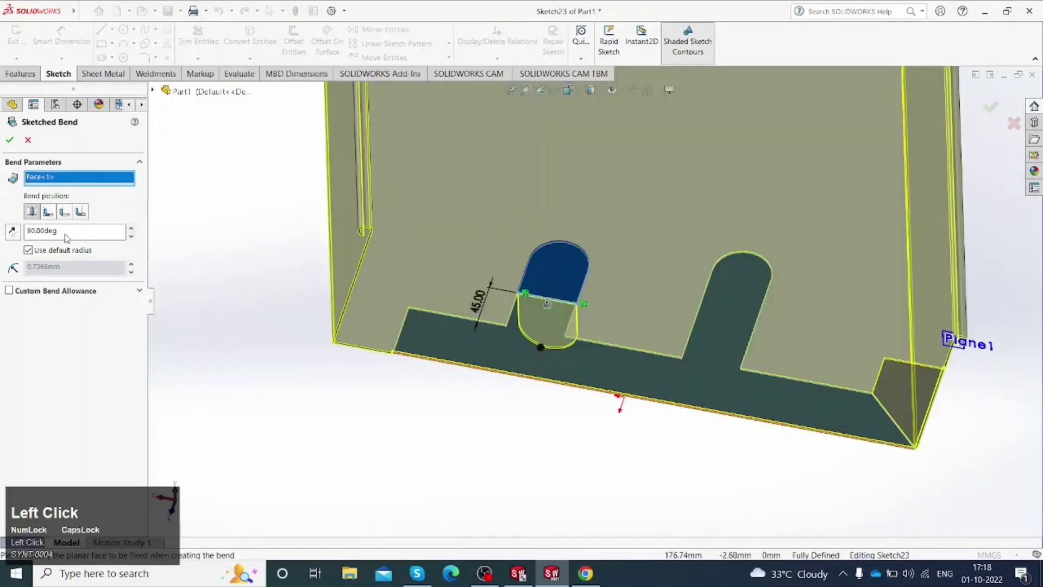
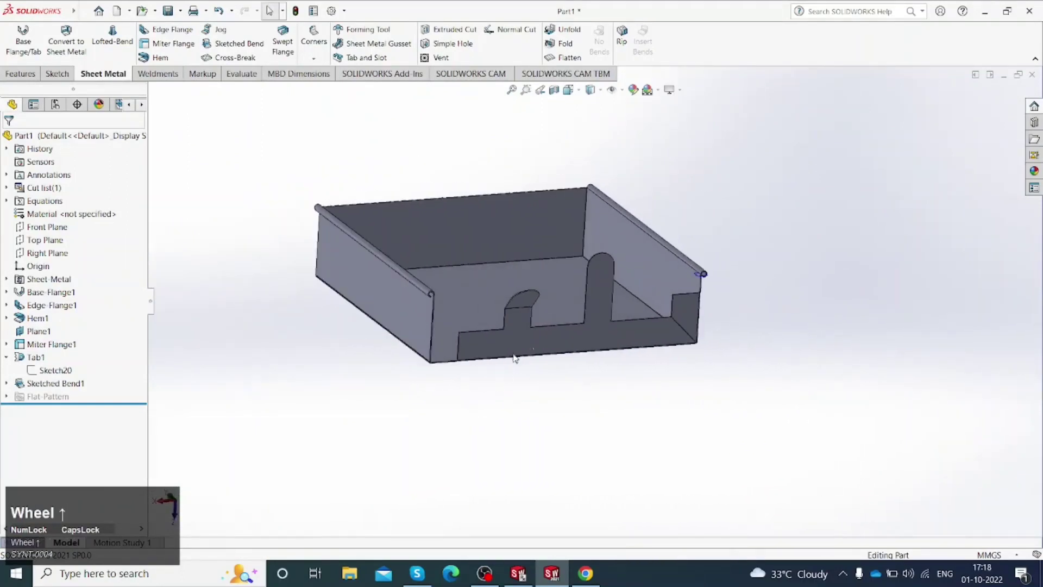
Step: Sketch a line across the tall tab on the flange face and dimension it 45 mm from the top edge
scroll("down", 3)
scroll("up", 3)
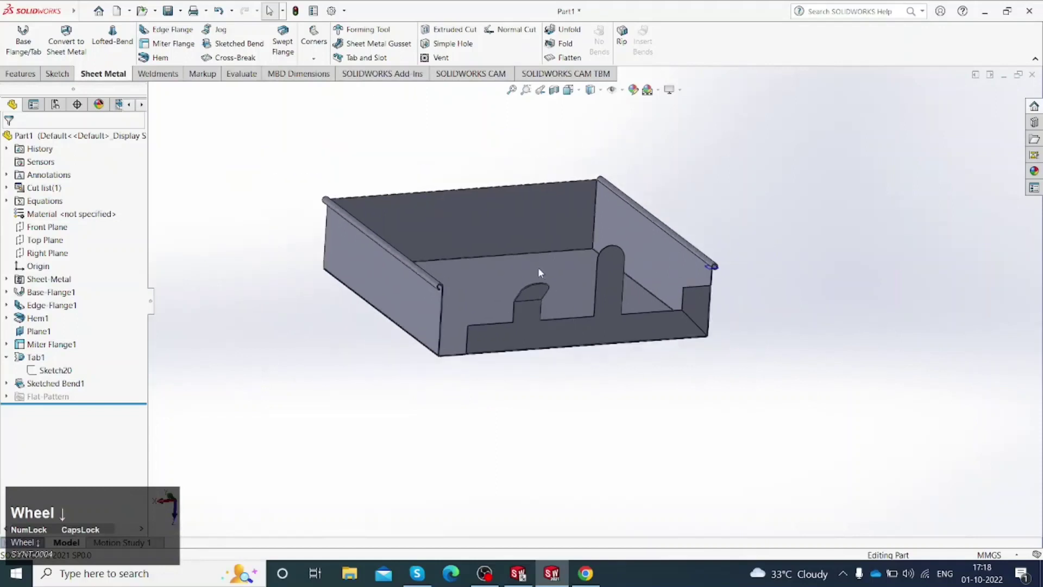
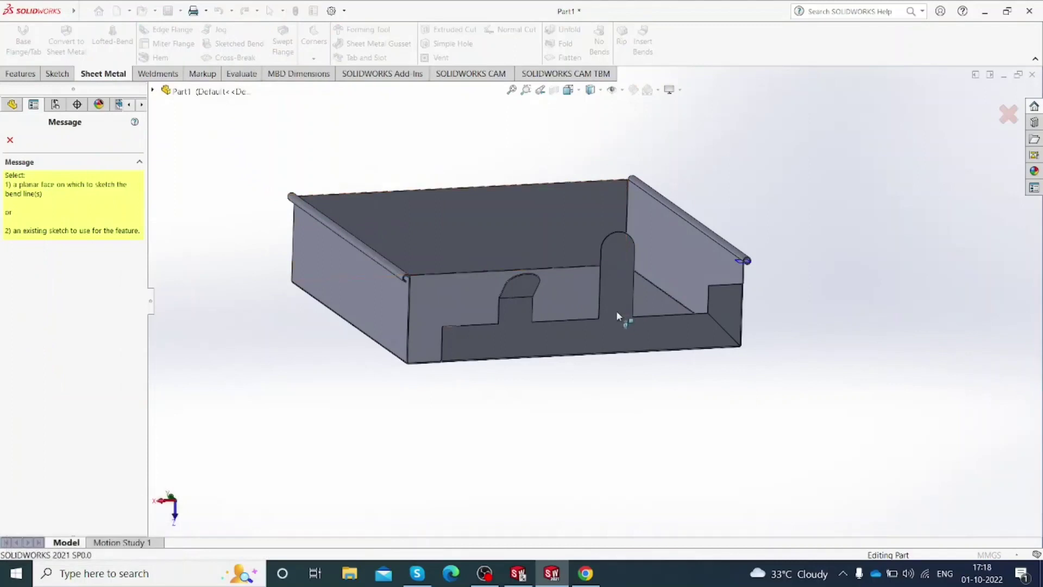
left_click(620, 314)
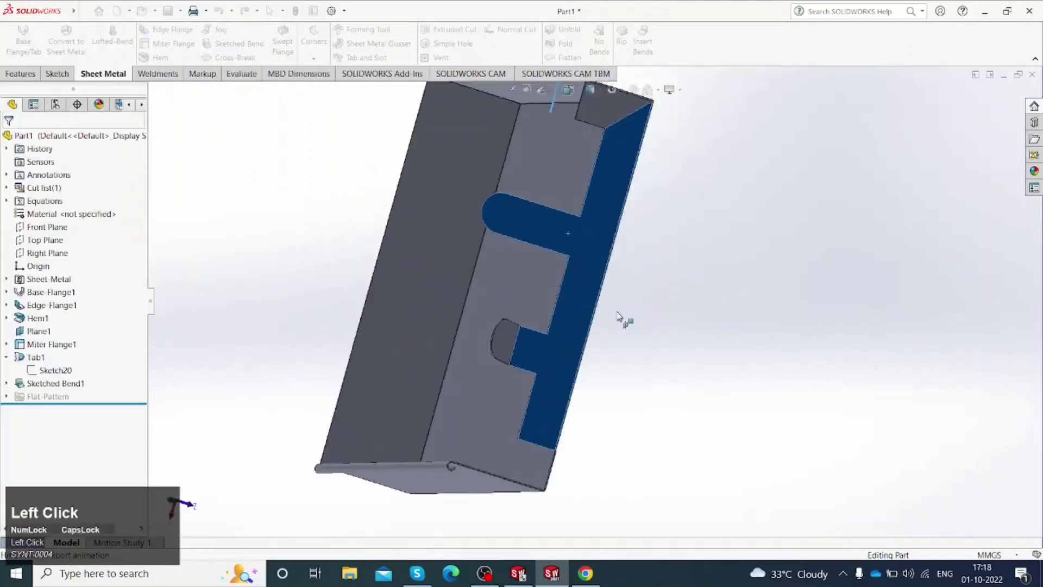
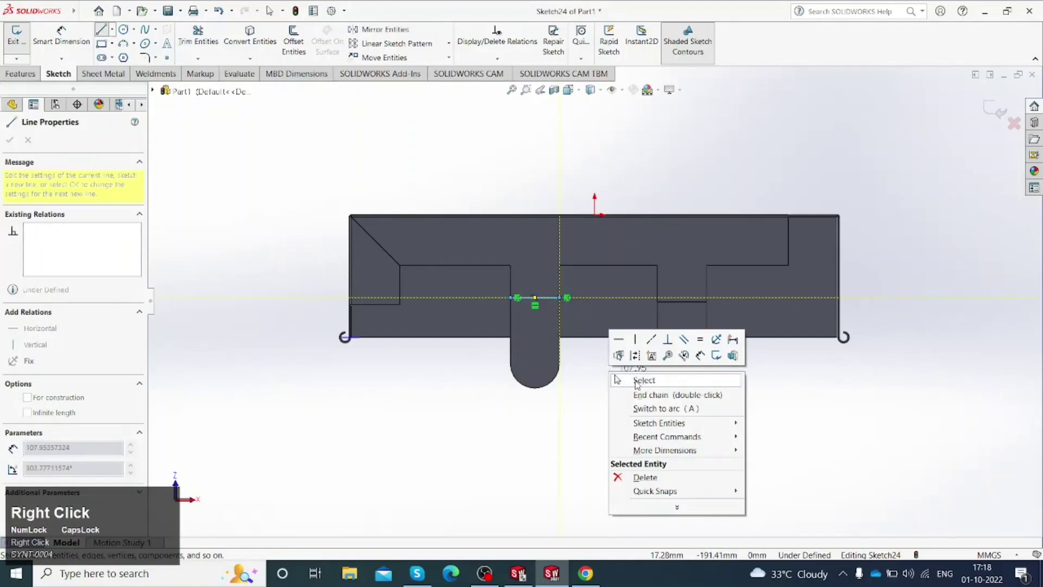
left_click(638, 383)
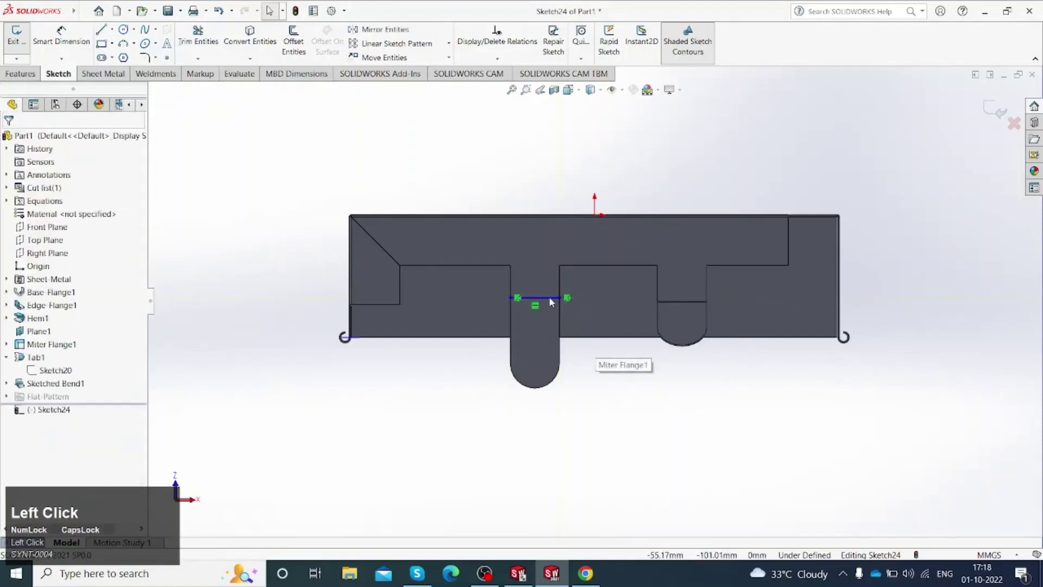
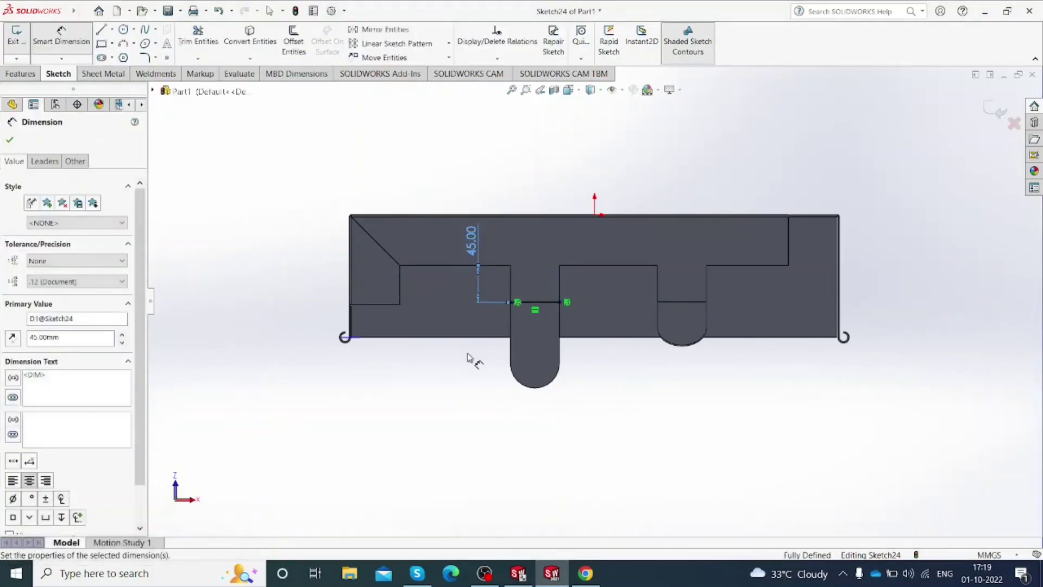
left_click(59, 195)
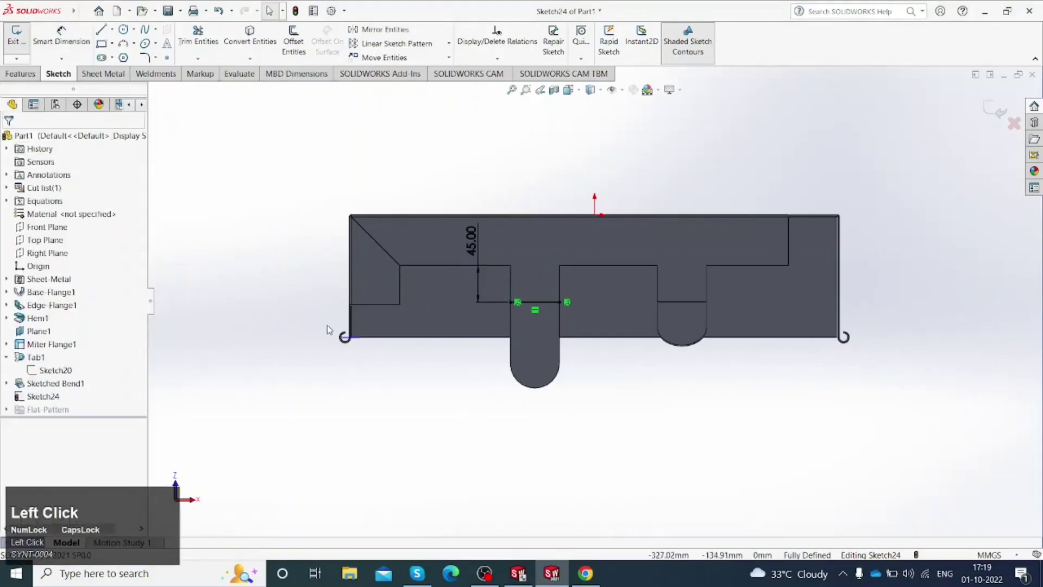
scroll("up", 3)
left_click_drag(474, 359, 515, 263)
scroll("up", 3)
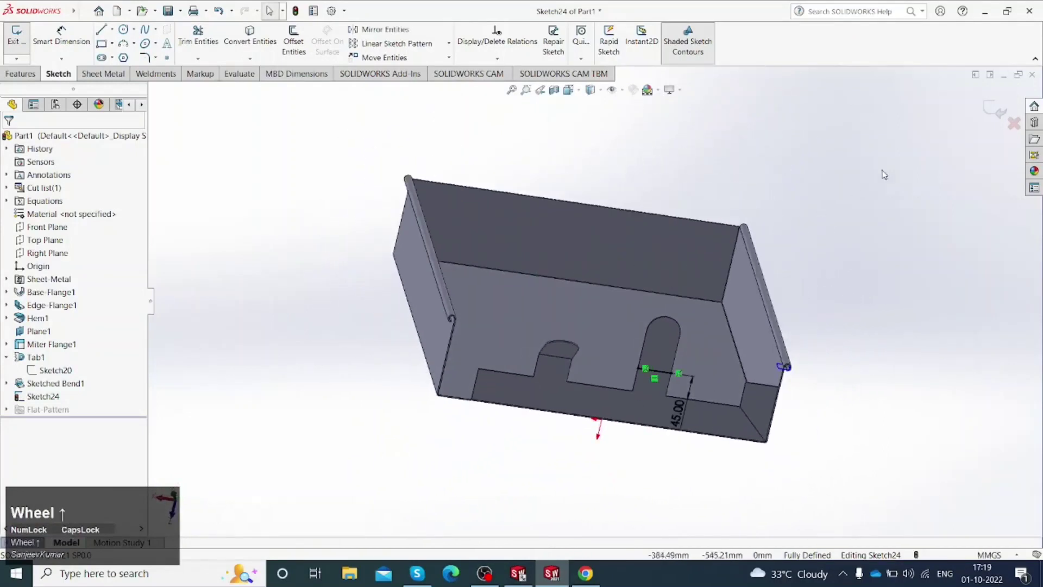
Step: Jog the taller tab along Sketch24's line with the flange face fixed, blind 10 mm at 90°
left_click(996, 107)
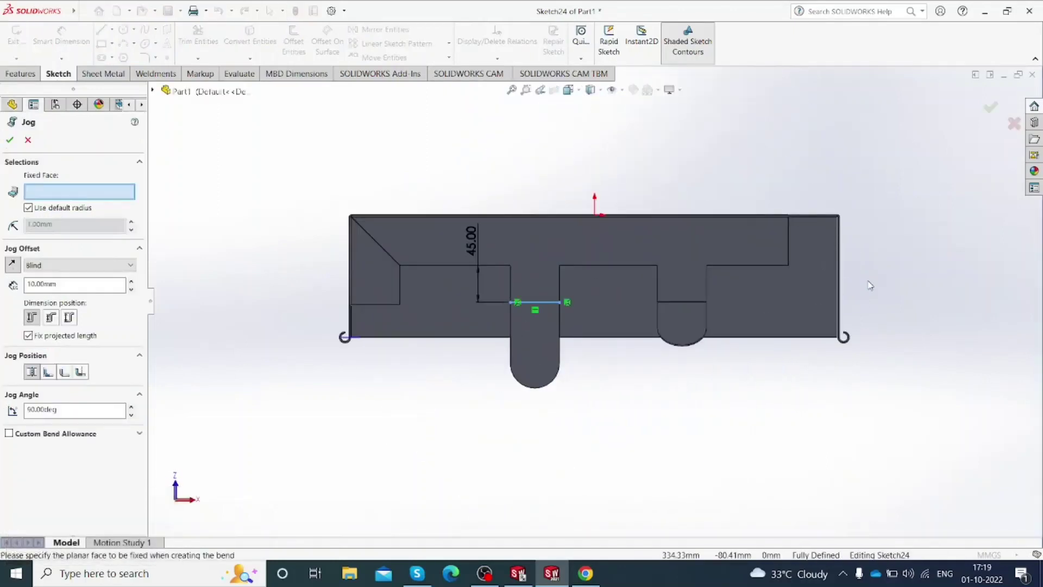
left_click(48, 192)
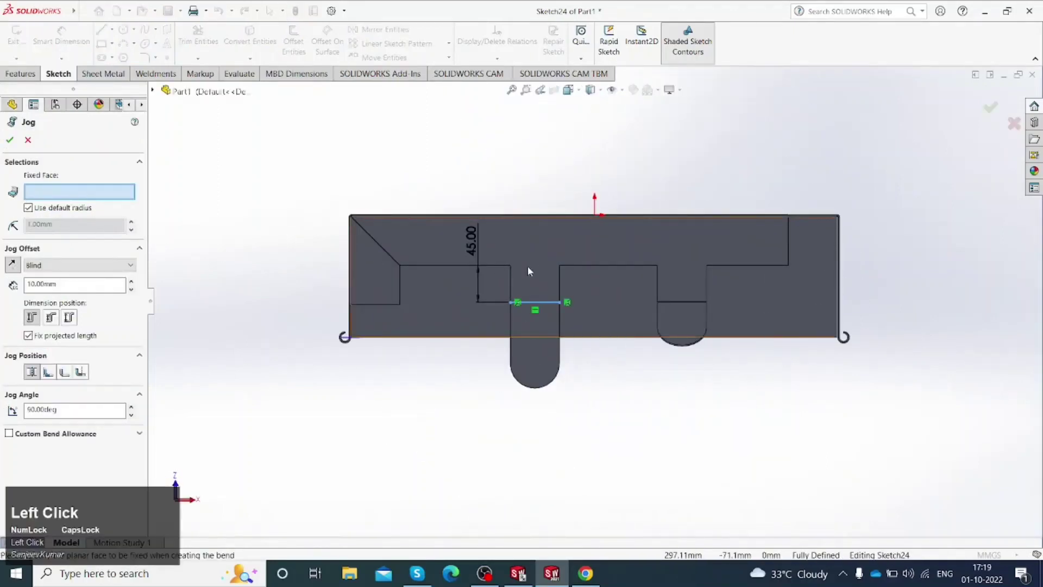
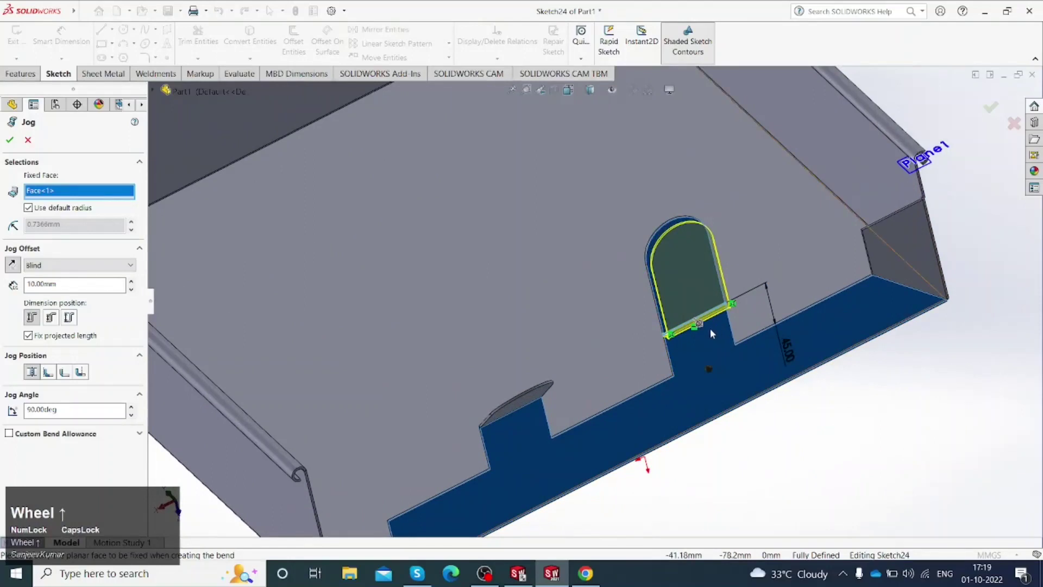
scroll("down", 3)
scroll("down", 3)
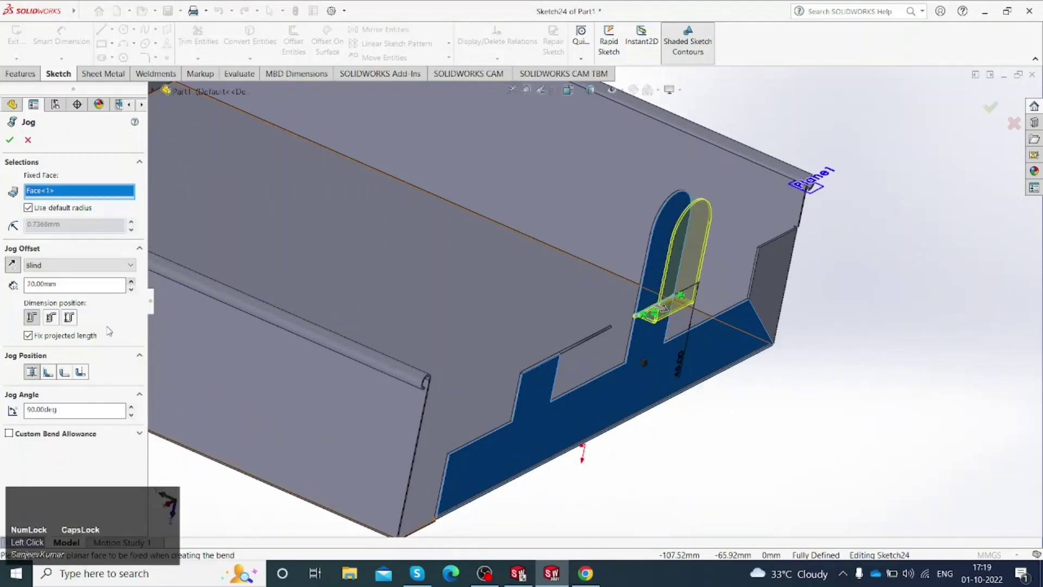
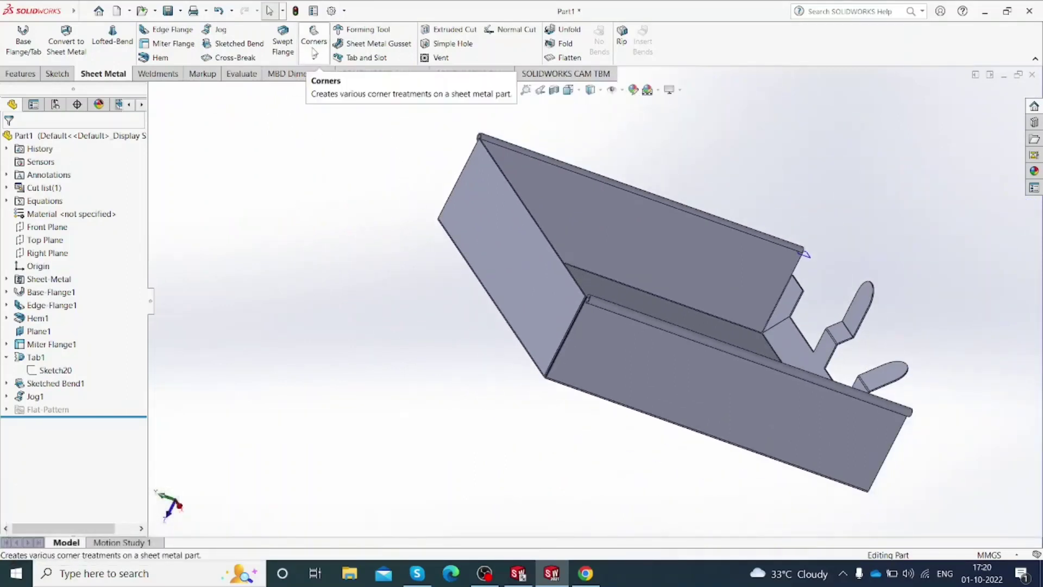
Step: Pick the flange edge face for a Closed Corner at the hem seam with a 0.10 mm gap
scroll("up", 3)
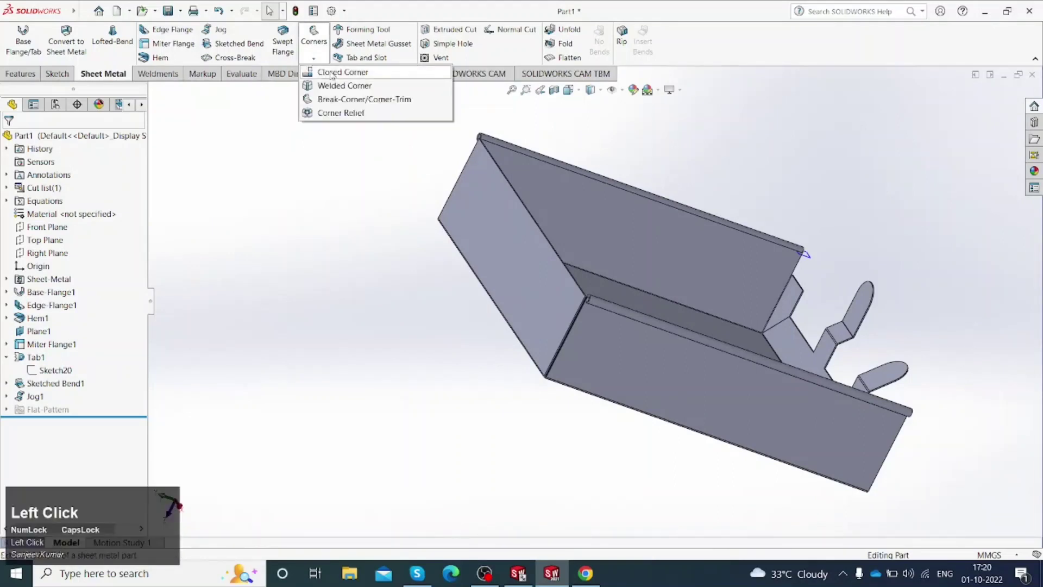
scroll("down", 3)
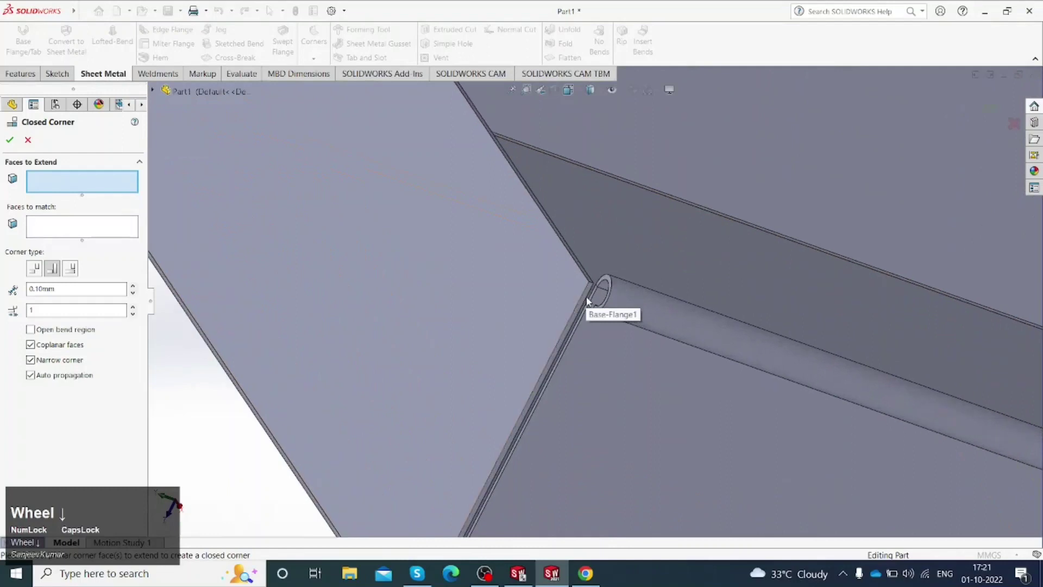
left_click(589, 296)
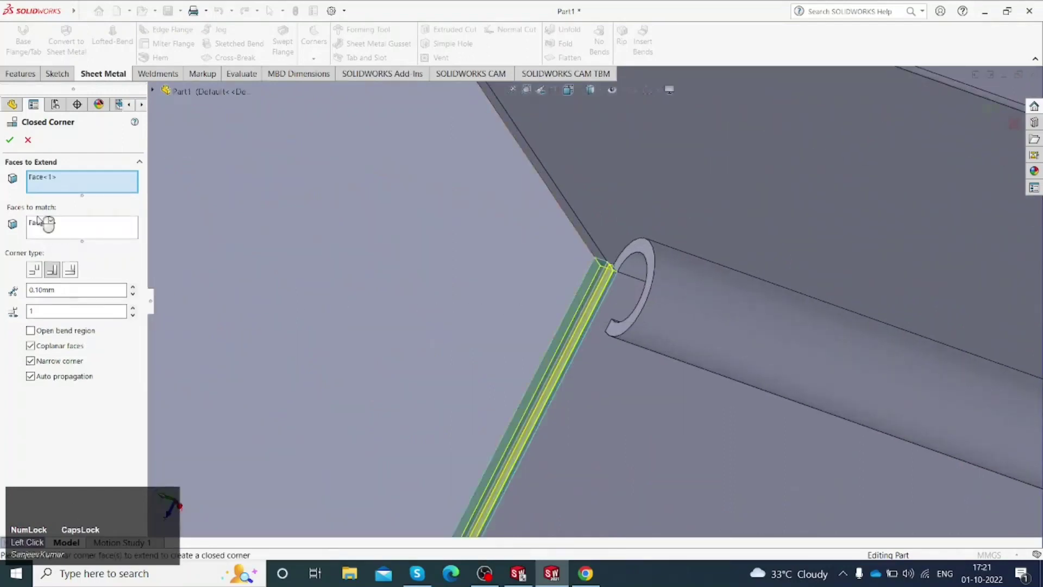
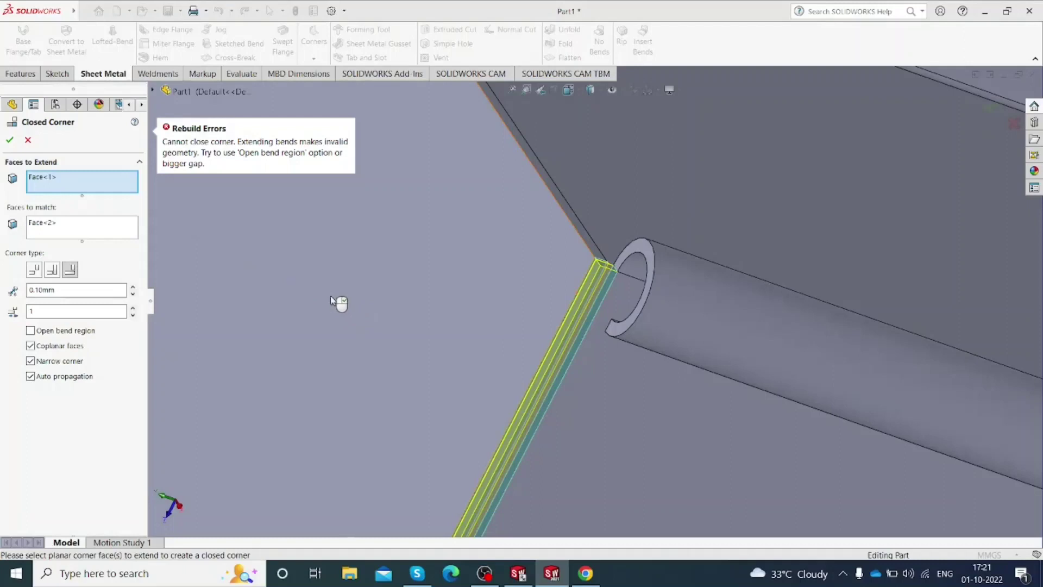
scroll("up", 3)
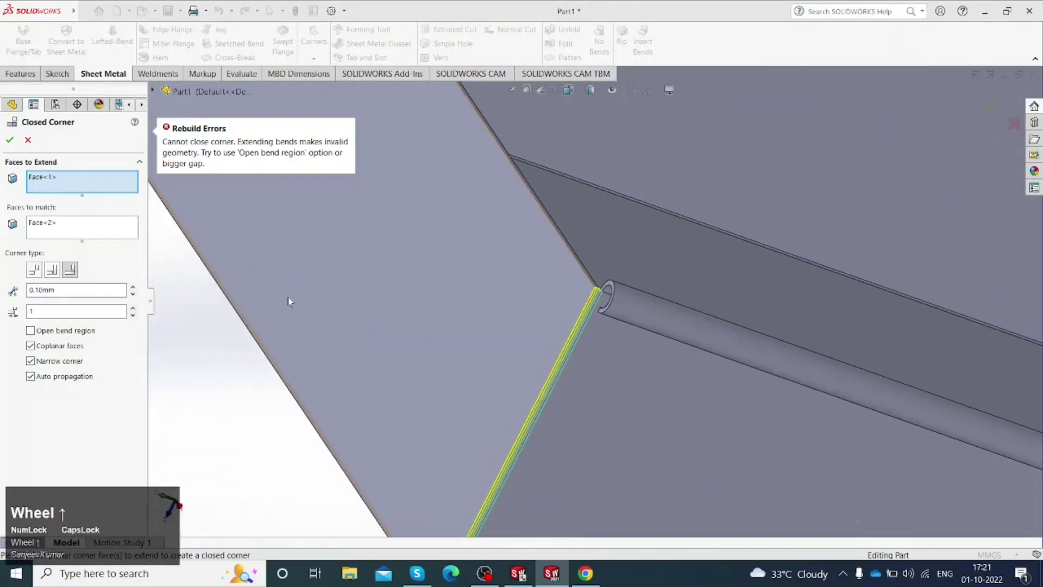
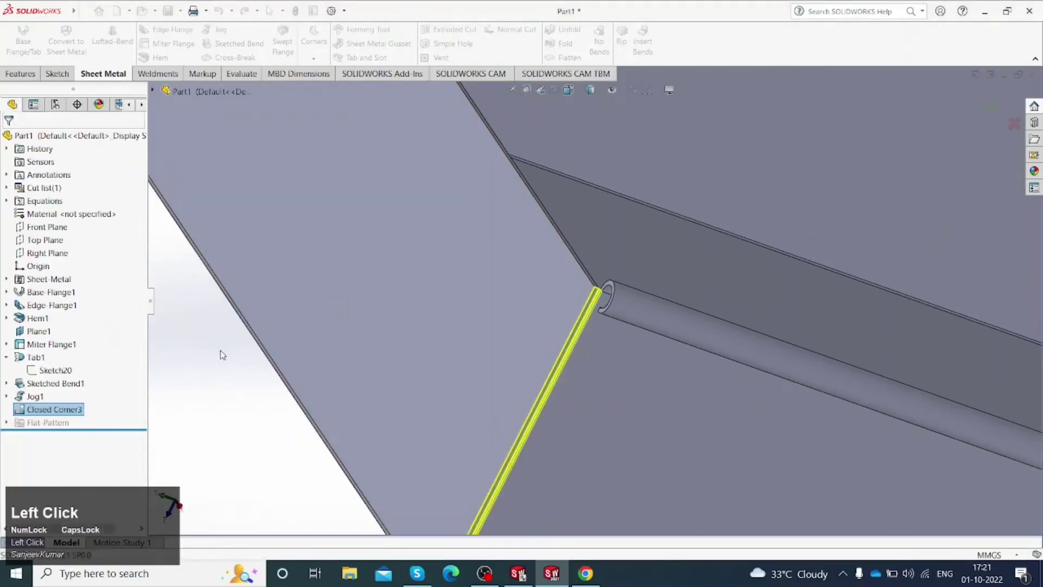
Step: Pick the flange face at the hem corner for the closed corner, then clear the picked faces
scroll("up", 3)
scroll("down", 3)
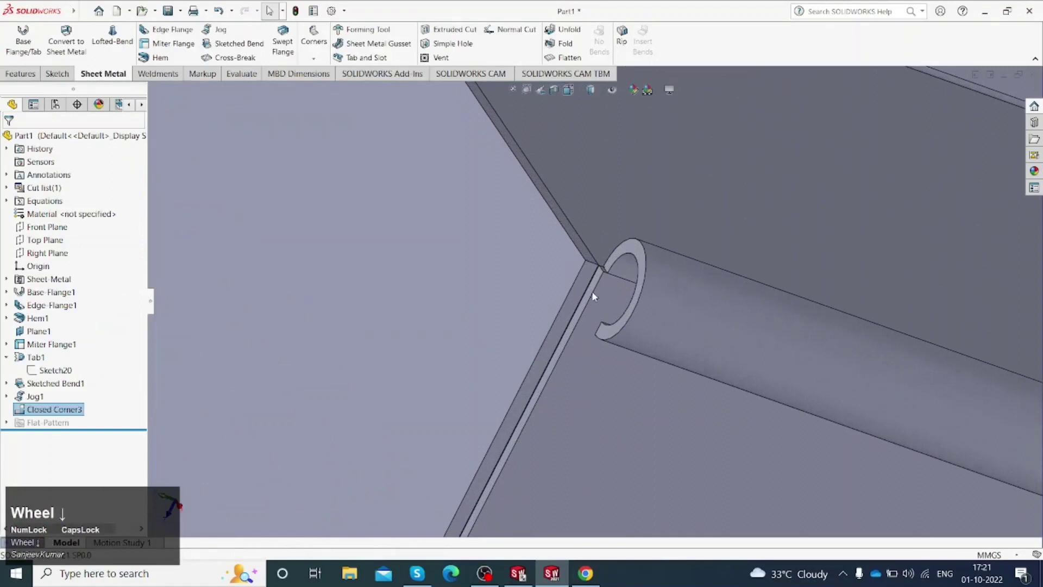
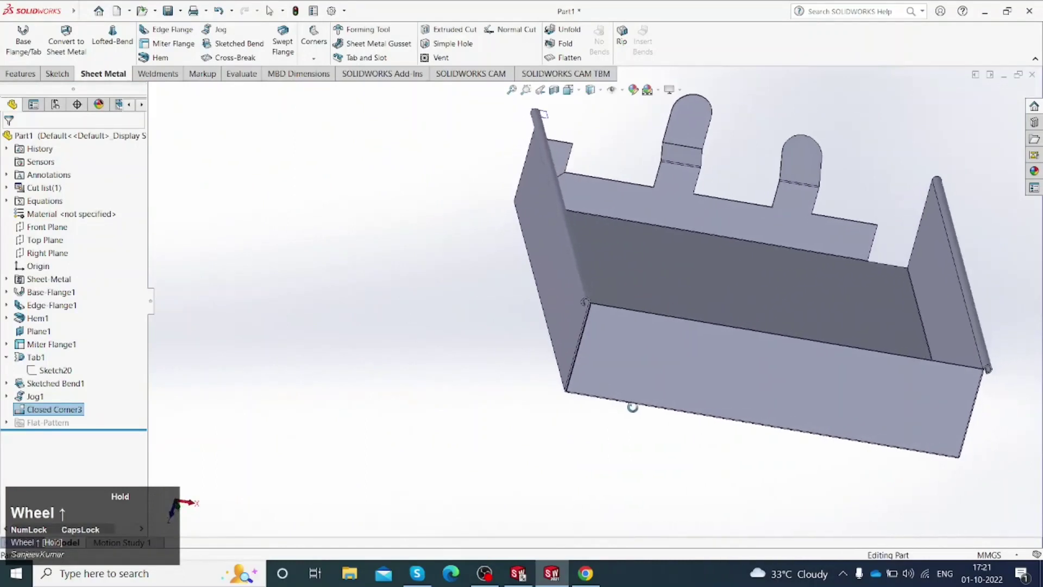
scroll("down", 3)
middle_click(577, 290)
scroll("up", 3)
scroll("down", 3)
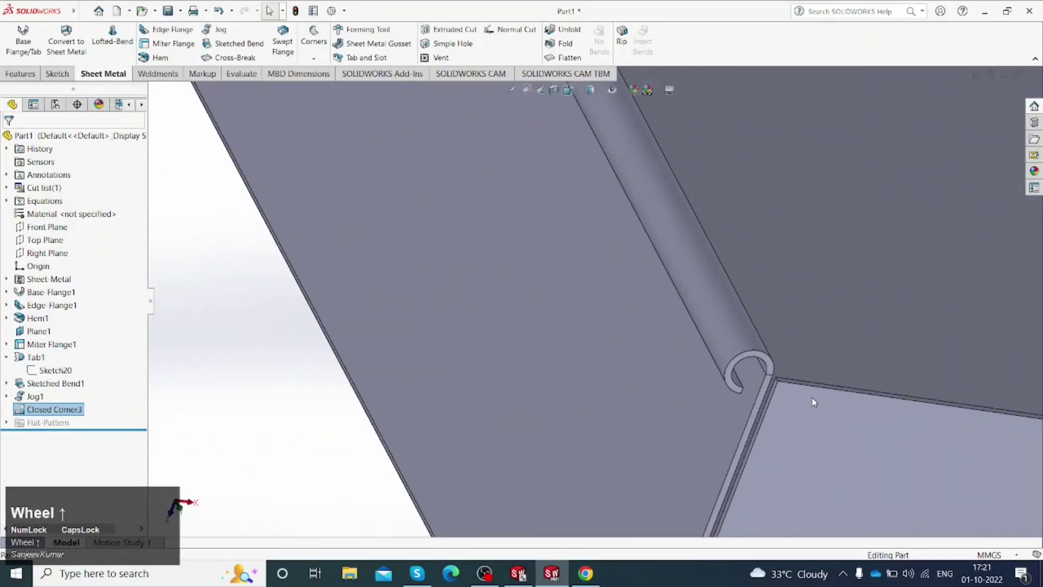
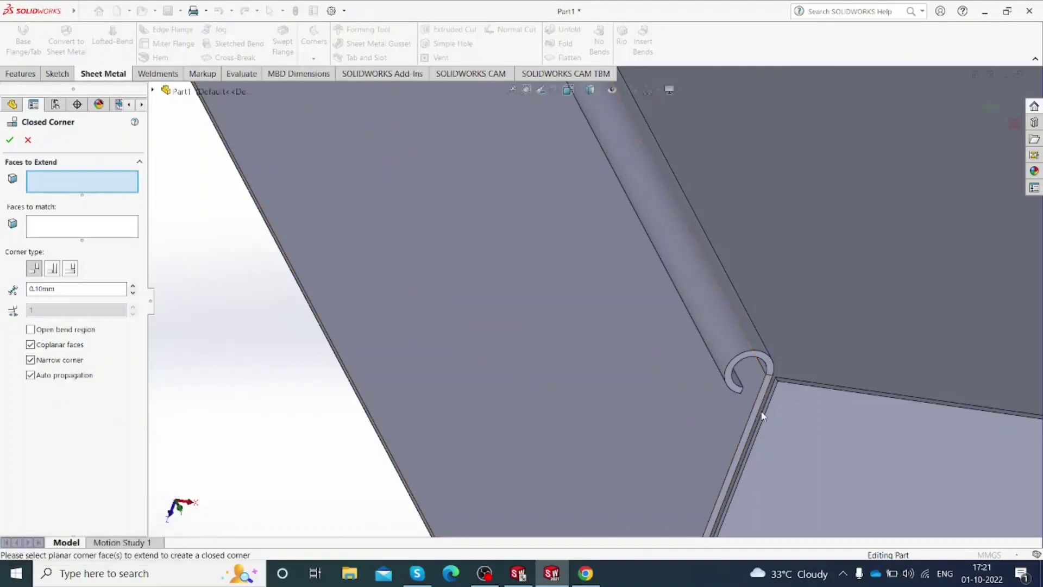
left_click(766, 400)
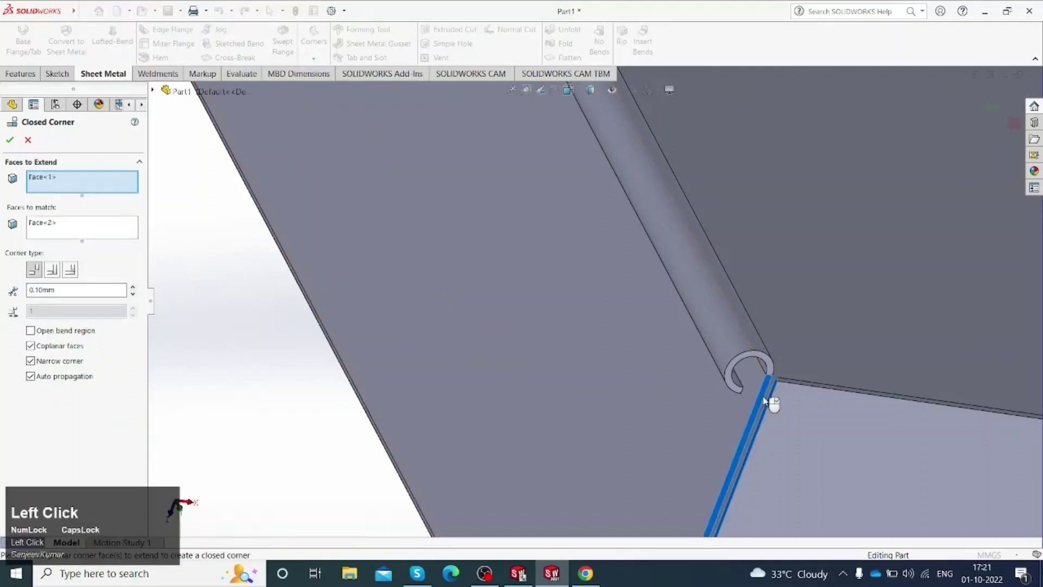
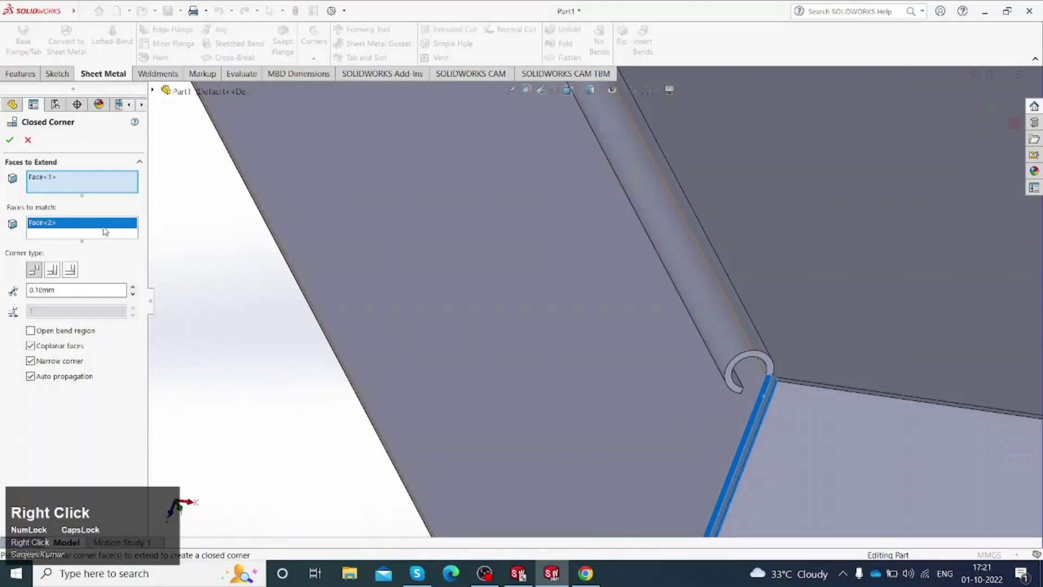
left_click(125, 234)
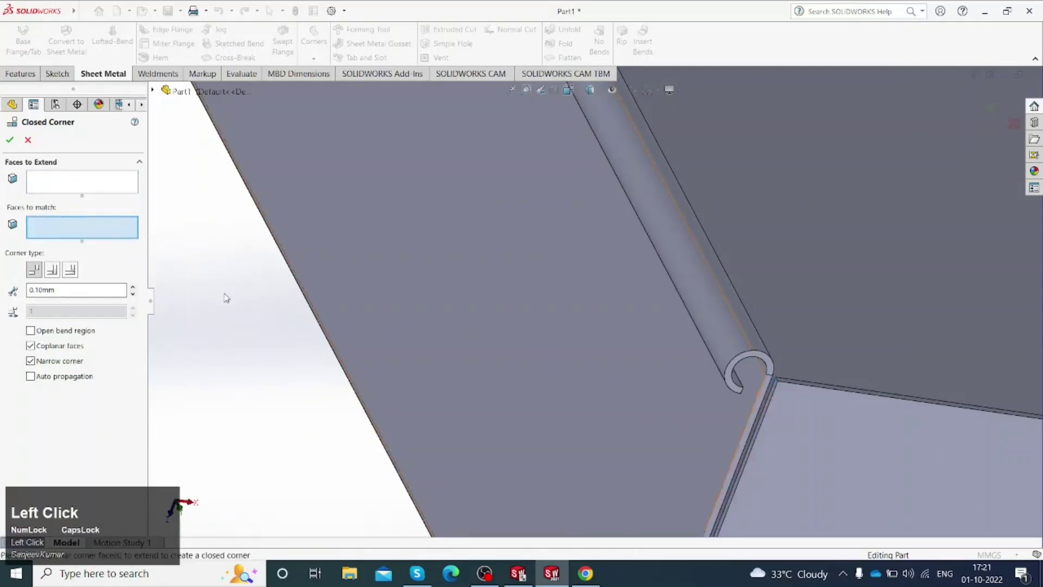
scroll("down", 3)
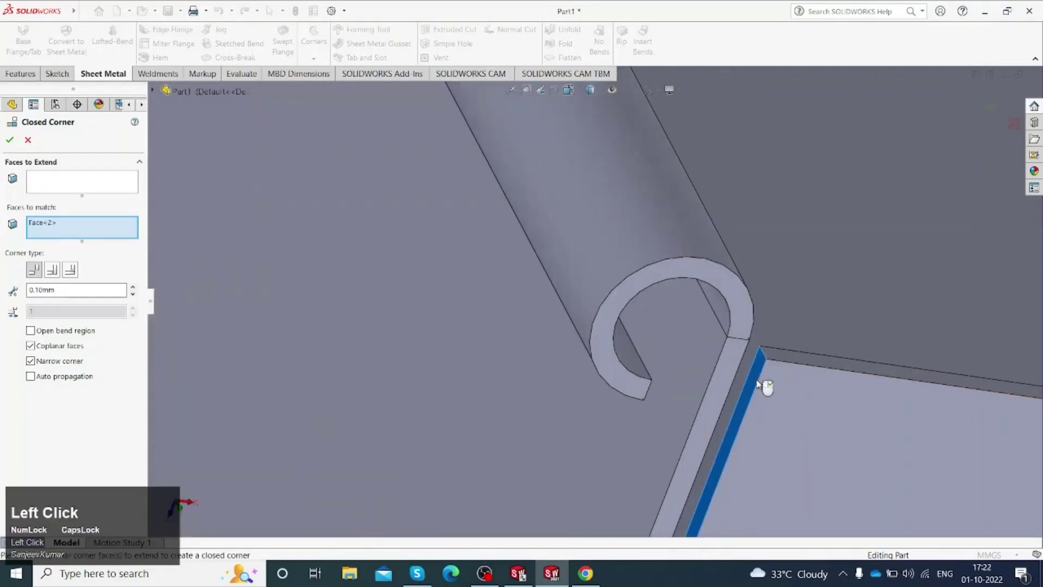
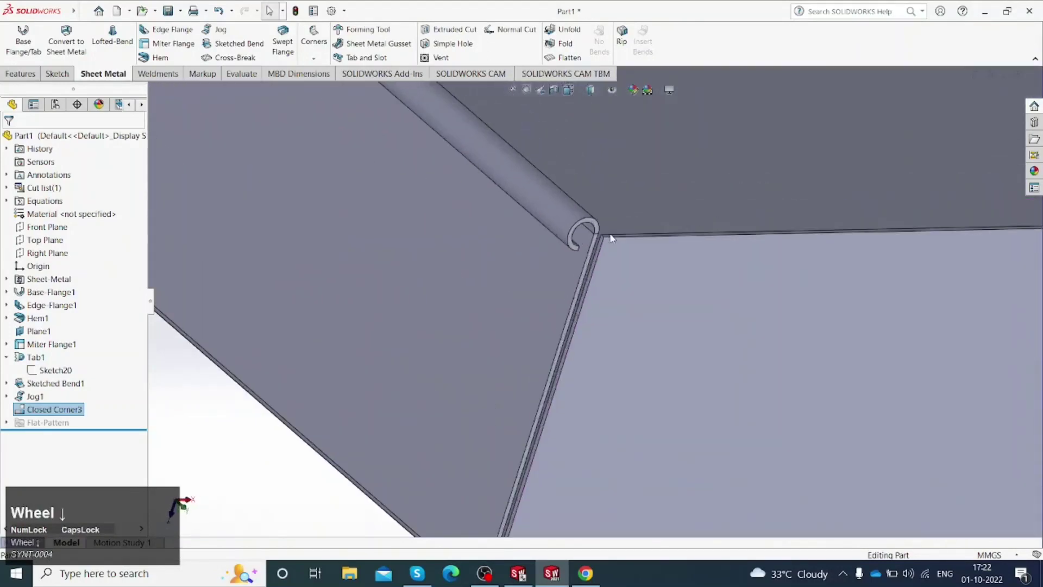
Step: Add another Closed Corner at the seam and accept it despite the rebuild error
scroll("down", 3)
left_click(310, 60)
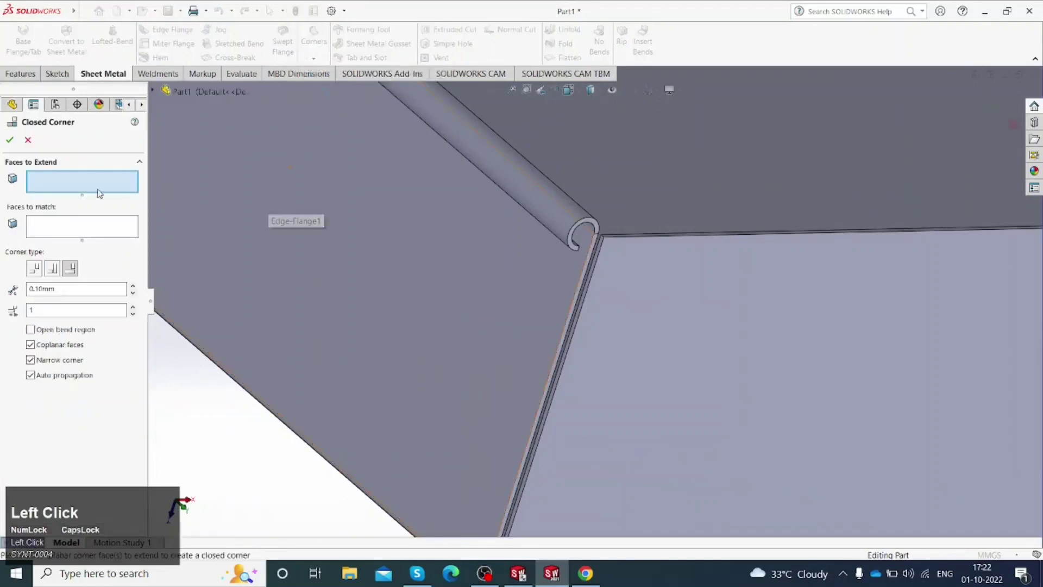
scroll("down", 3)
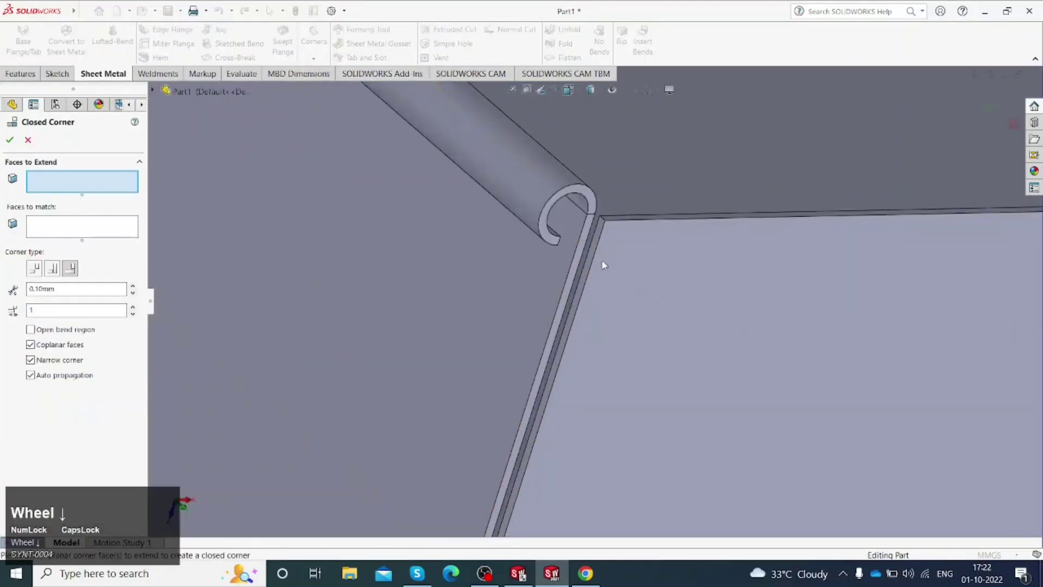
left_click(597, 244)
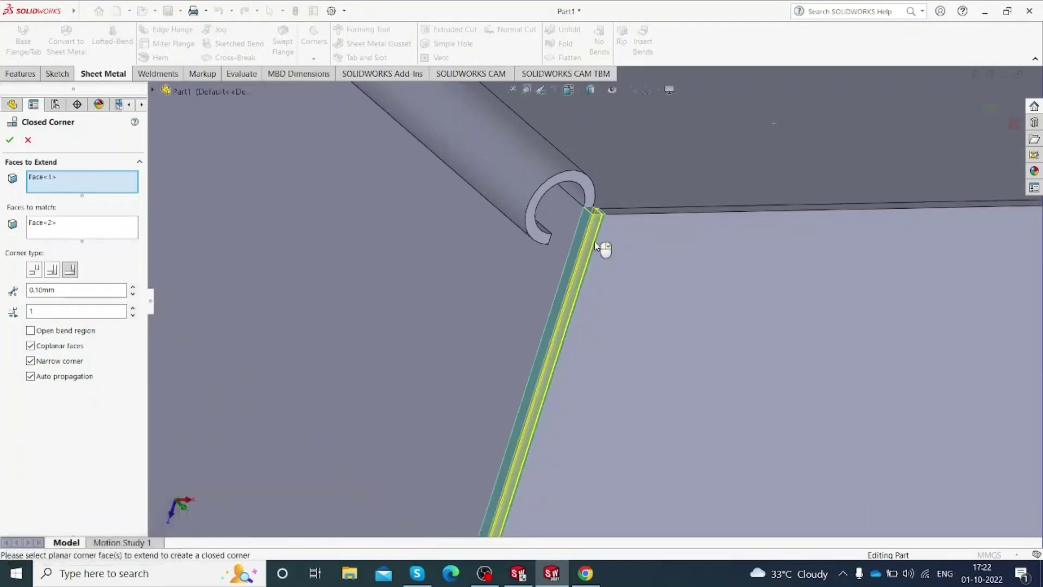
left_click(11, 142)
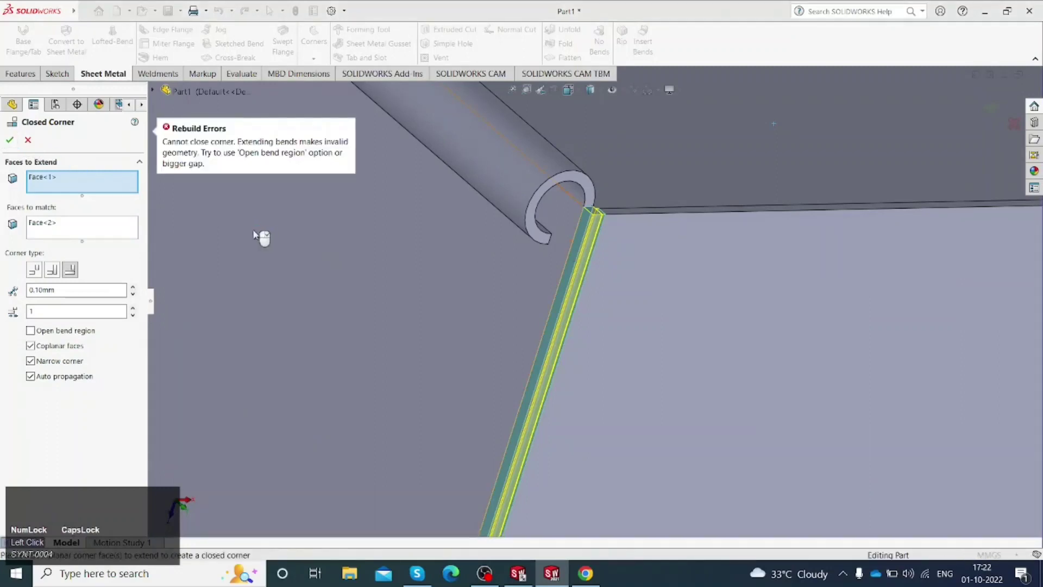
left_click(40, 272)
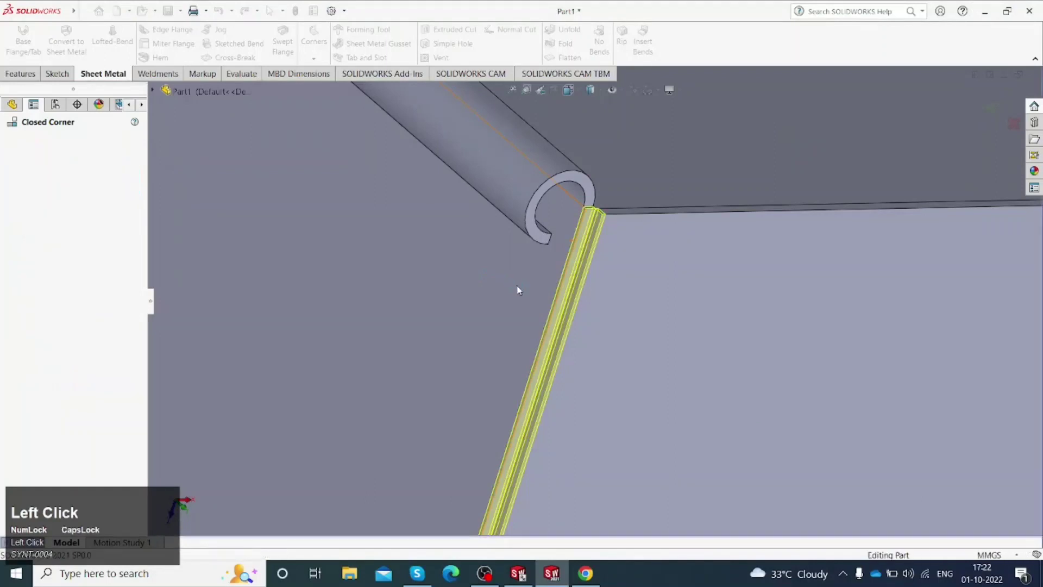
scroll("up", 3)
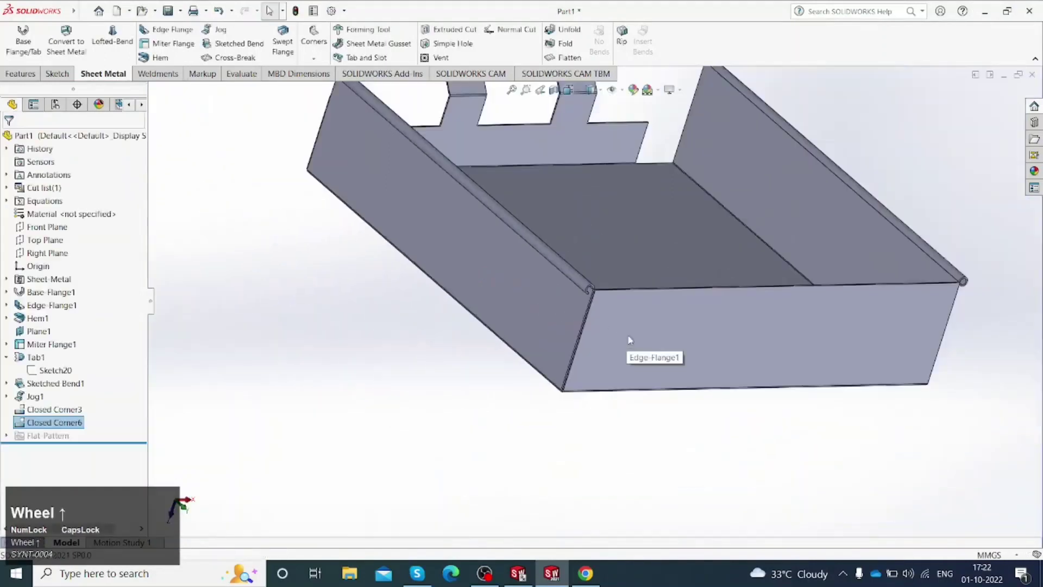
Step: Select the tray's long side flange face and view it Normal To for a new slot sketch
left_click_drag(613, 308, 505, 335)
scroll("up", 3)
scroll("down", 3)
left_click_drag(630, 276, 606, 280)
left_click(606, 280)
key("space")
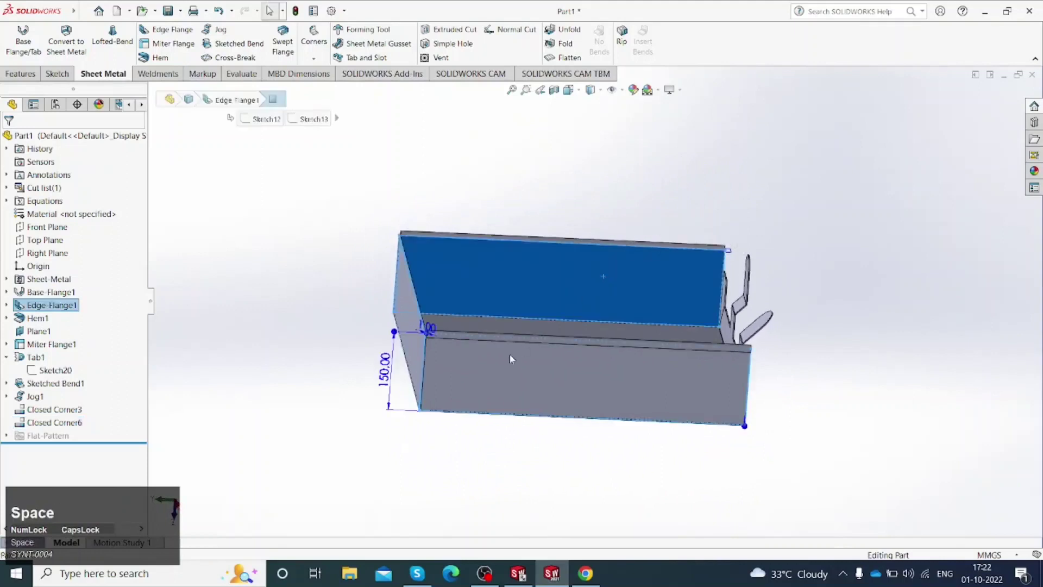
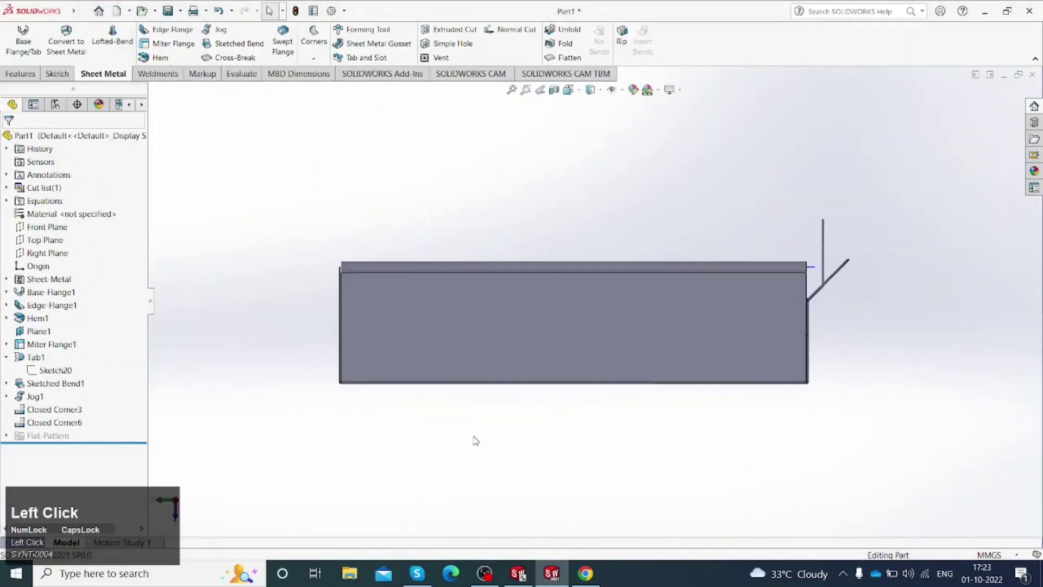
scroll("up", 3)
scroll("down", 3)
Step: Sketch a 50 mm straight slot with R5 ends, 60 mm from the flange edge, plus a centre line to the edge
left_click(51, 75)
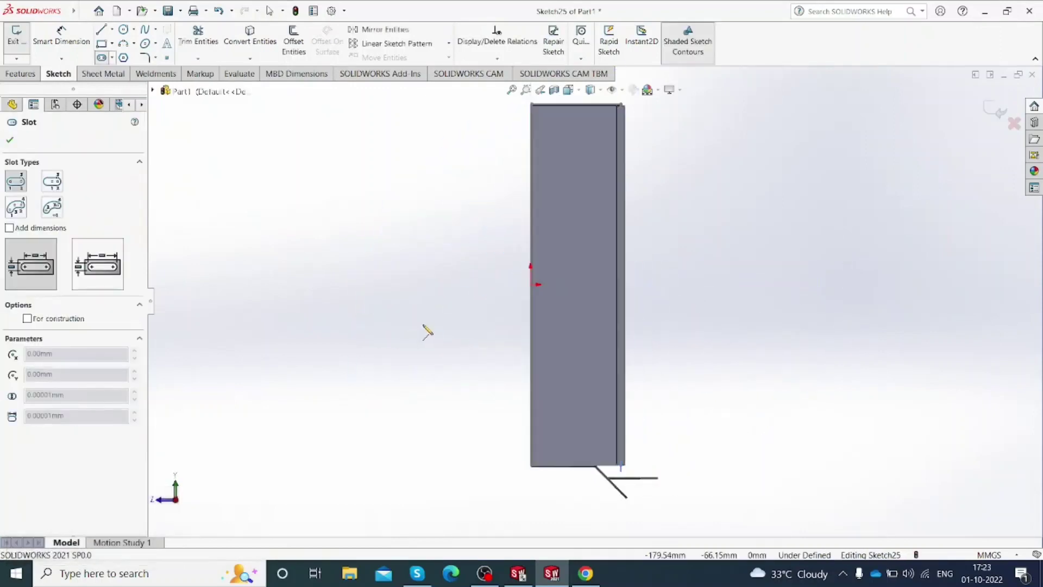
scroll("down", 3)
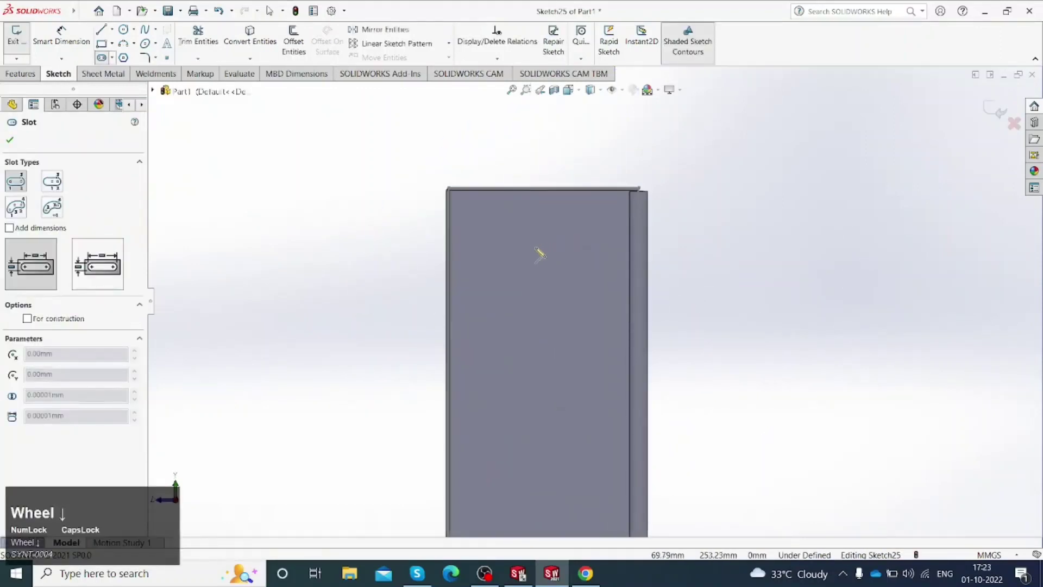
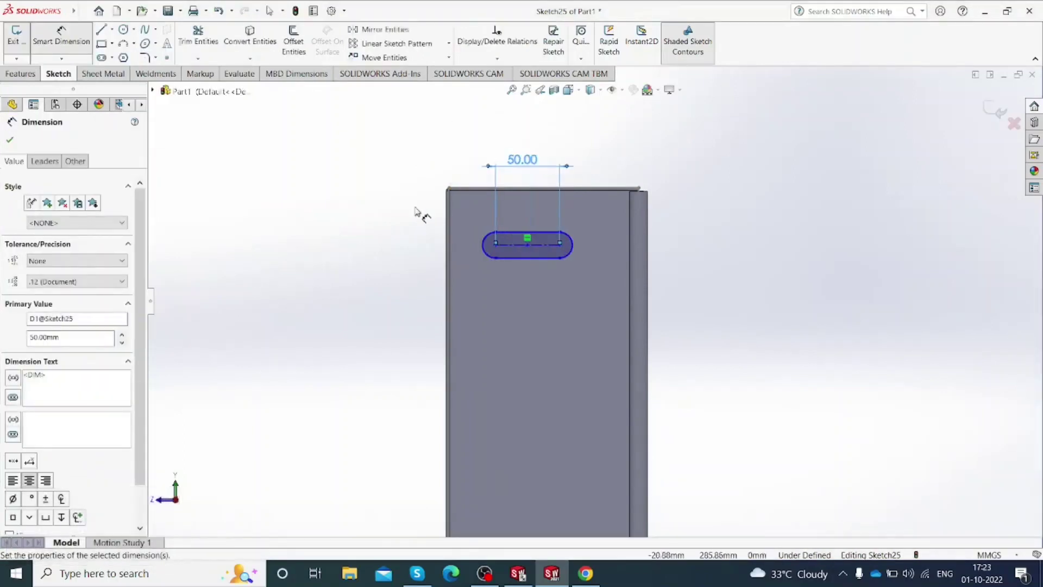
left_click(325, 232)
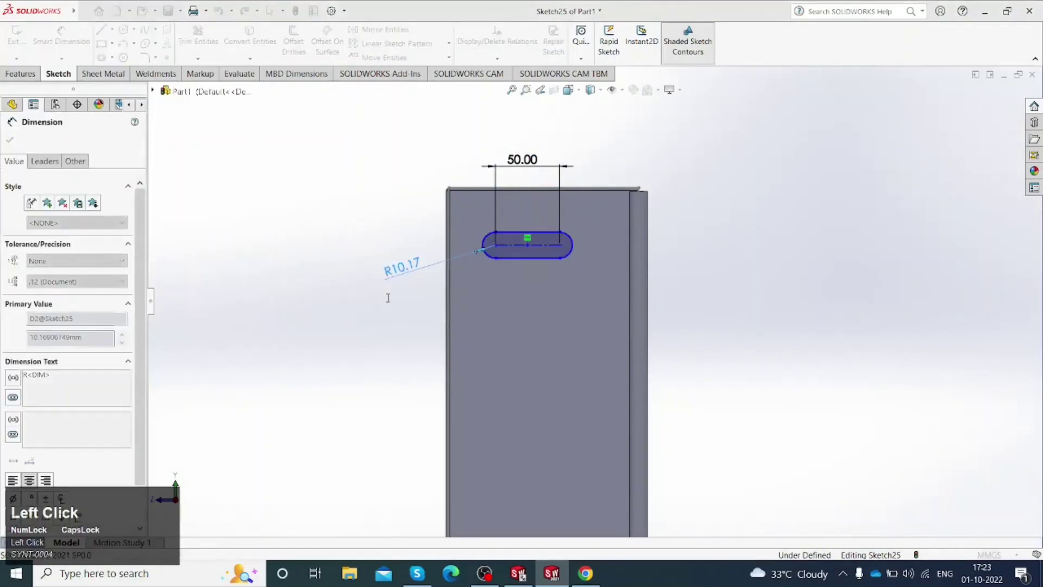
scroll("down", 3)
left_click(421, 242)
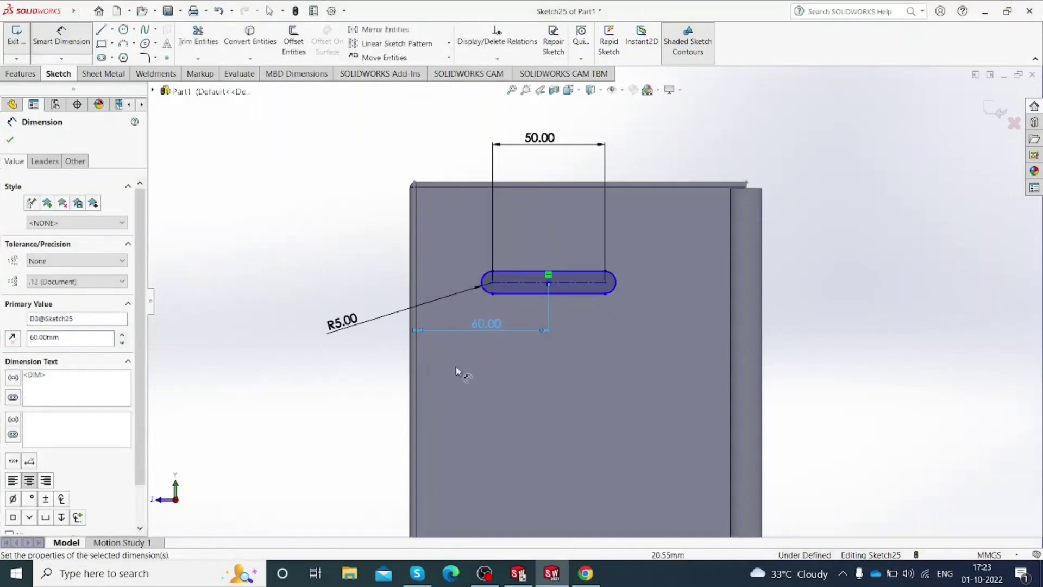
left_click(346, 383)
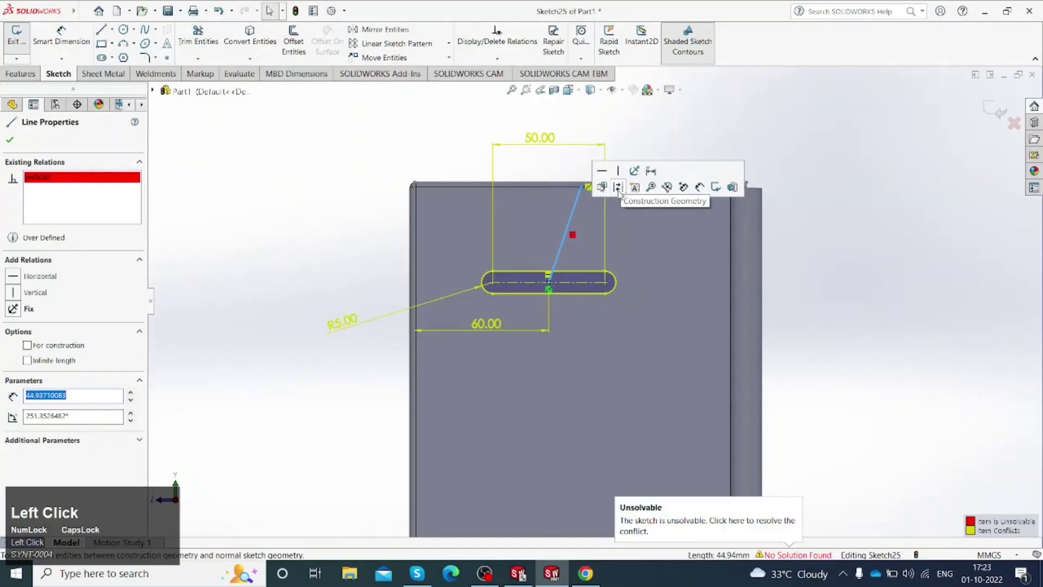
Step: Bring up options for the conflicting sketch line in Sketch25
right_click(577, 237)
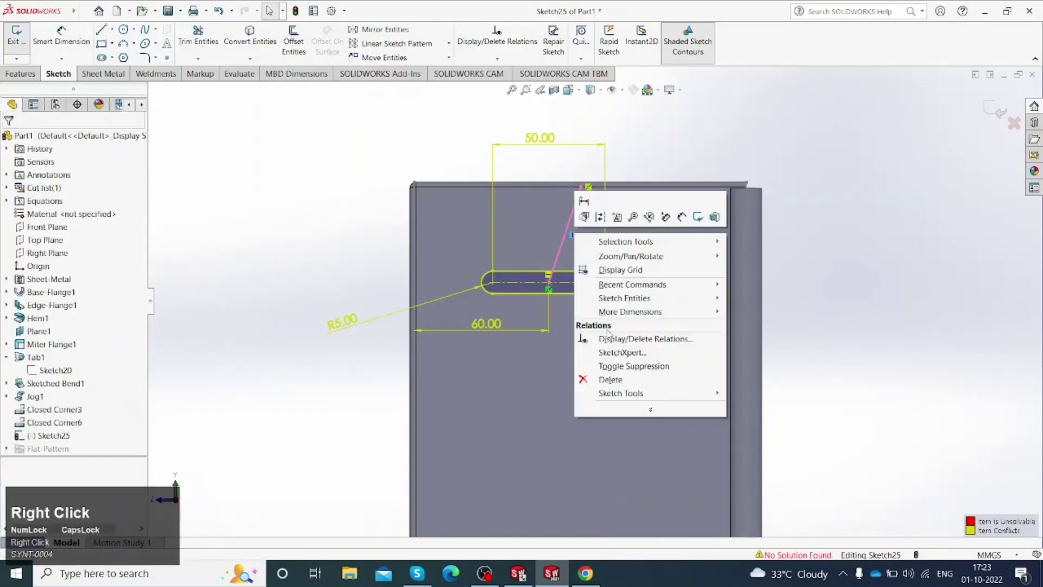
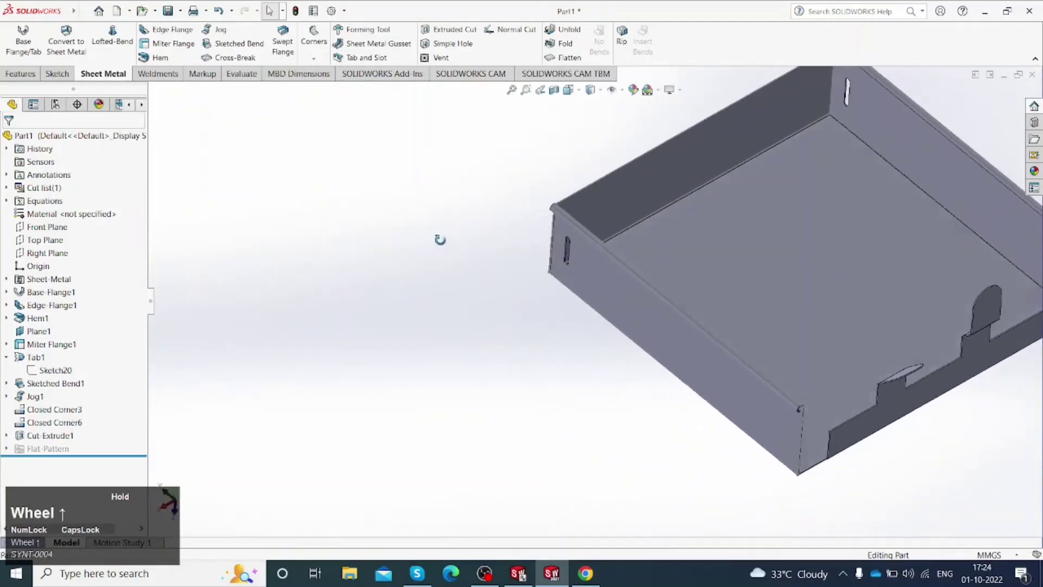
scroll("down", 3)
left_click(520, 303)
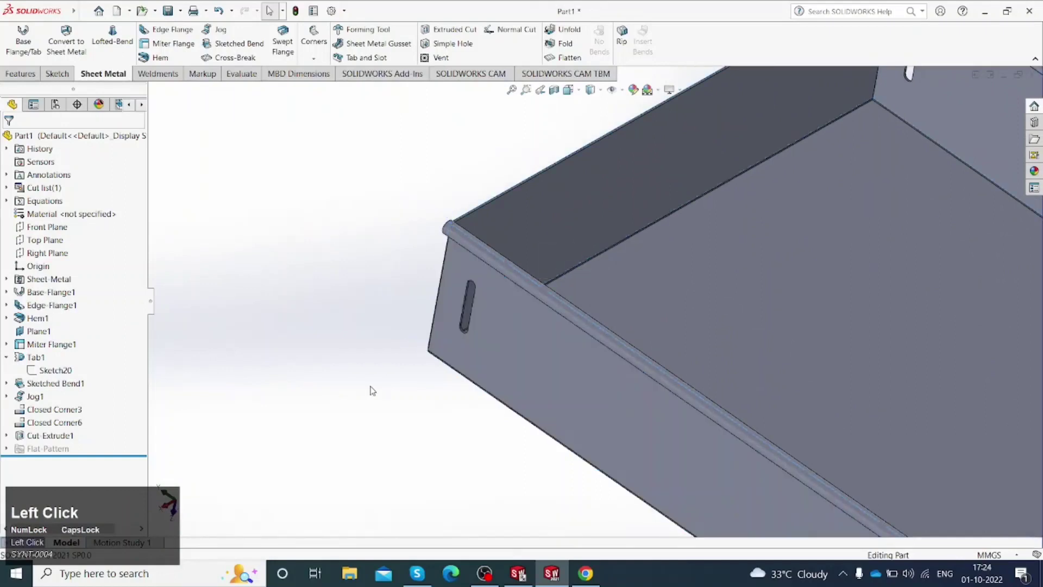
scroll("up", 3)
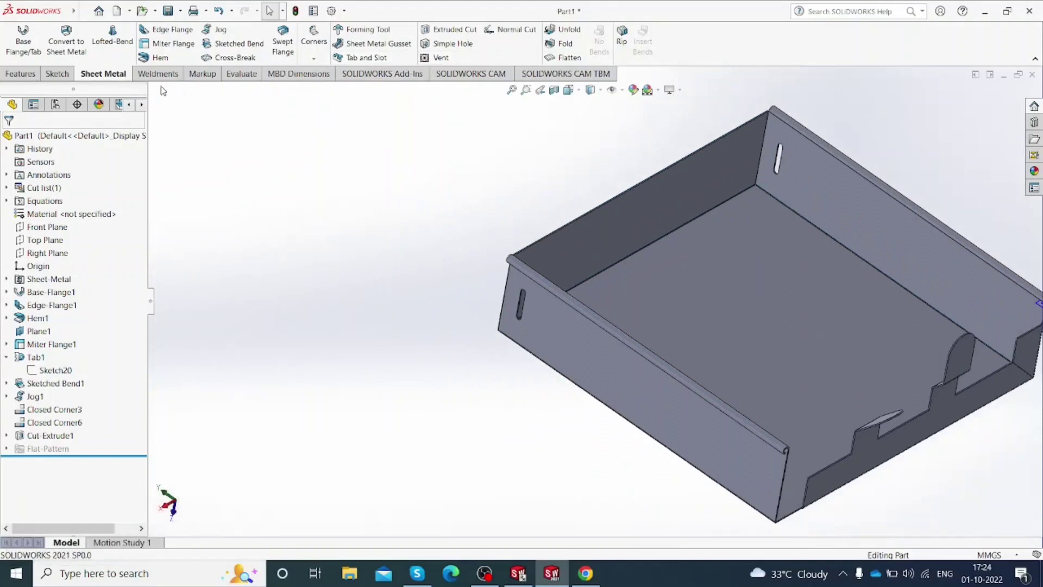
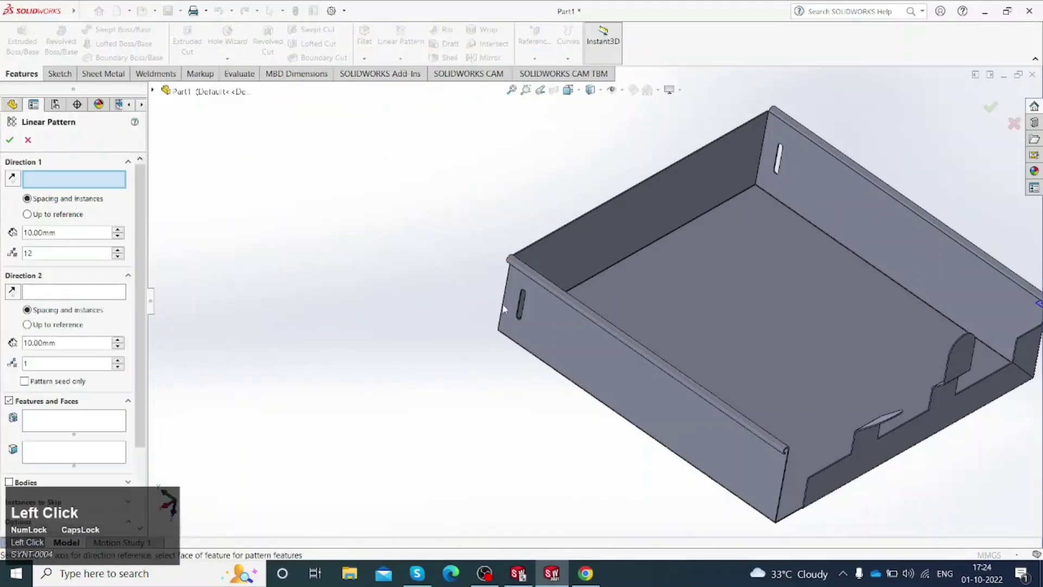
Step: Linear-pattern Cut-Extrude1 along the flange bottom edge as 14 slots spaced 40 mm, creating LPattern1
scroll("down", 3)
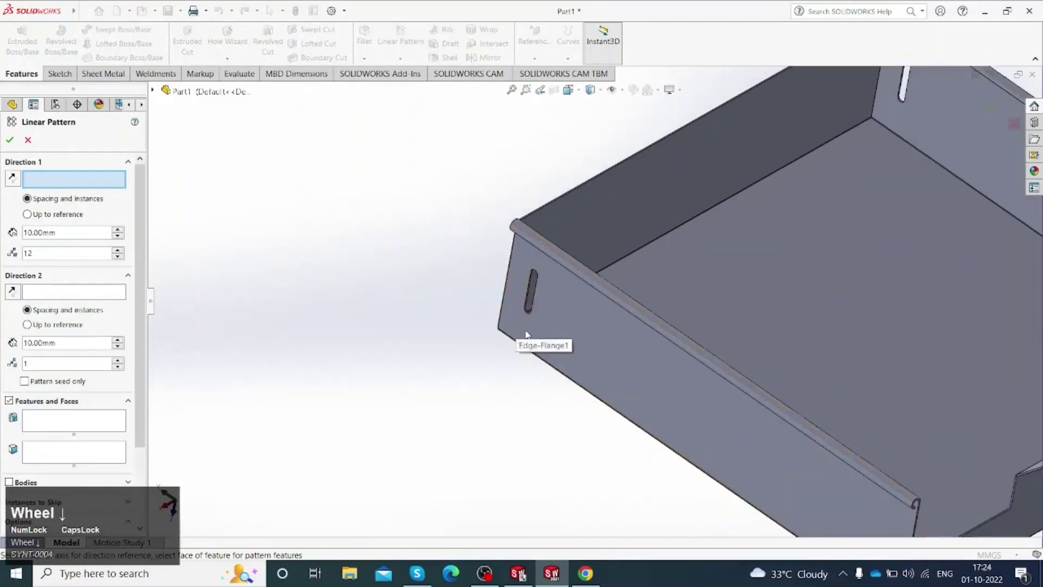
left_click(505, 335)
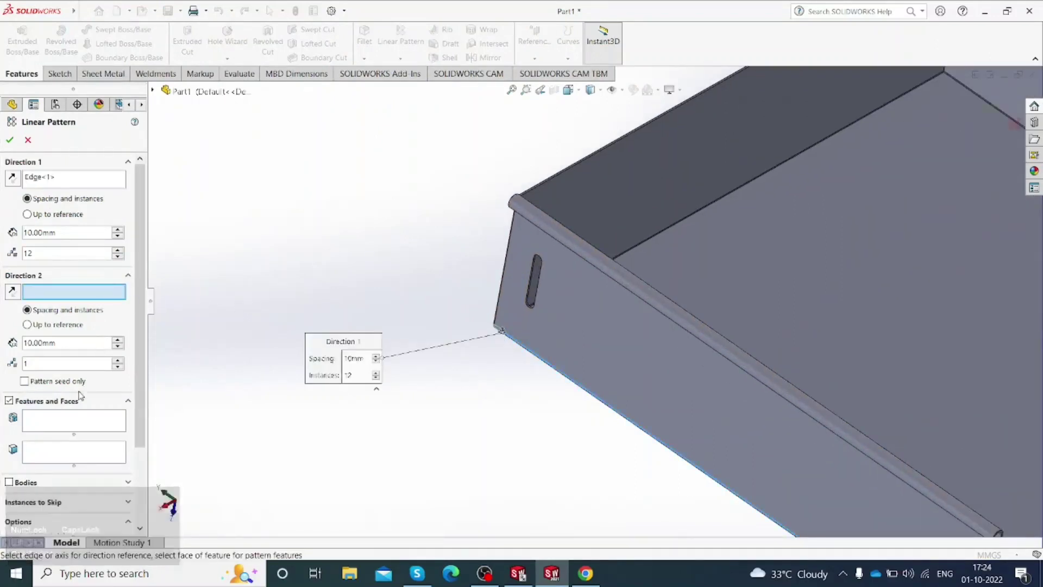
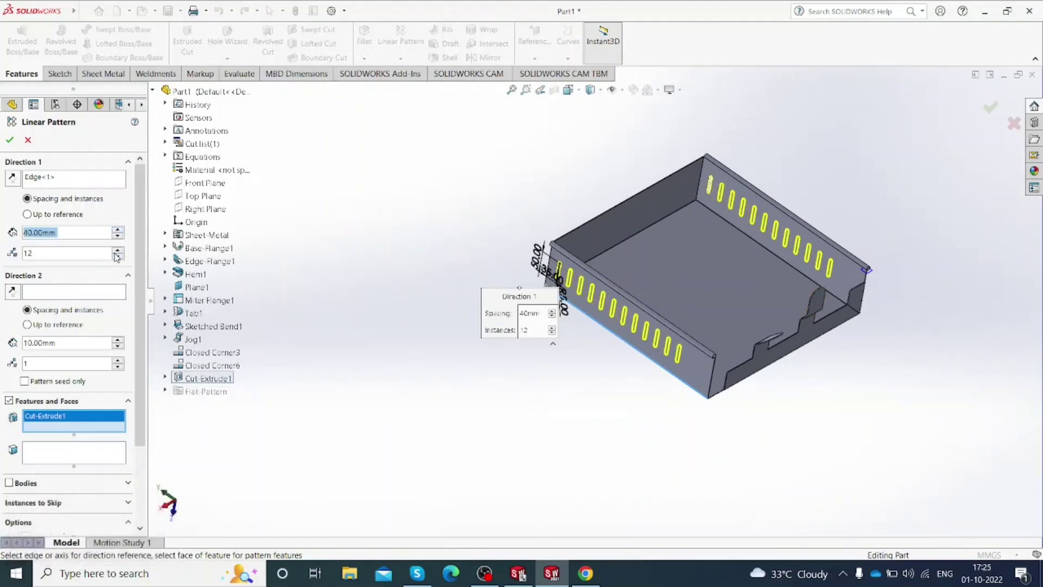
left_click(656, 345)
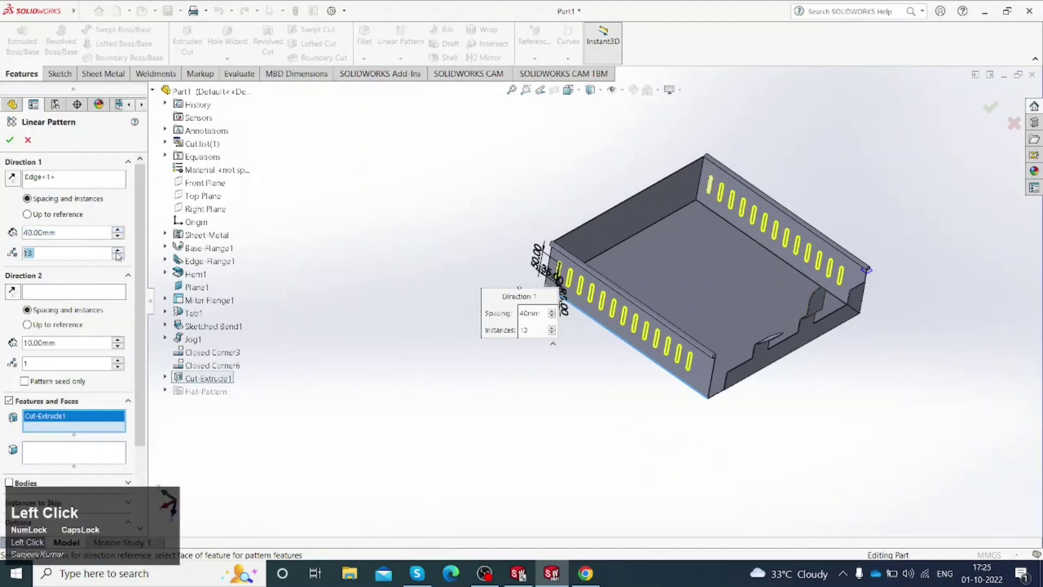
left_click(645, 337)
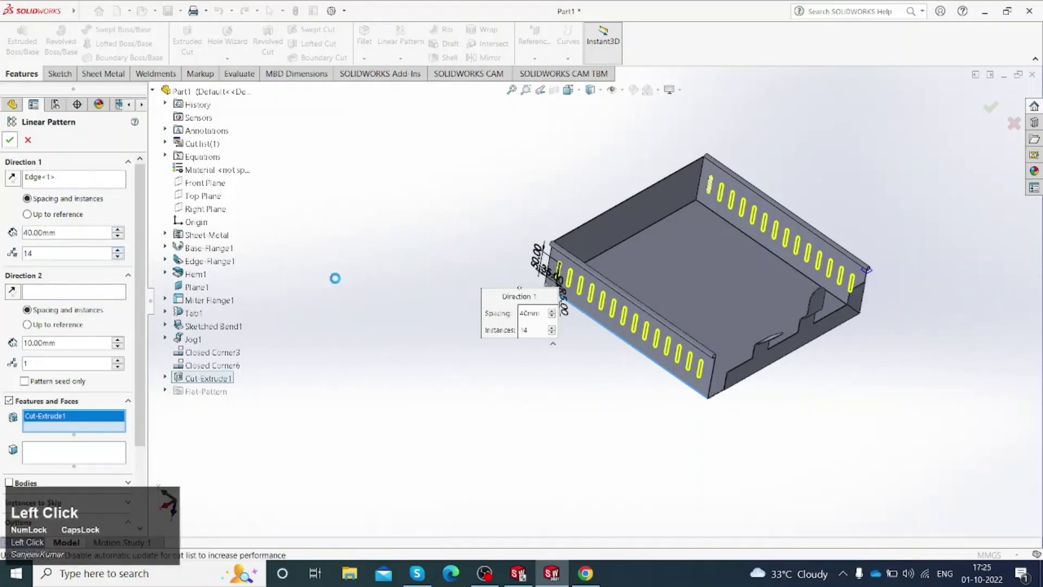
left_click(352, 293)
Step: Orbit the tray to inspect the patterned vent slots on both side walls
left_click_drag(696, 331, 850, 290)
left_click(850, 290)
scroll("down", 3)
middle_click(671, 311)
scroll("up", 3)
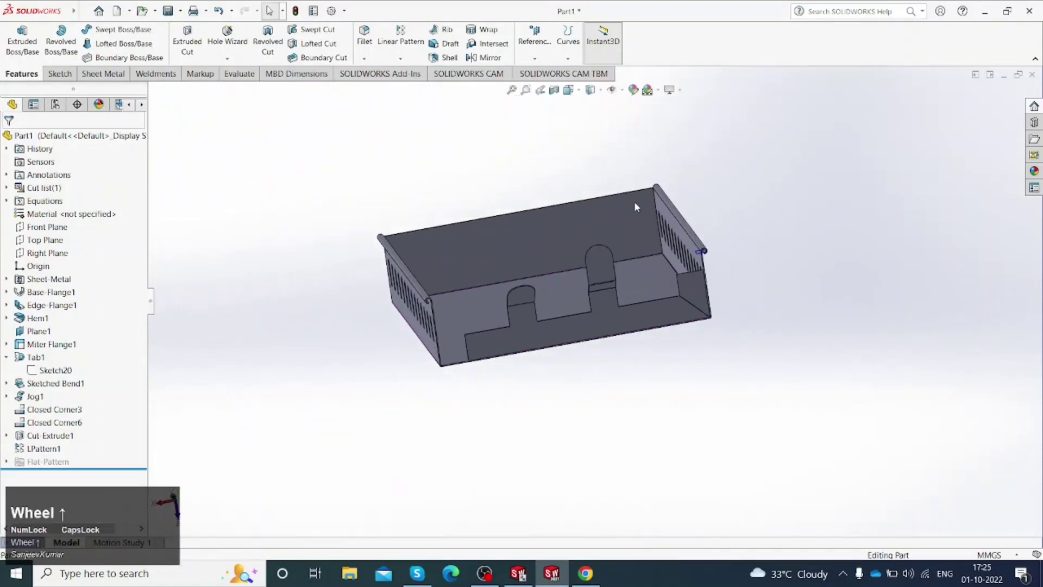
Step: Unfold the two tab bends with the tray base face fixed, creating Unfold1
scroll("up", 3)
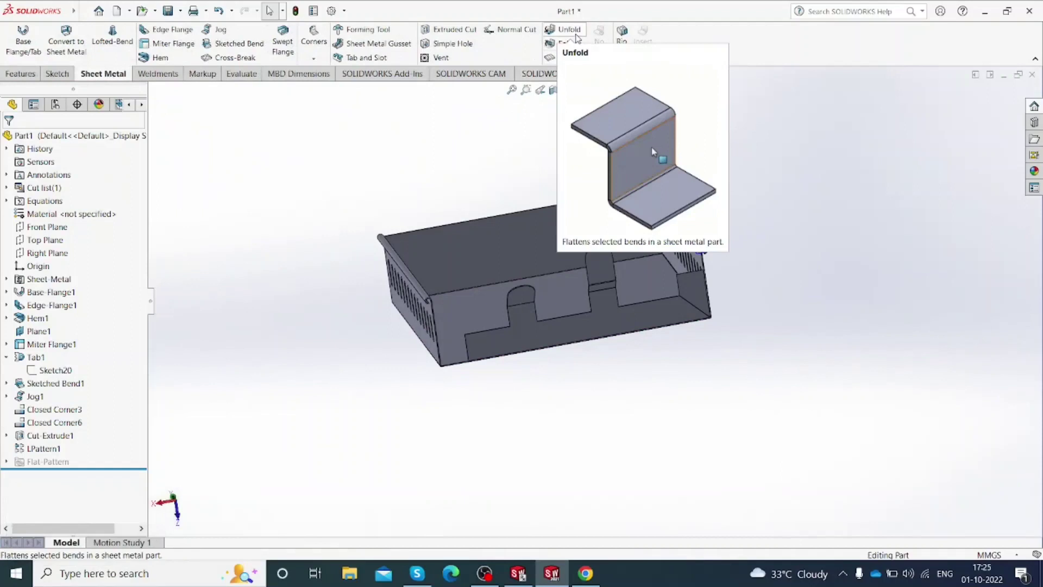
left_click(578, 36)
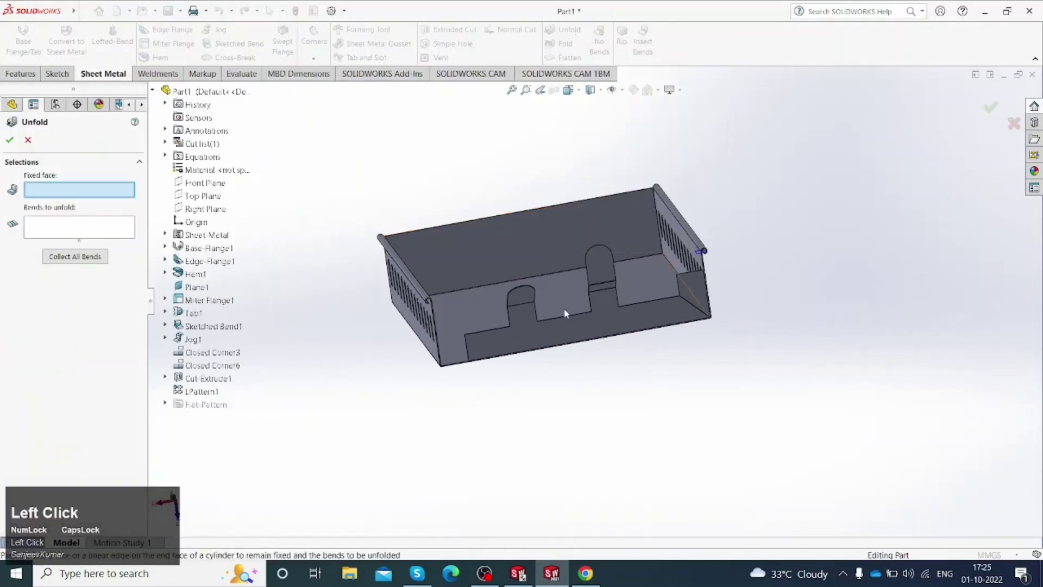
scroll("down", 3)
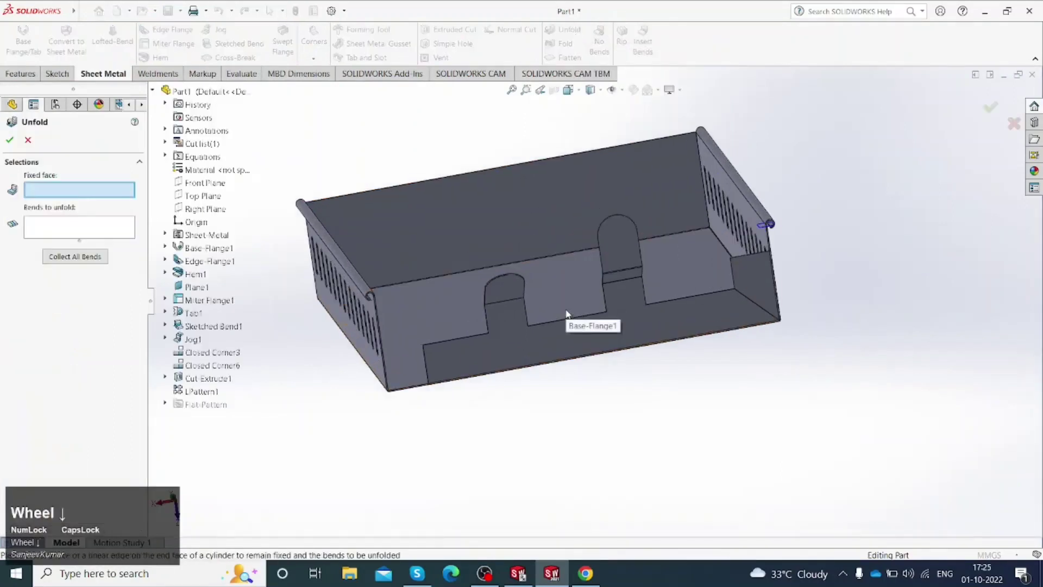
left_click(476, 325)
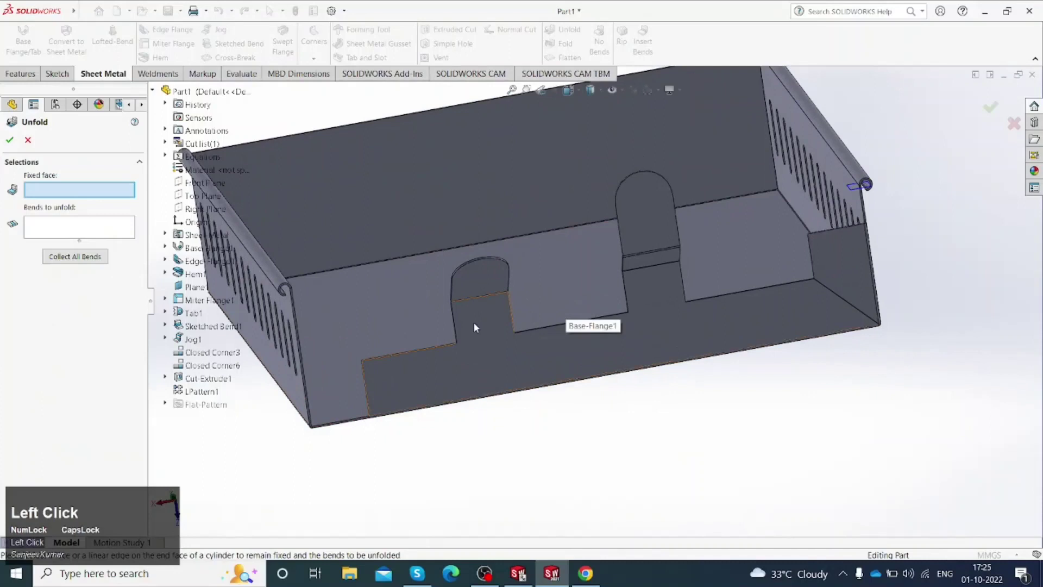
left_click(494, 298)
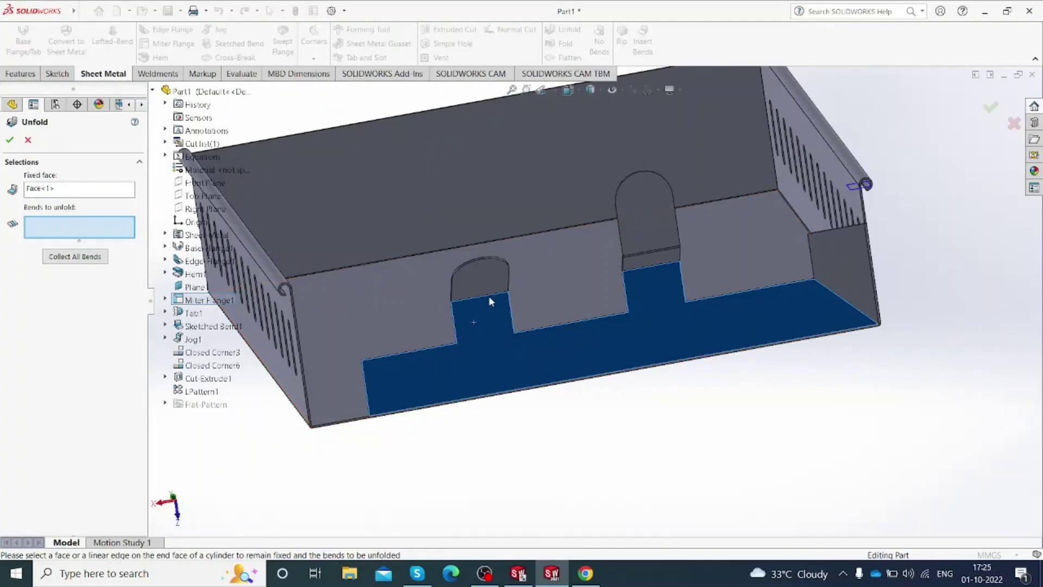
left_click(492, 313)
scroll("up", 3)
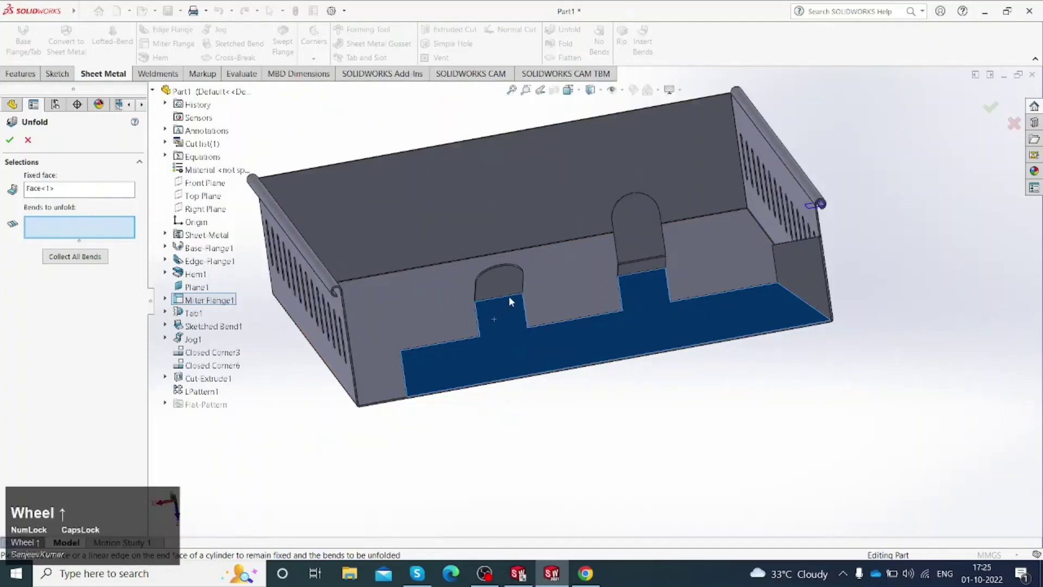
left_click(512, 299)
scroll("down", 3)
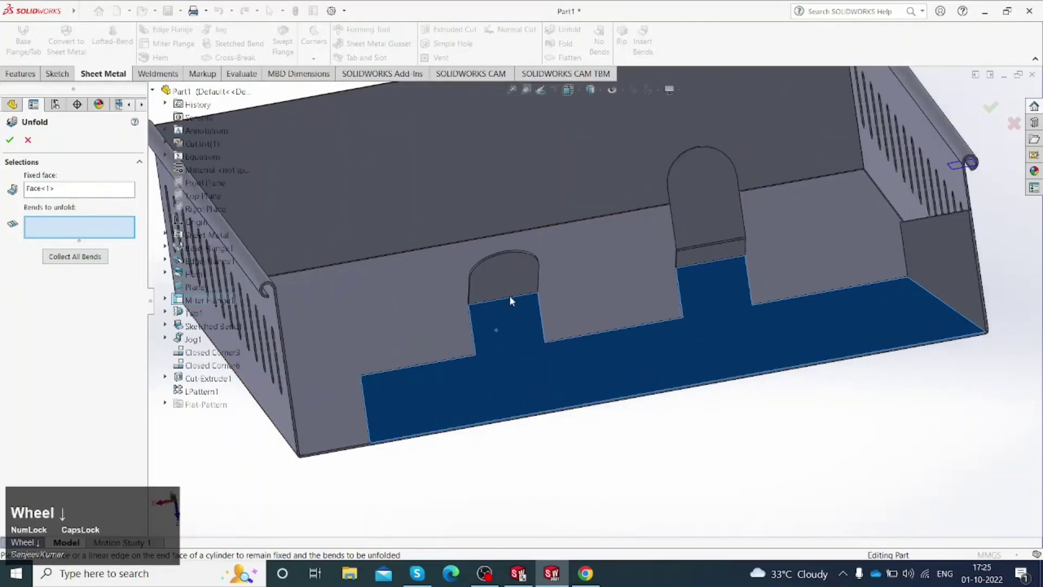
left_click_drag(512, 298, 116, 218)
left_click(116, 218)
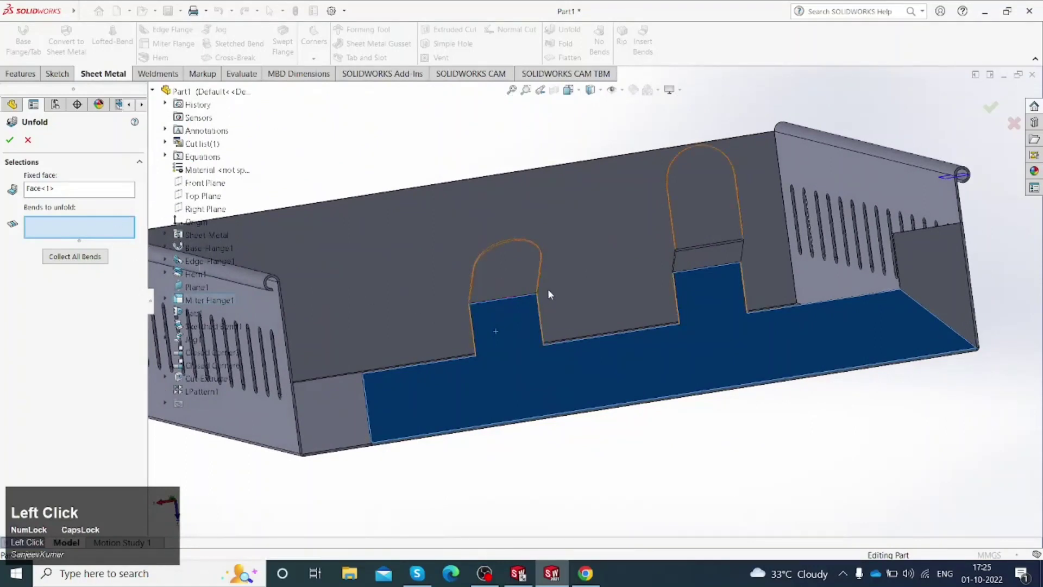
left_click_drag(522, 298, 707, 269)
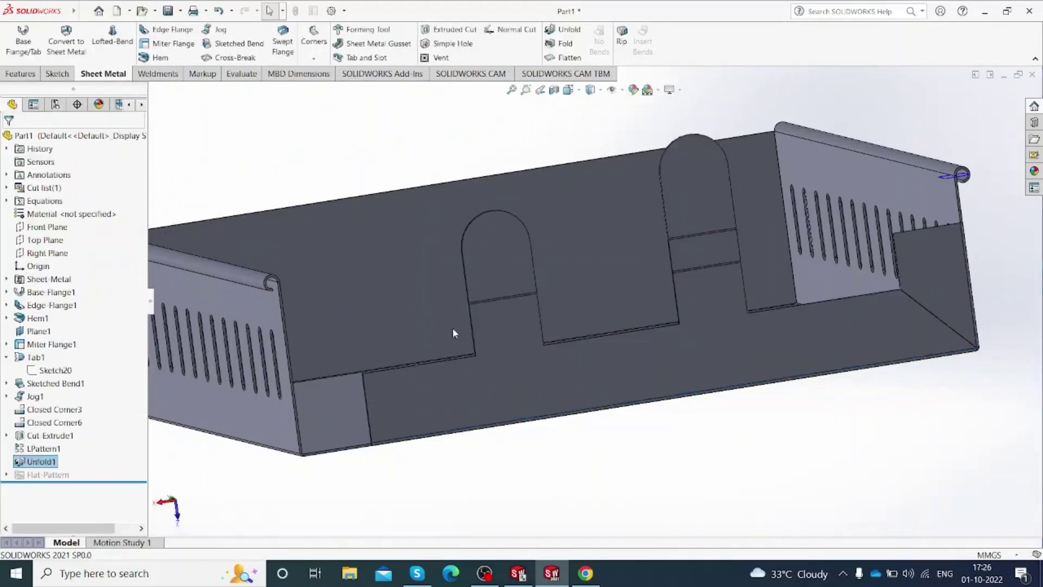
Step: View the flattened tab wall face-on and start an Extruded Cut on it
scroll("up", 3)
key("space")
left_click(477, 385)
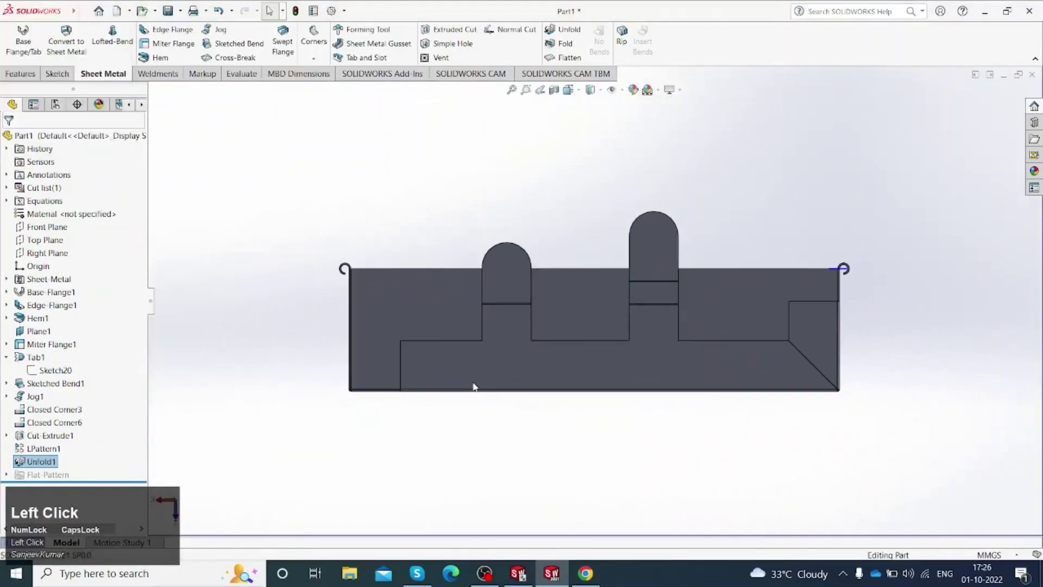
scroll("down", 3)
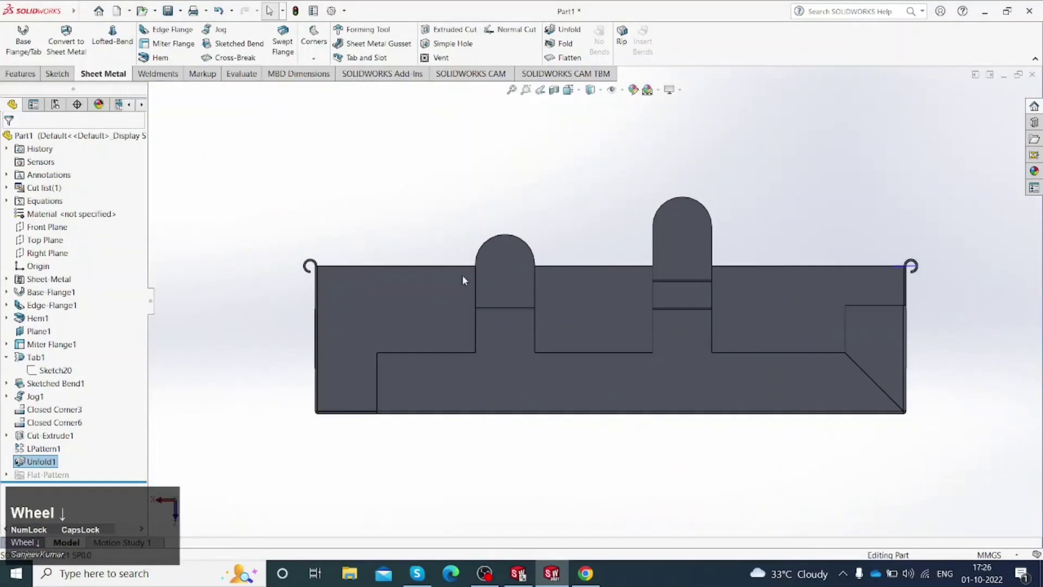
scroll("down", 3)
left_click(501, 172)
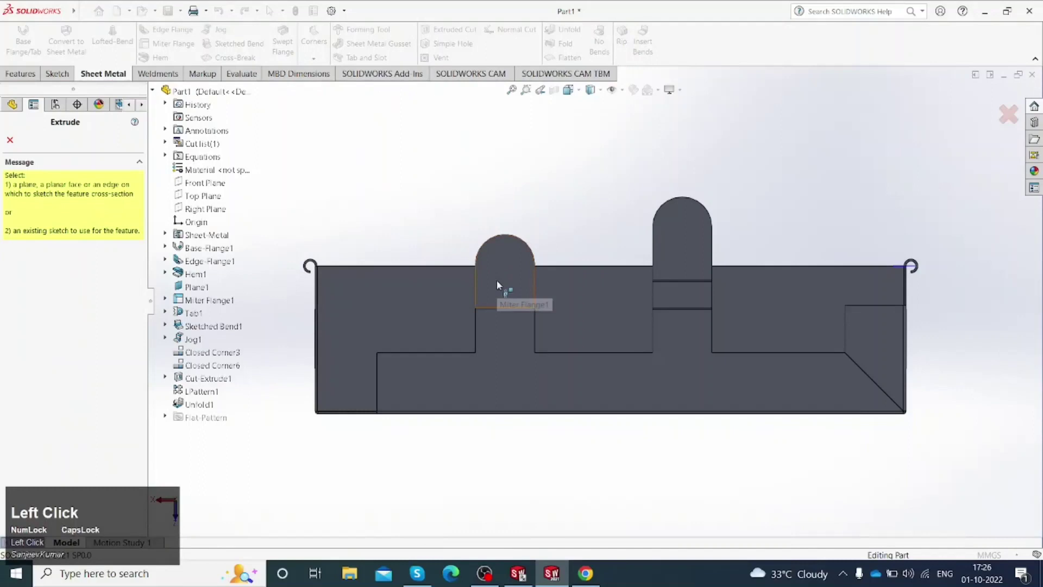
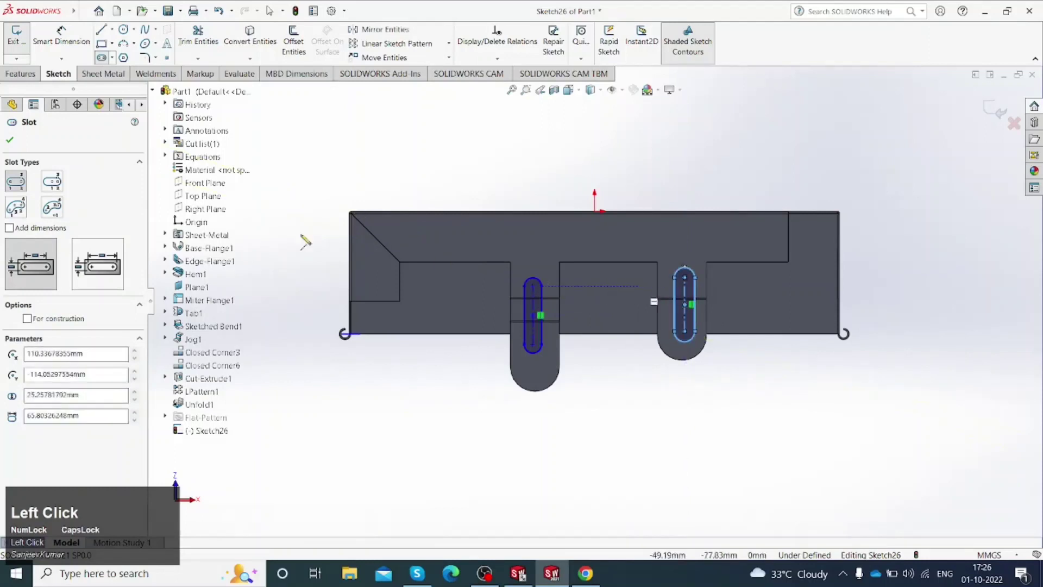
Step: Make each tab slot's end arc concentric with its tab's rounded end in Sketch26
scroll("down", 3)
left_click(610, 355)
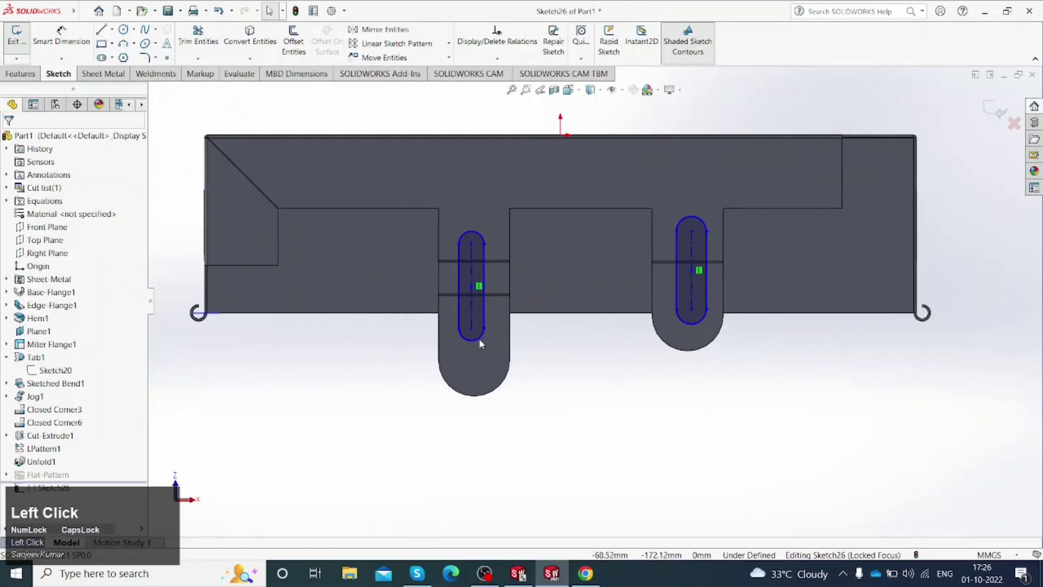
left_click(483, 342)
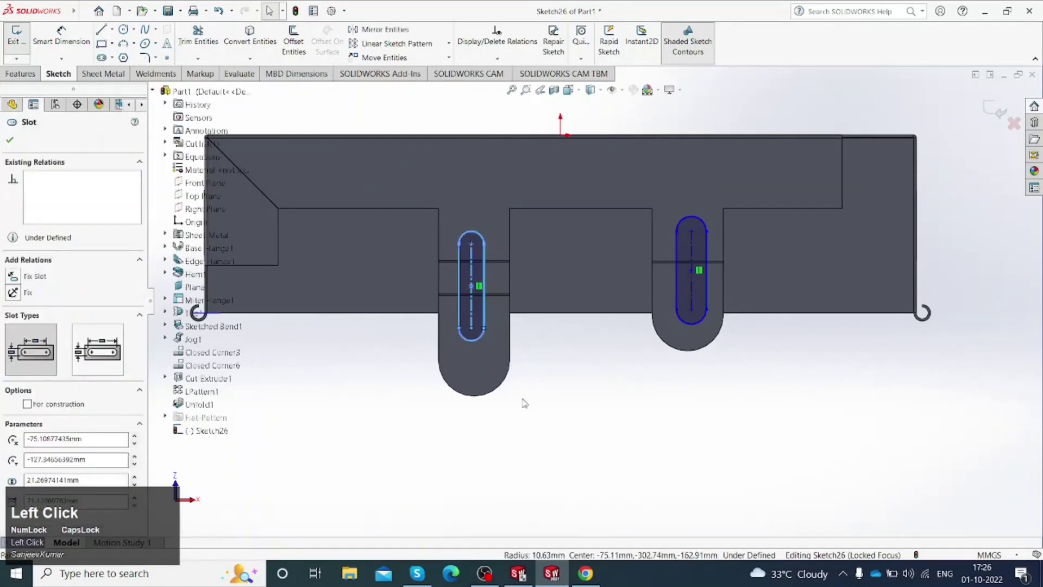
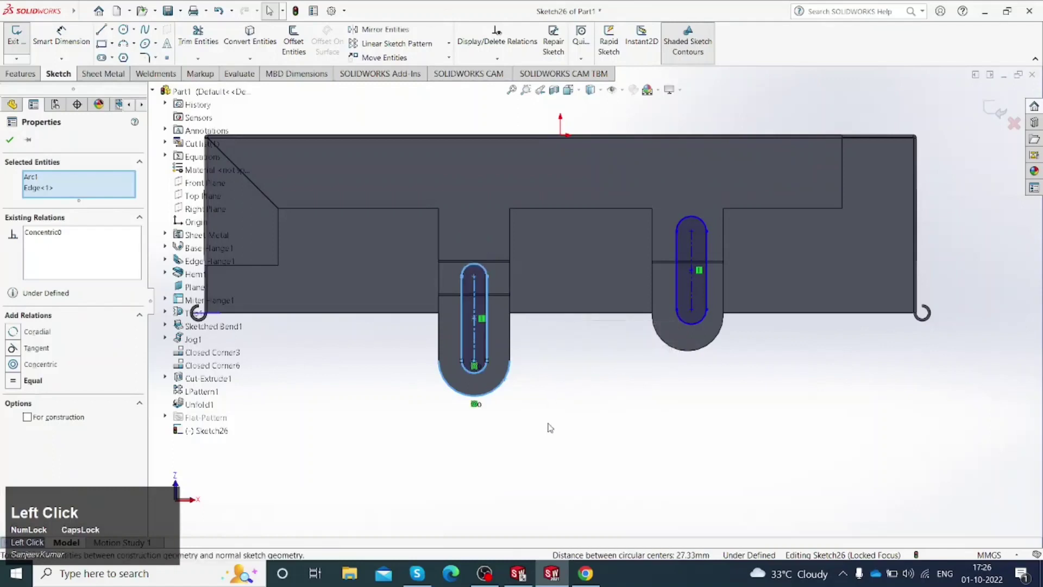
scroll("up", 3)
scroll("down", 3)
left_click(683, 321)
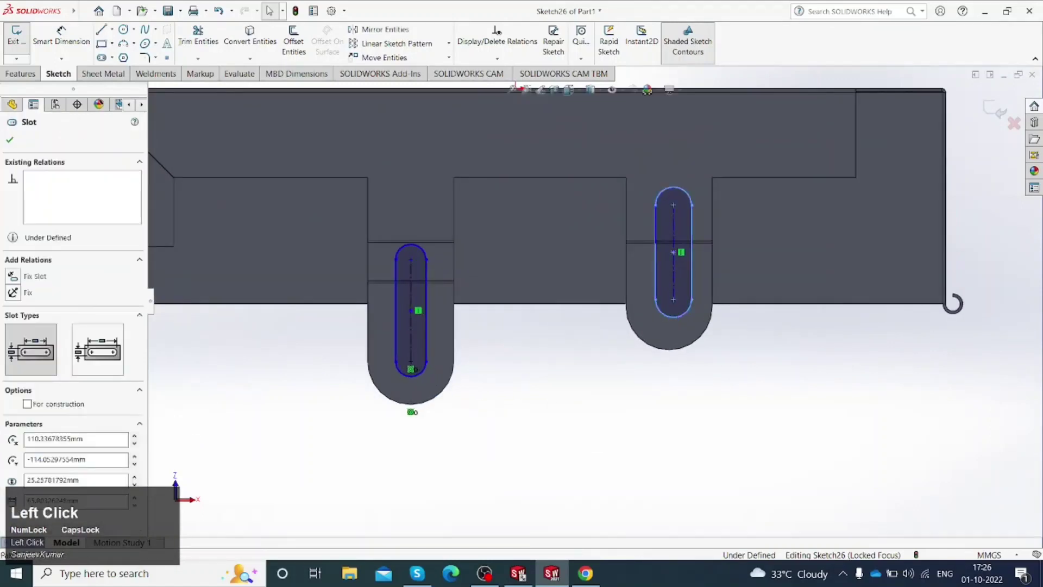
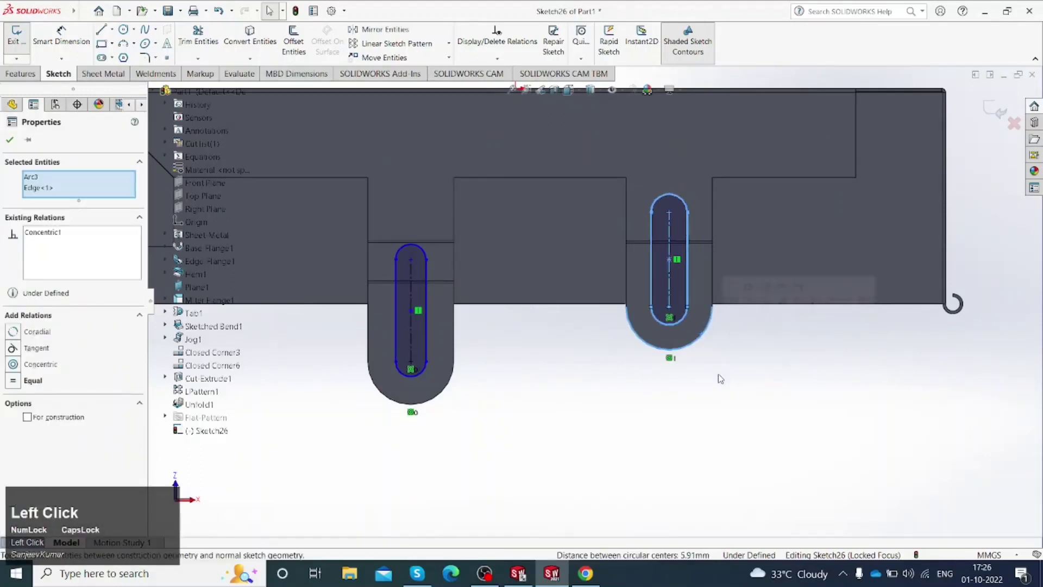
scroll("up", 3)
scroll("down", 3)
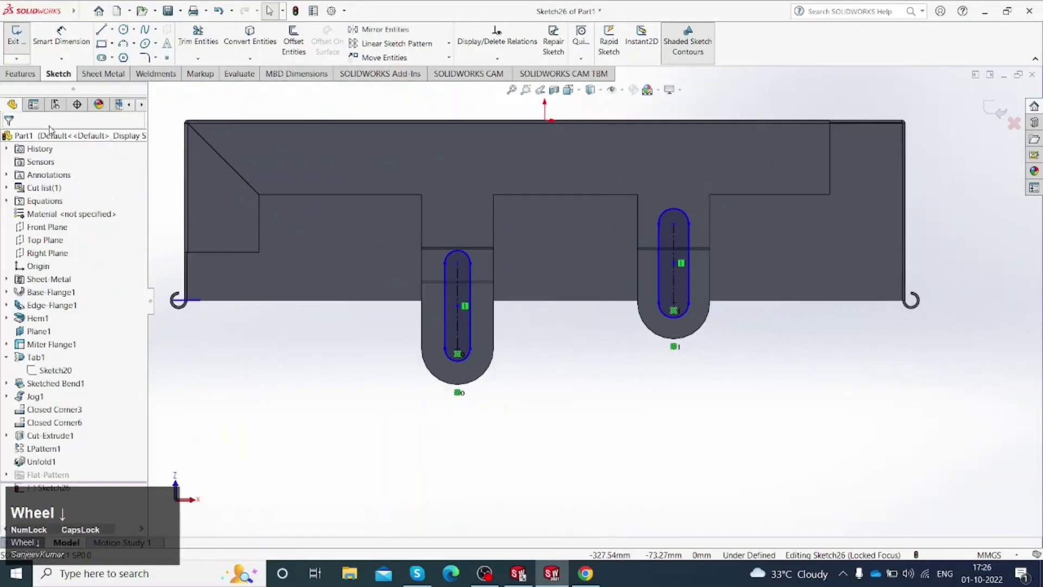
Step: Dimension the tab slot lengths to 100 mm (left) and 60 mm (right)
left_click(63, 42)
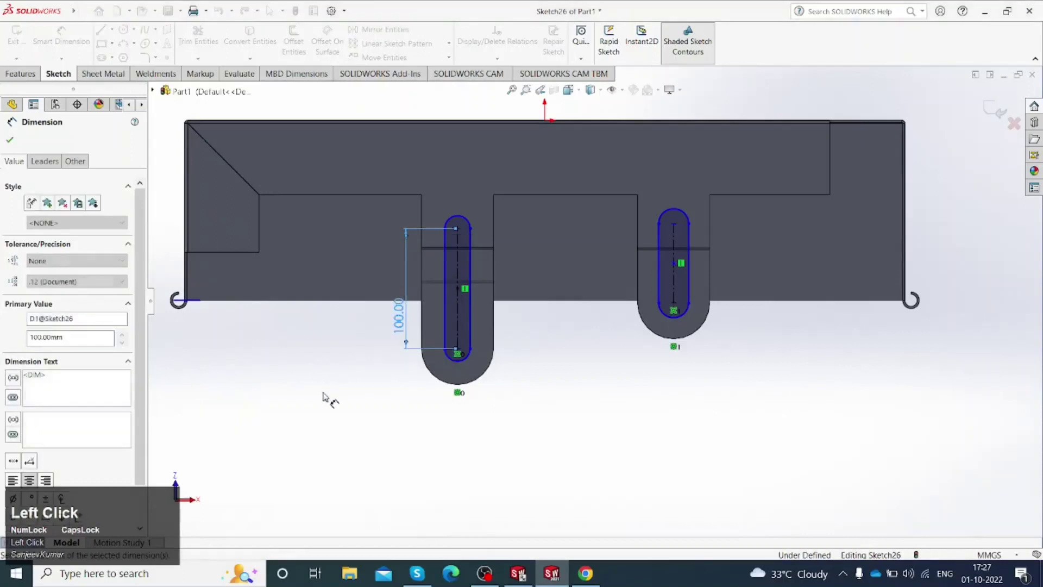
scroll("up", 3)
scroll("down", 3)
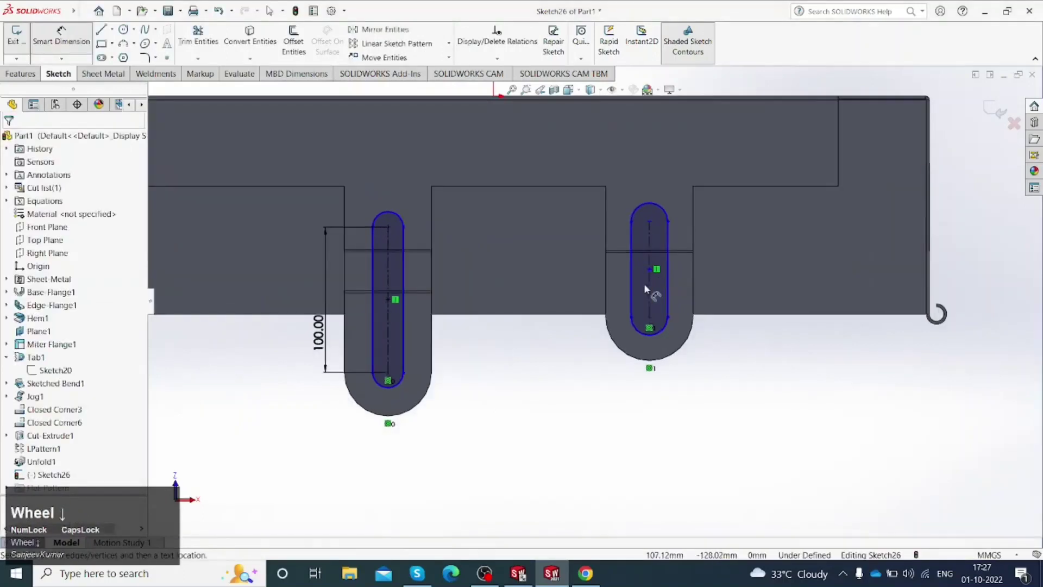
left_click(650, 293)
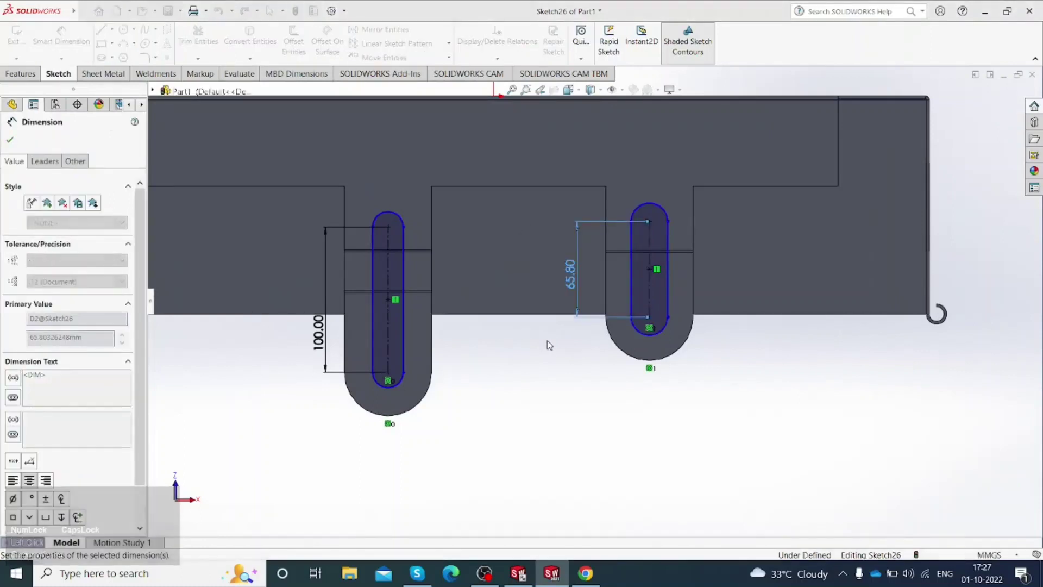
left_click(575, 403)
Step: Dimension both slot end radii to R10, fully defining Sketch26
left_click(407, 382)
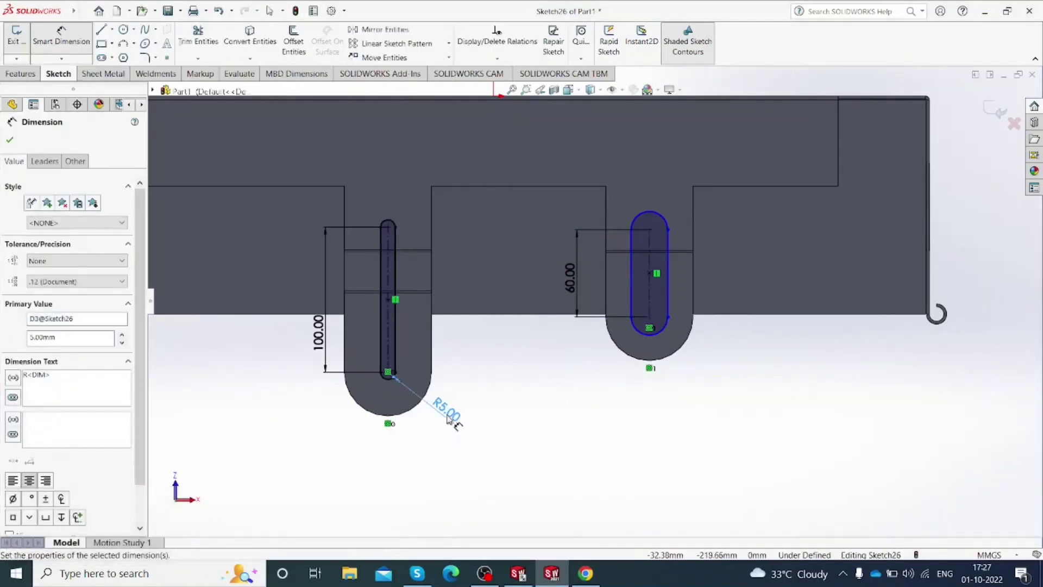
left_click(450, 415)
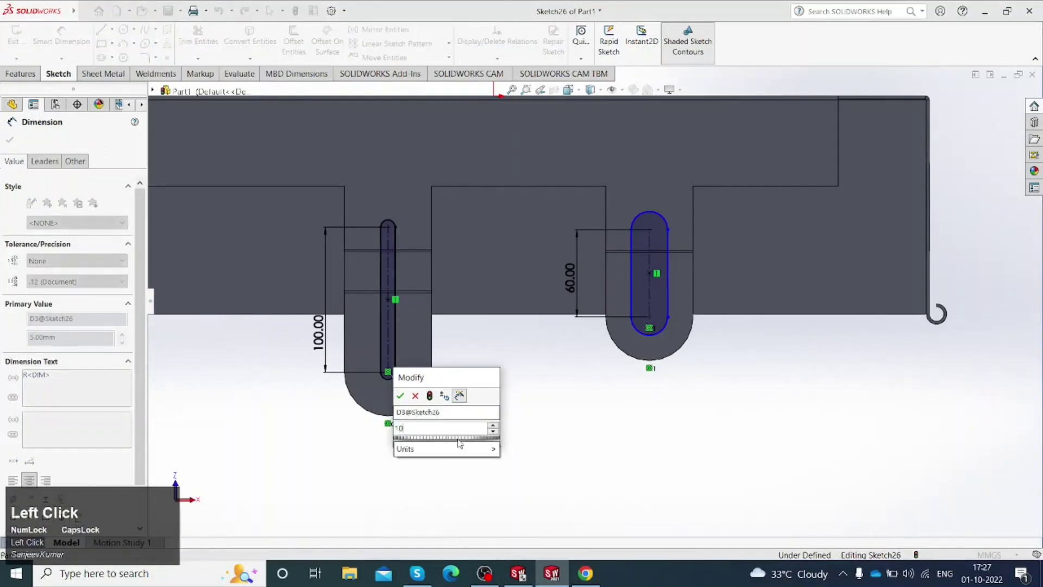
left_click(446, 455)
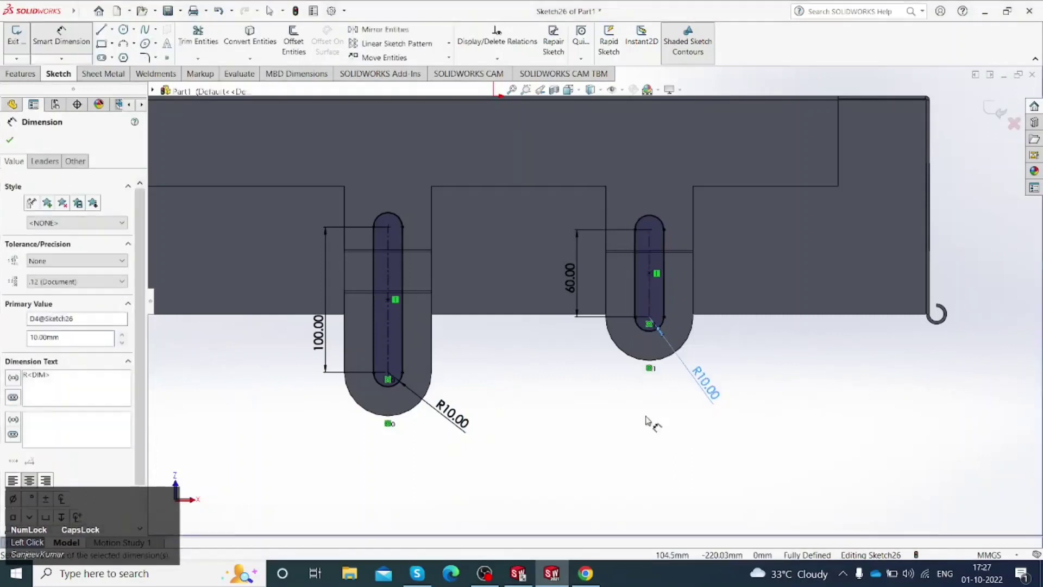
left_click(570, 420)
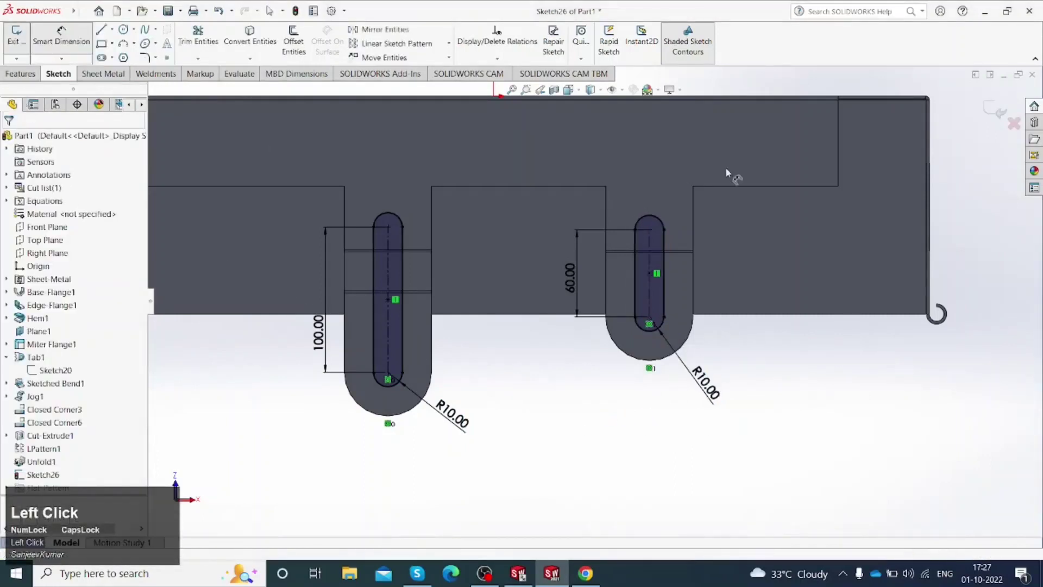
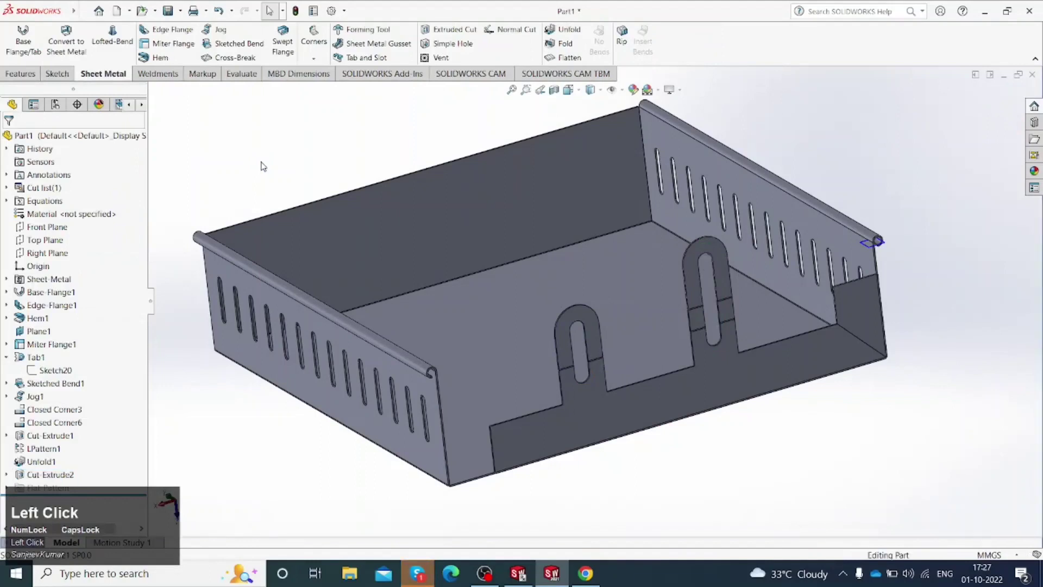
Step: Fold the tabs back with Collect All Bends and the base face fixed, after cutting the slots
scroll("up", 3)
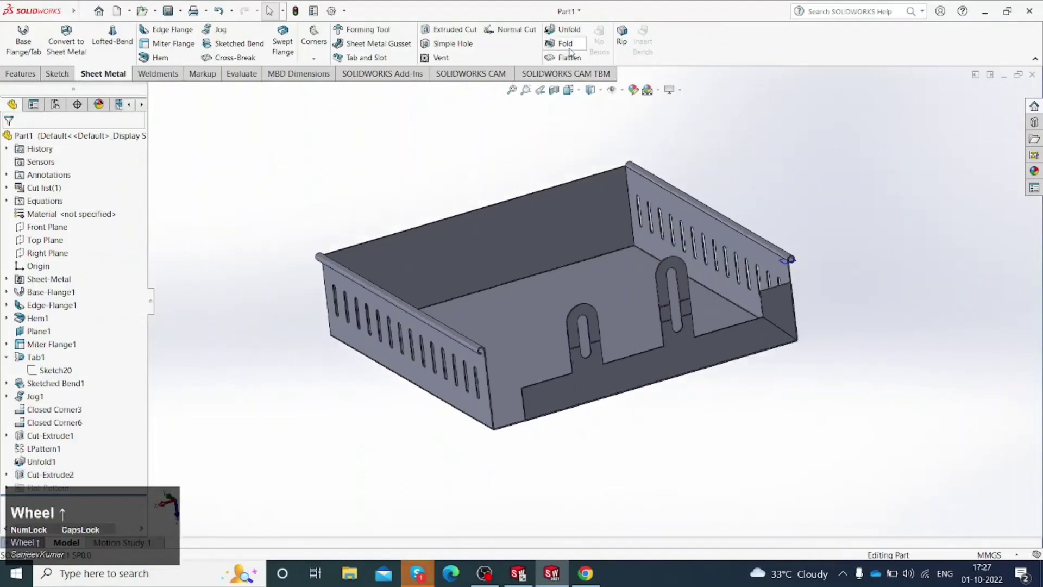
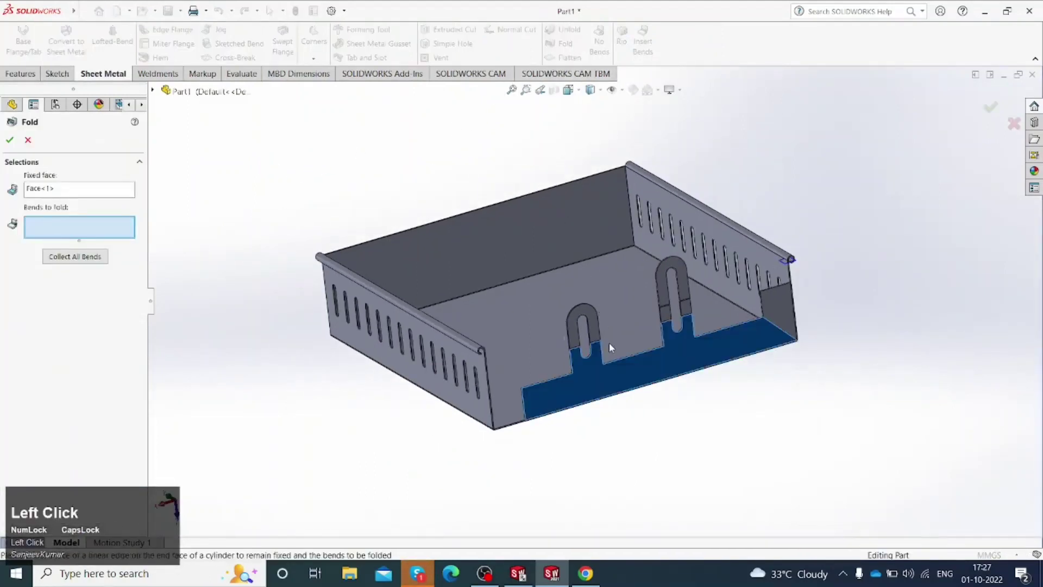
scroll("down", 3)
left_click(586, 334)
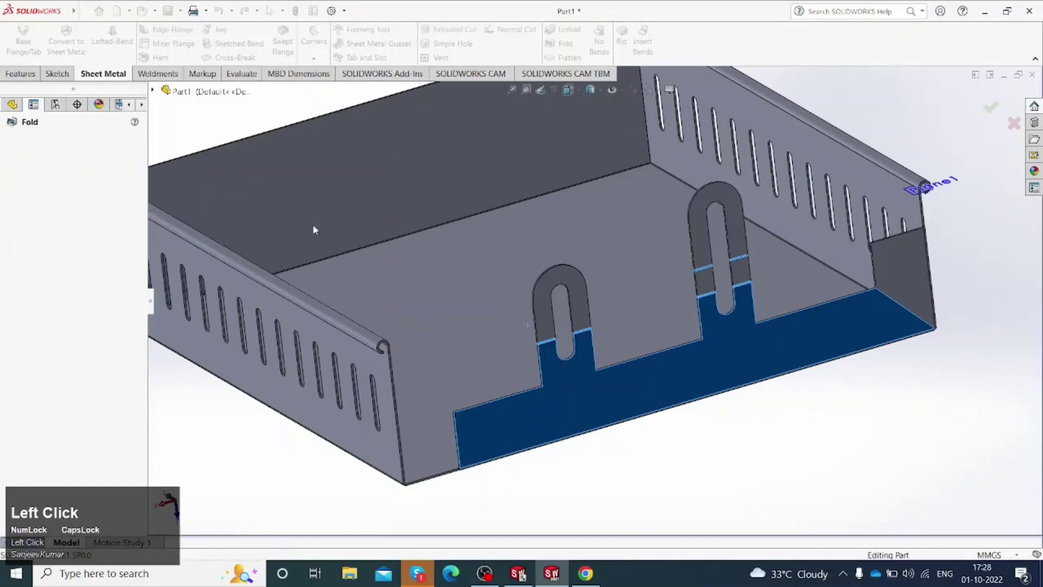
scroll("up", 3)
left_click_drag(471, 295, 758, 197)
left_click(759, 197)
Step: Zoom and orbit to inspect the finished refolded tray
scroll("down", 3)
scroll("up", 3)
middle_click(576, 256)
scroll("up", 3)
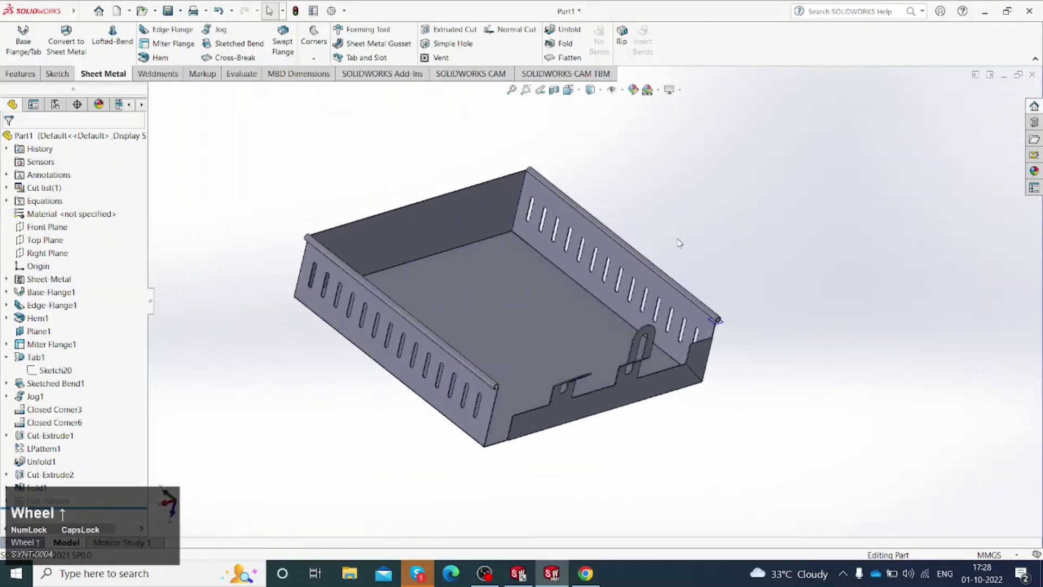
left_click(704, 211)
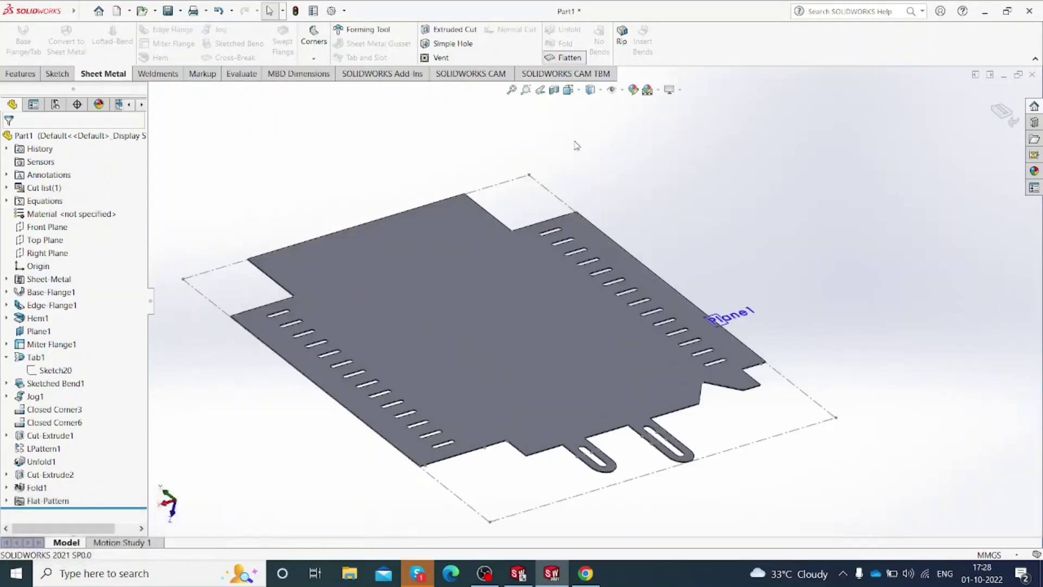
left_click(573, 61)
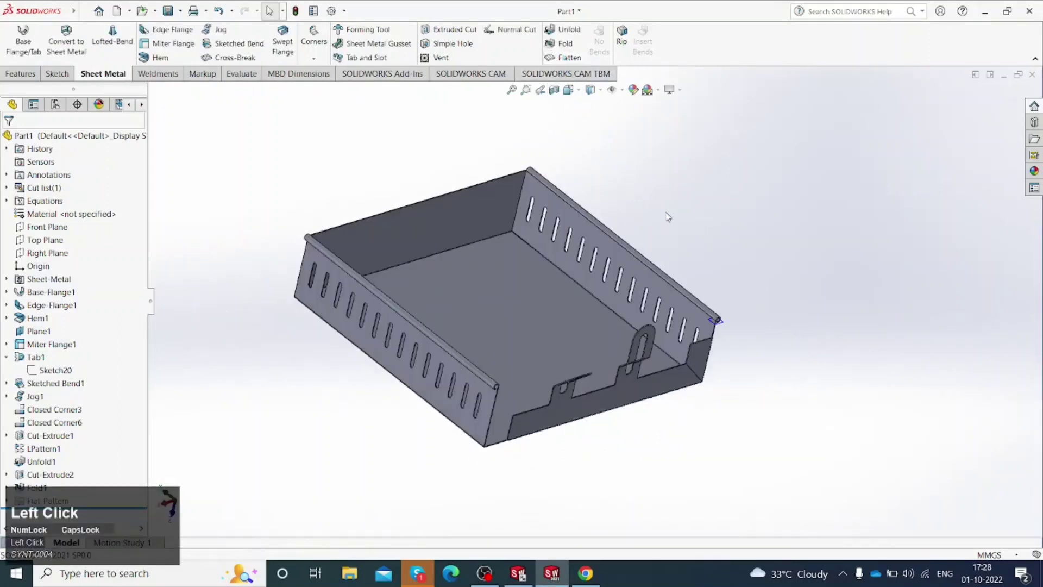